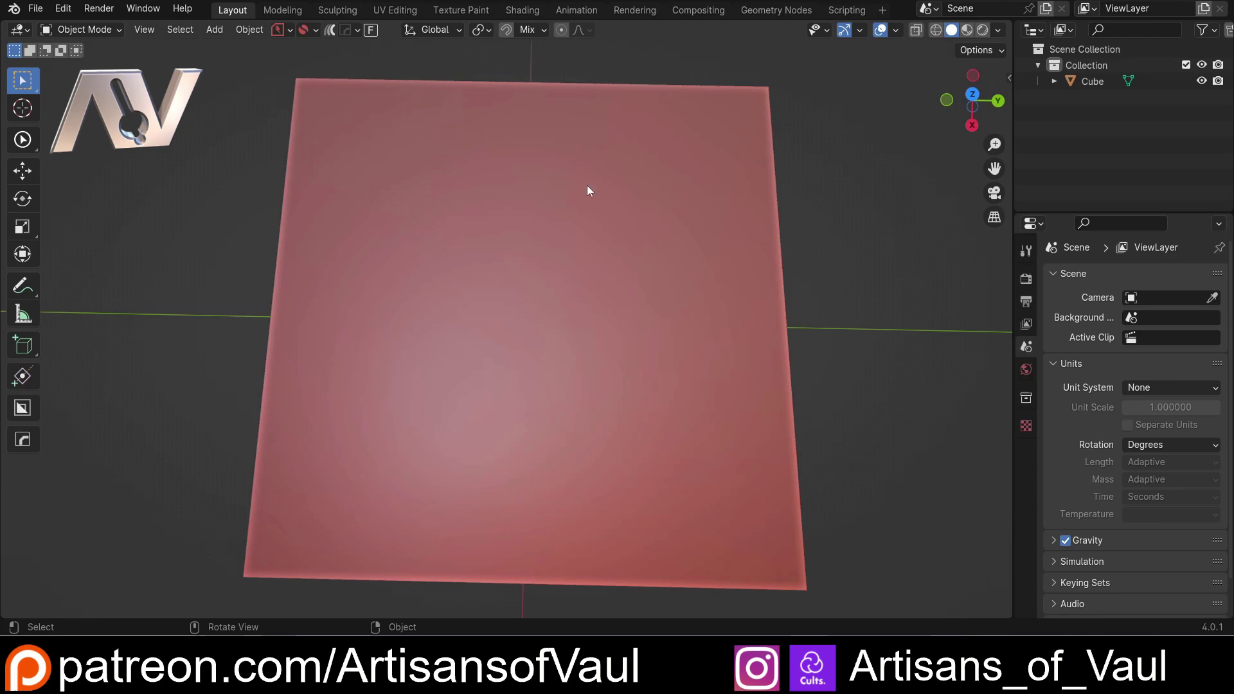
Add a Bezier curve object to the scene and enable X-ray to see it through the box.
{"action": "key", "text": "shift+a"}
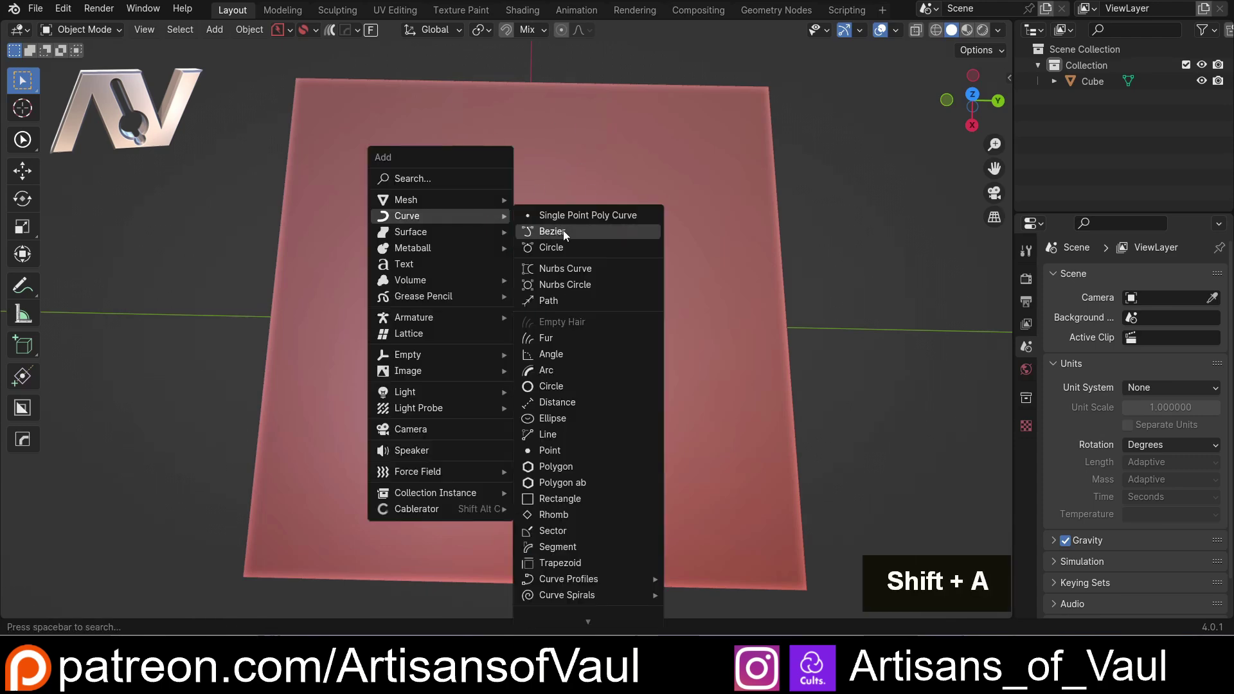
{"action": "left_click", "coordinate": [568, 235]}
{"action": "key", "text": "shift+z"}
{"action": "middle_click", "coordinate": [541, 343]}
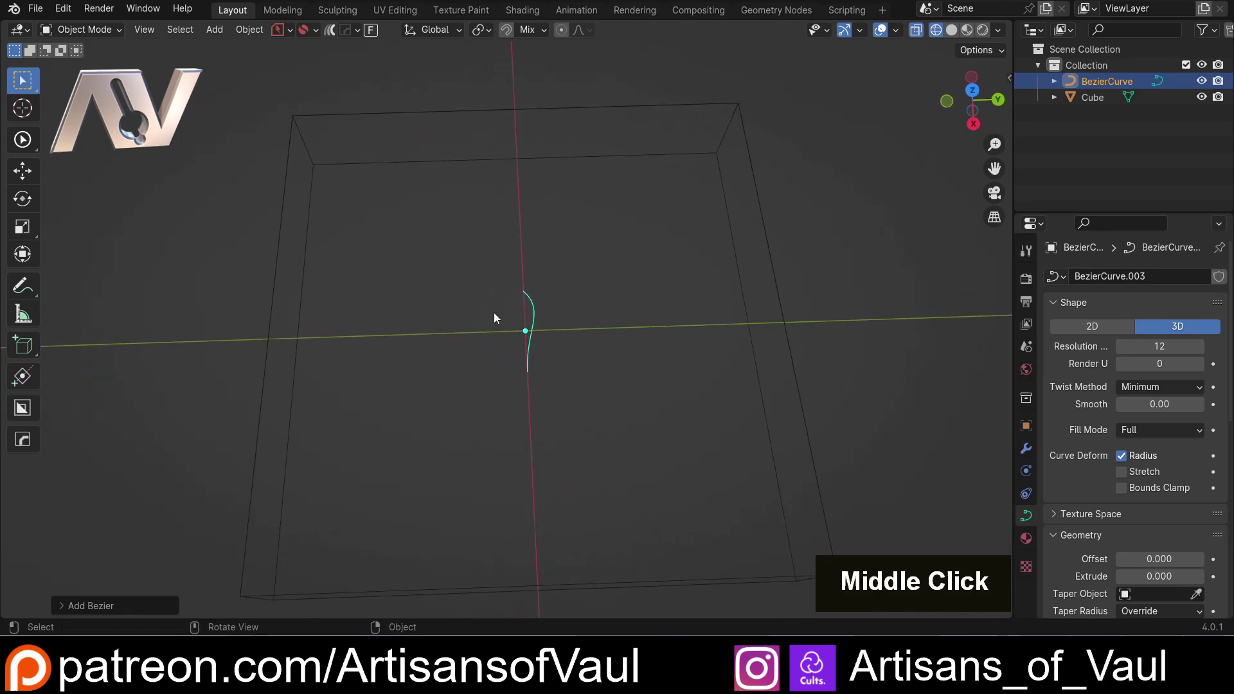
Delete the curve's default points in Edit Mode and return to a solid top-down view.
{"action": "key", "text": "Tab"}
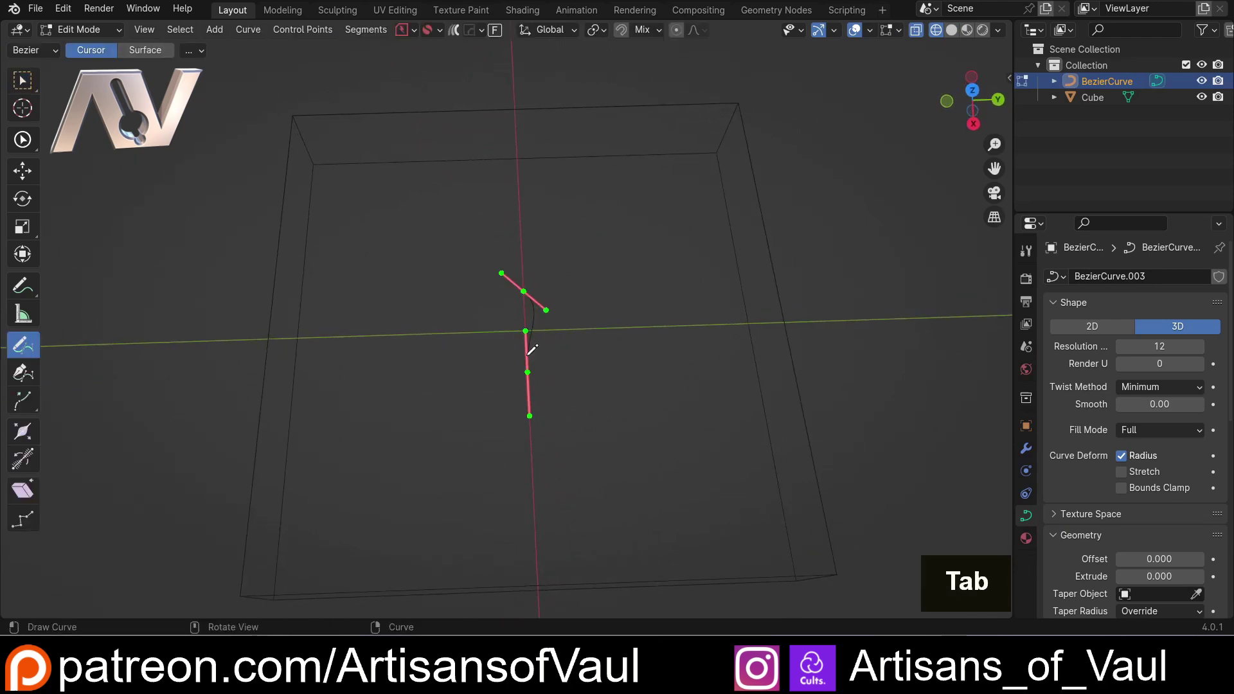
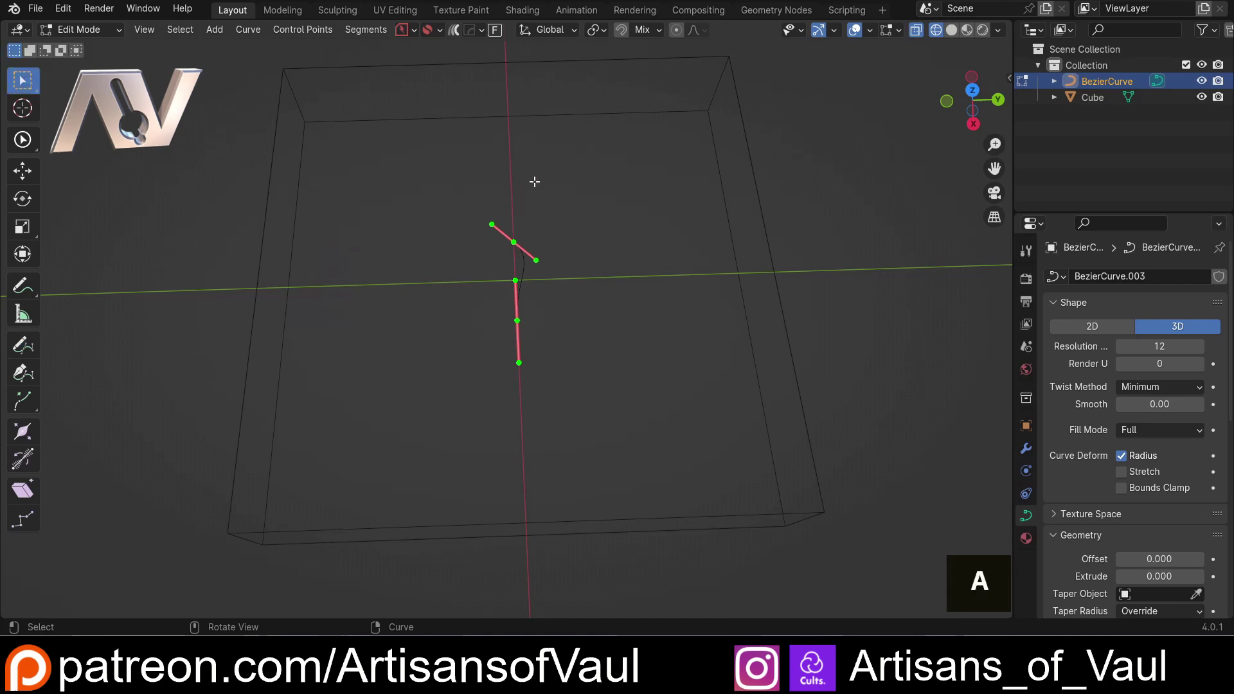
{"action": "left_click", "coordinate": [540, 186]}
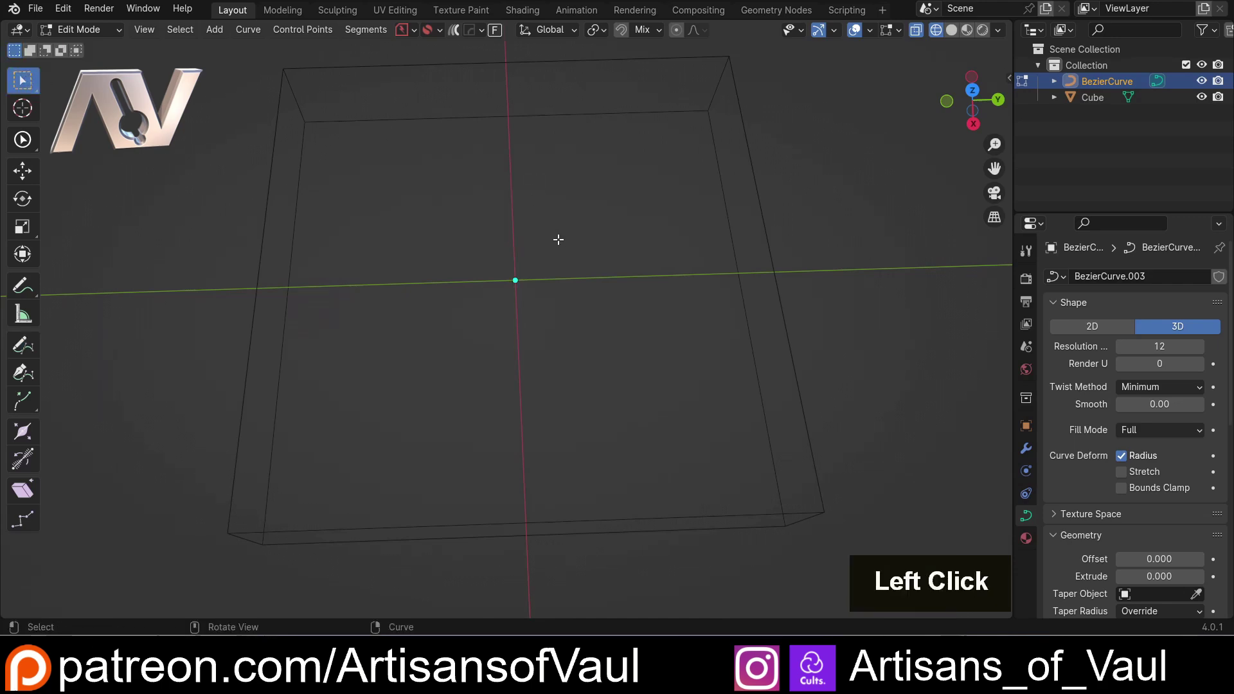
{"action": "key", "text": "shift+z"}
{"action": "middle_click", "coordinate": [567, 237]}
{"action": "middle_click", "coordinate": [574, 222]}
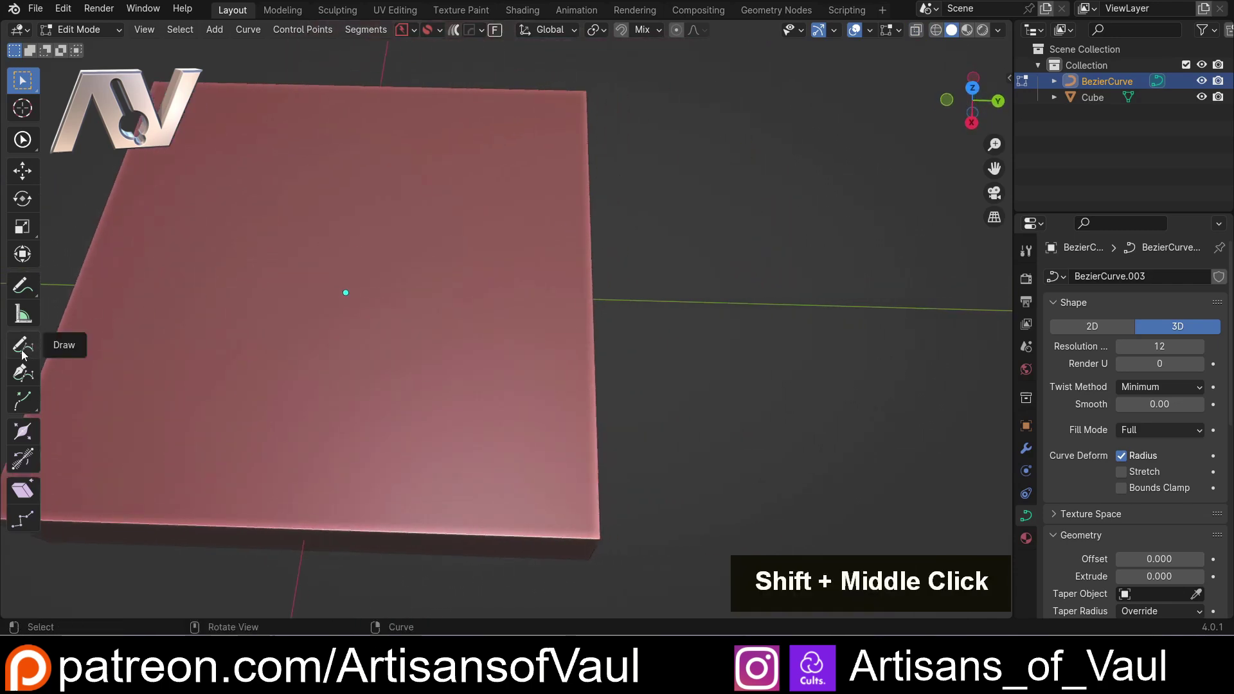
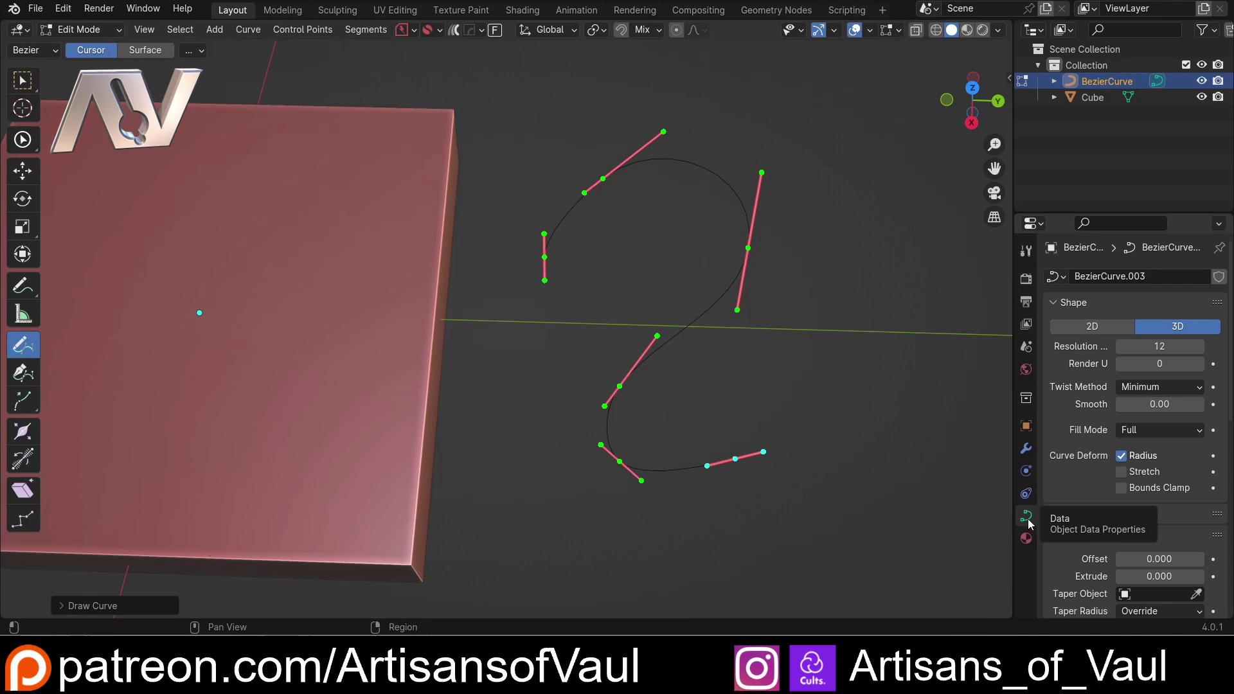
Sketch an S-shaped curve with the Draw tool and give it Bevel Depth 0.46.
{"action": "scroll", "scroll_direction": "down", "scroll_amount": 3}
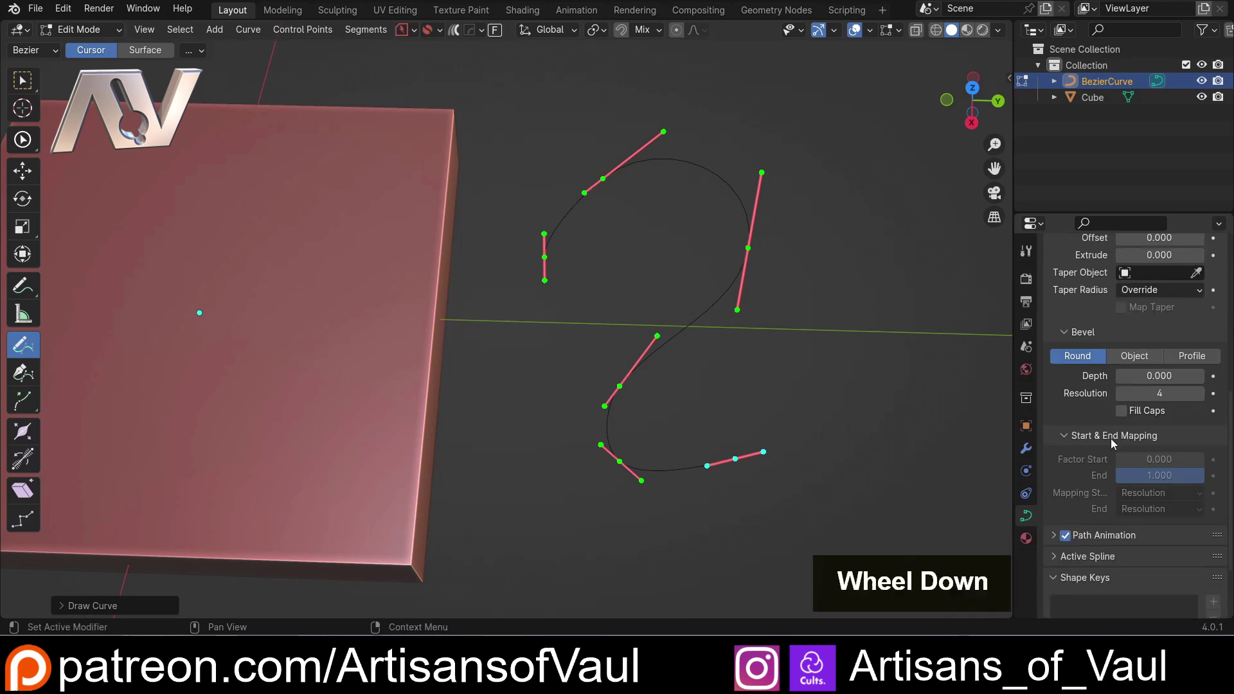
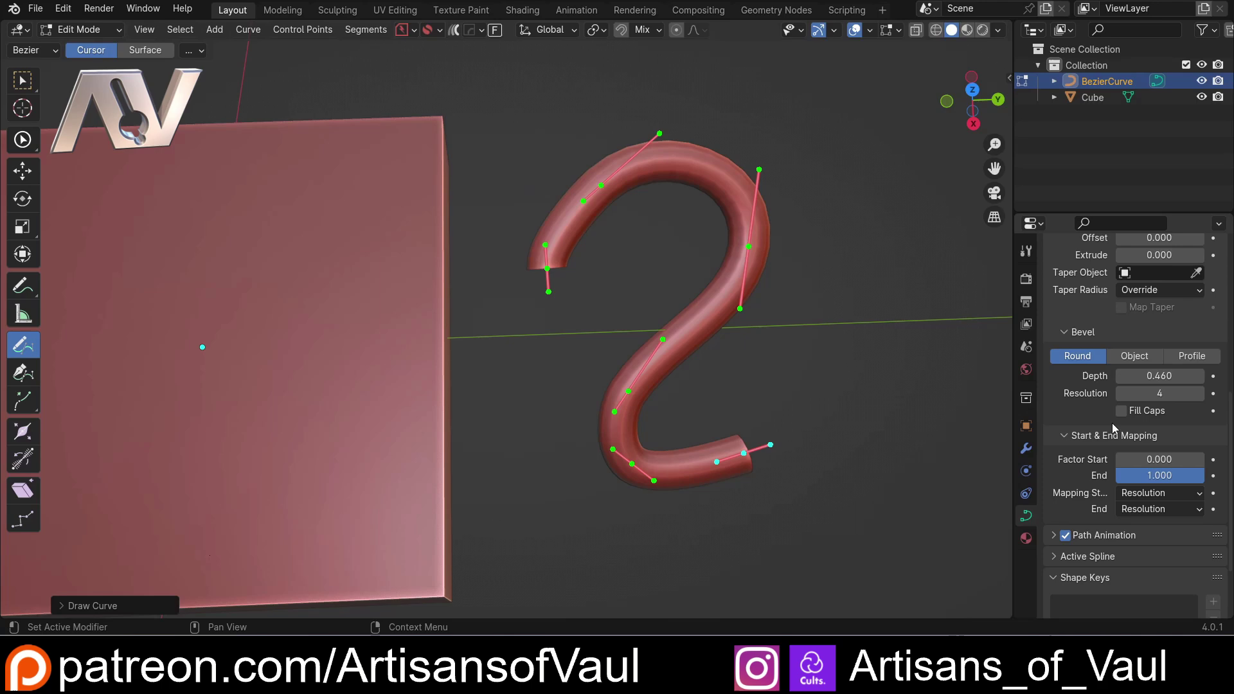
{"action": "scroll", "scroll_direction": "up", "scroll_amount": 3}
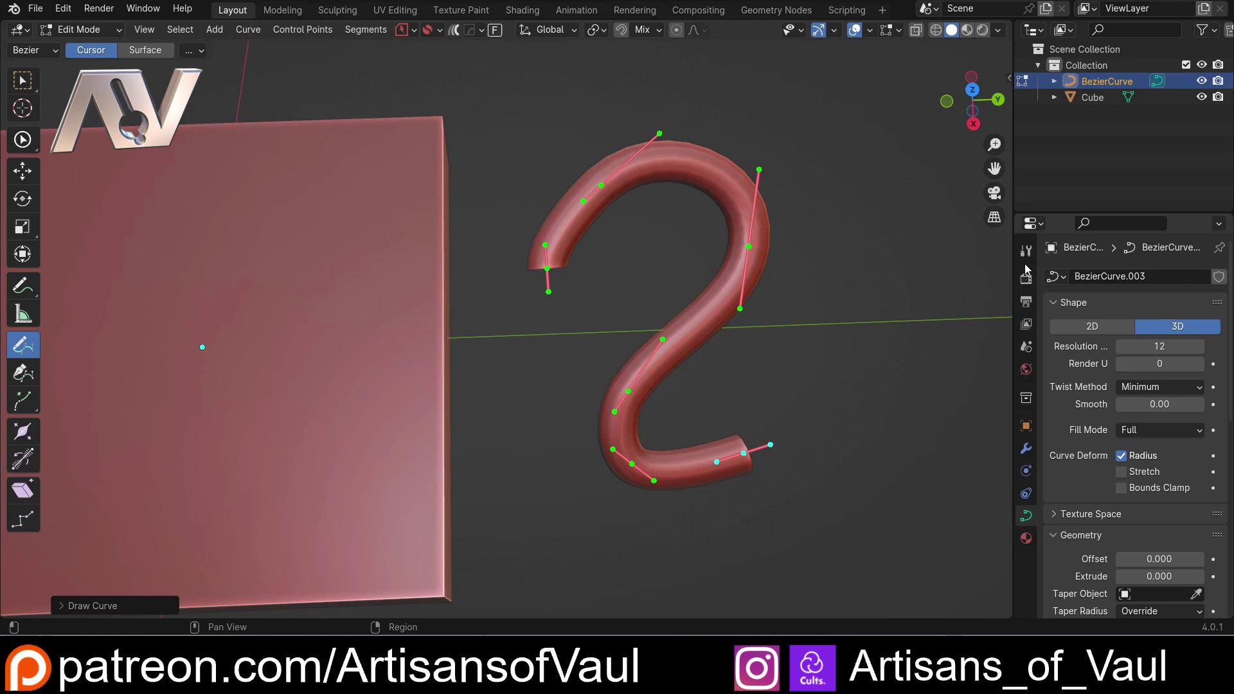
Set the Draw tool's Taper Start and End to 1.00 in the sidebar and review the curve geometry settings.
{"action": "left_click", "coordinate": [1036, 254]}
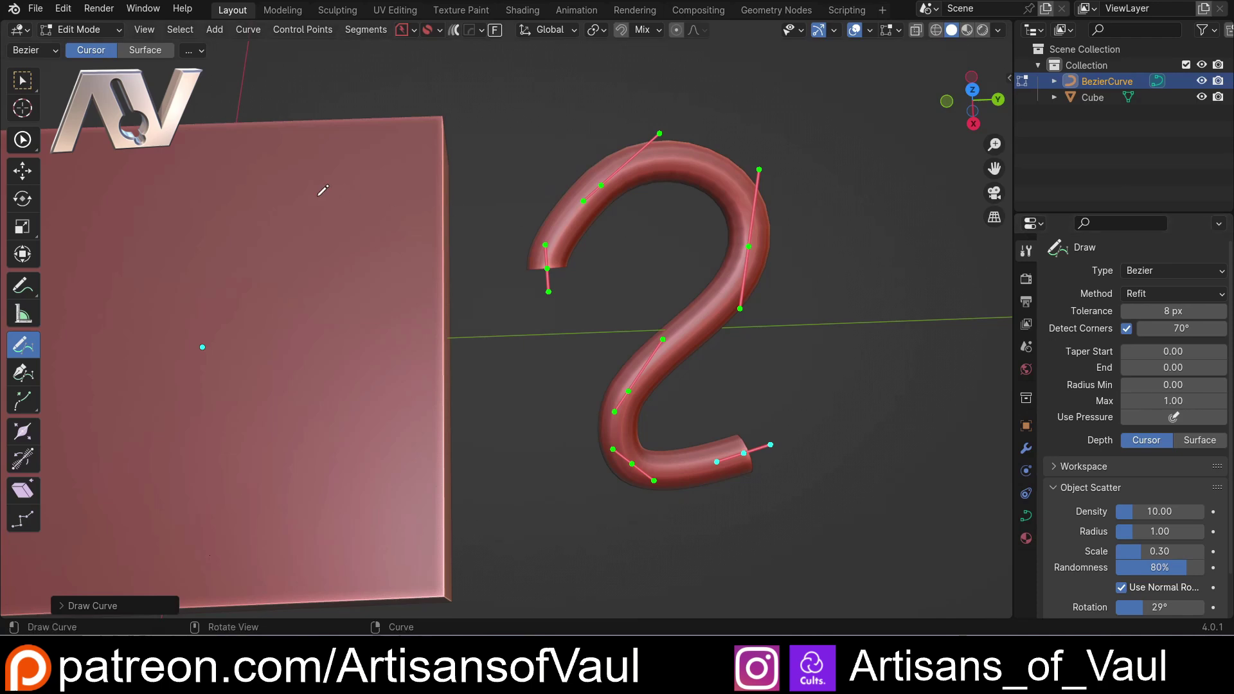
{"action": "left_click", "coordinate": [203, 54]}
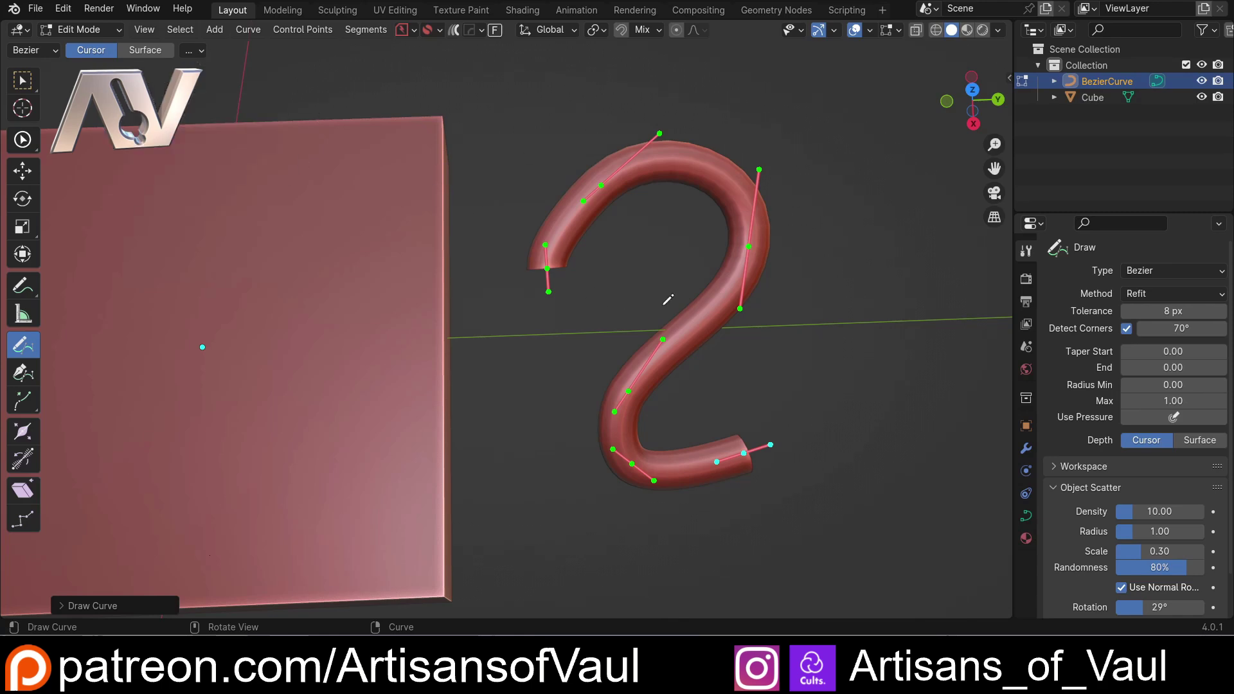
{"action": "key", "text": "n"}
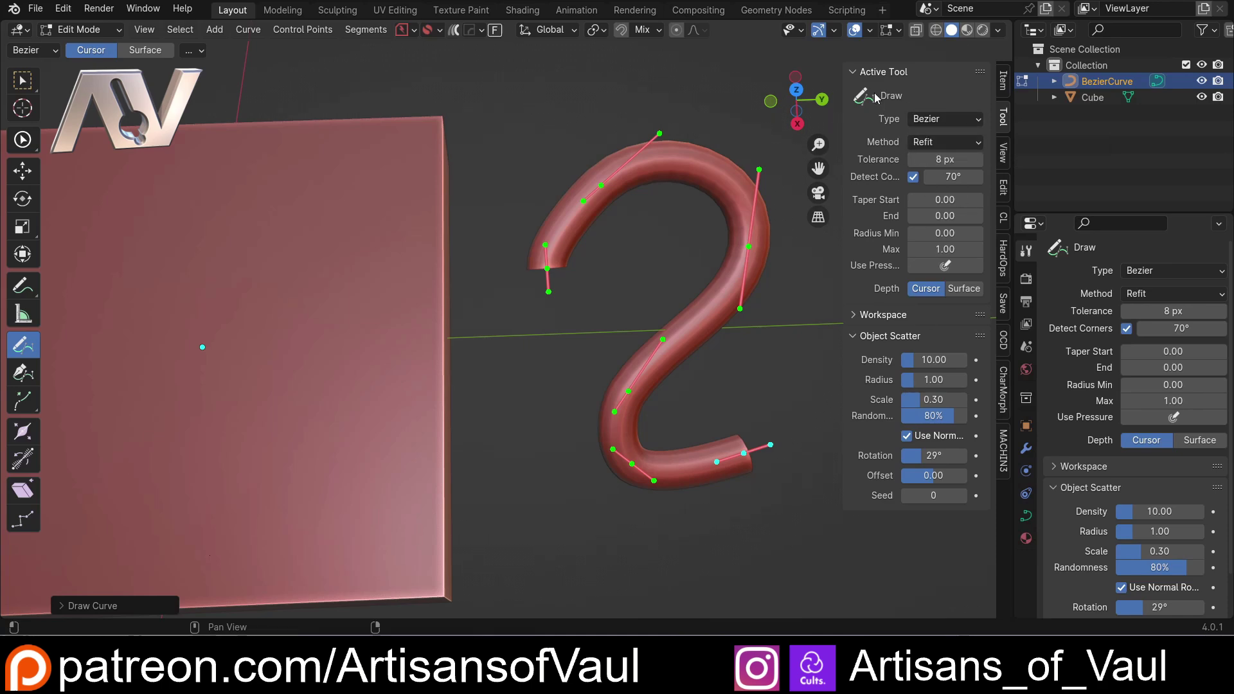
{"action": "left_click", "coordinate": [1033, 522]}
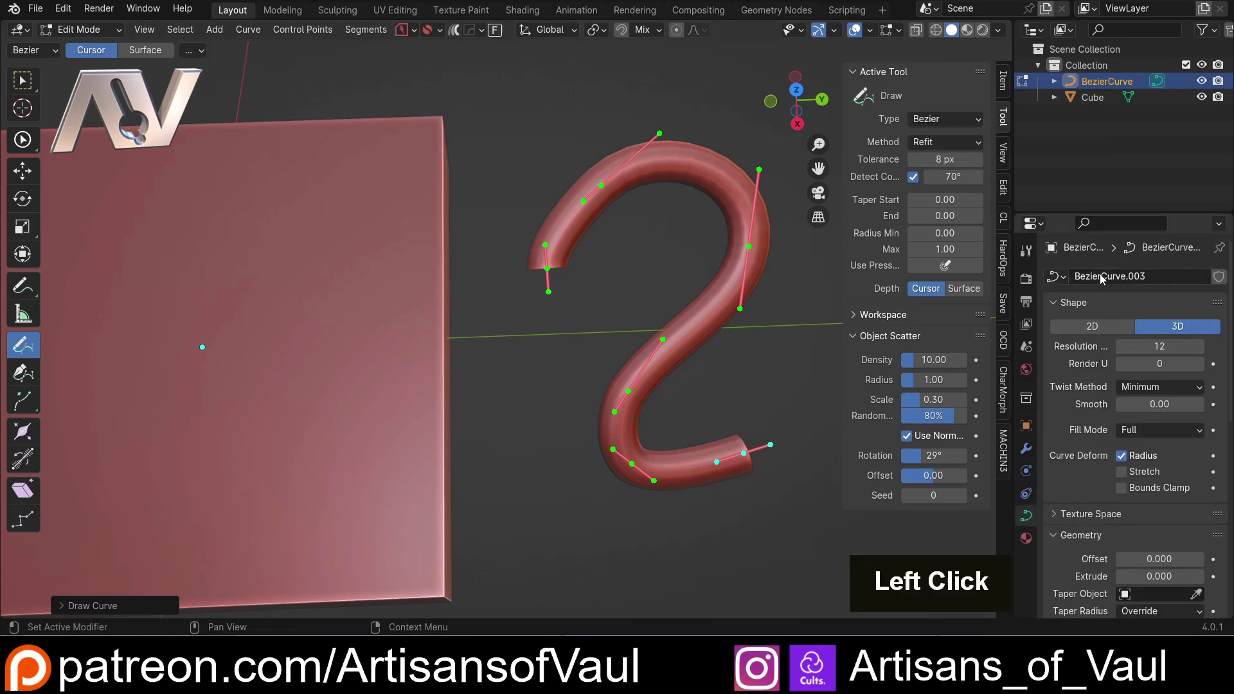
{"action": "scroll", "scroll_direction": "down", "scroll_amount": 3}
{"action": "scroll", "scroll_direction": "up", "scroll_amount": 3}
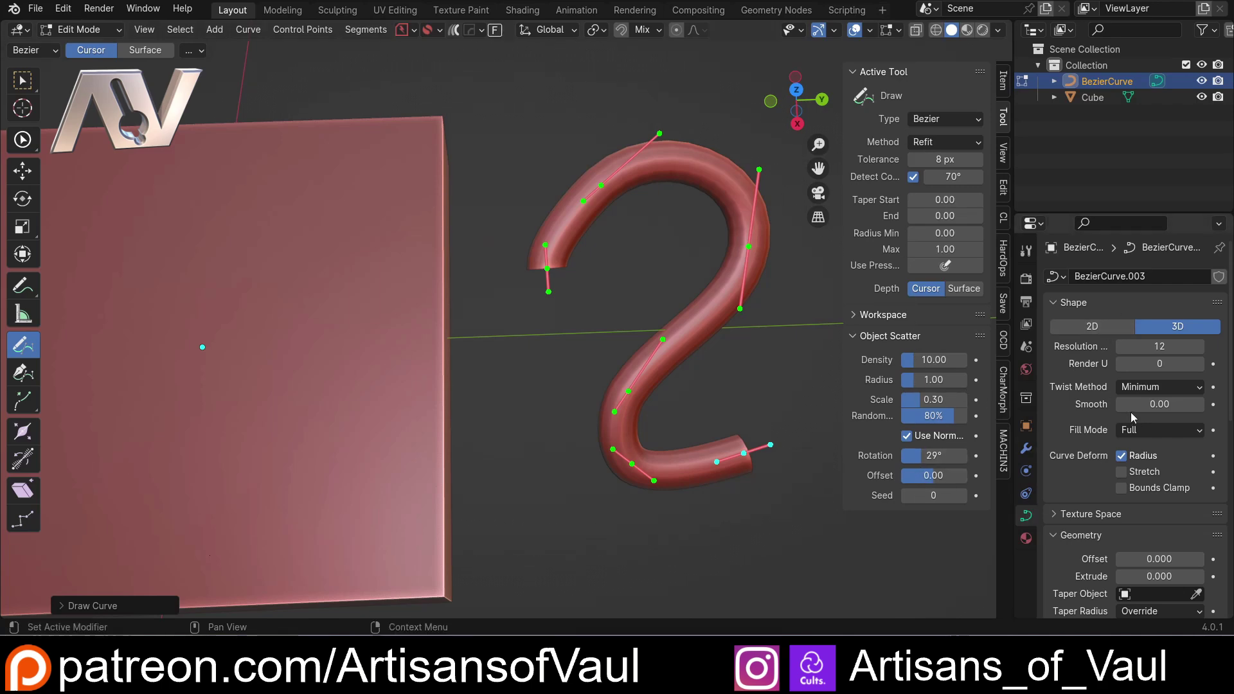
{"action": "scroll", "scroll_direction": "down", "scroll_amount": 3}
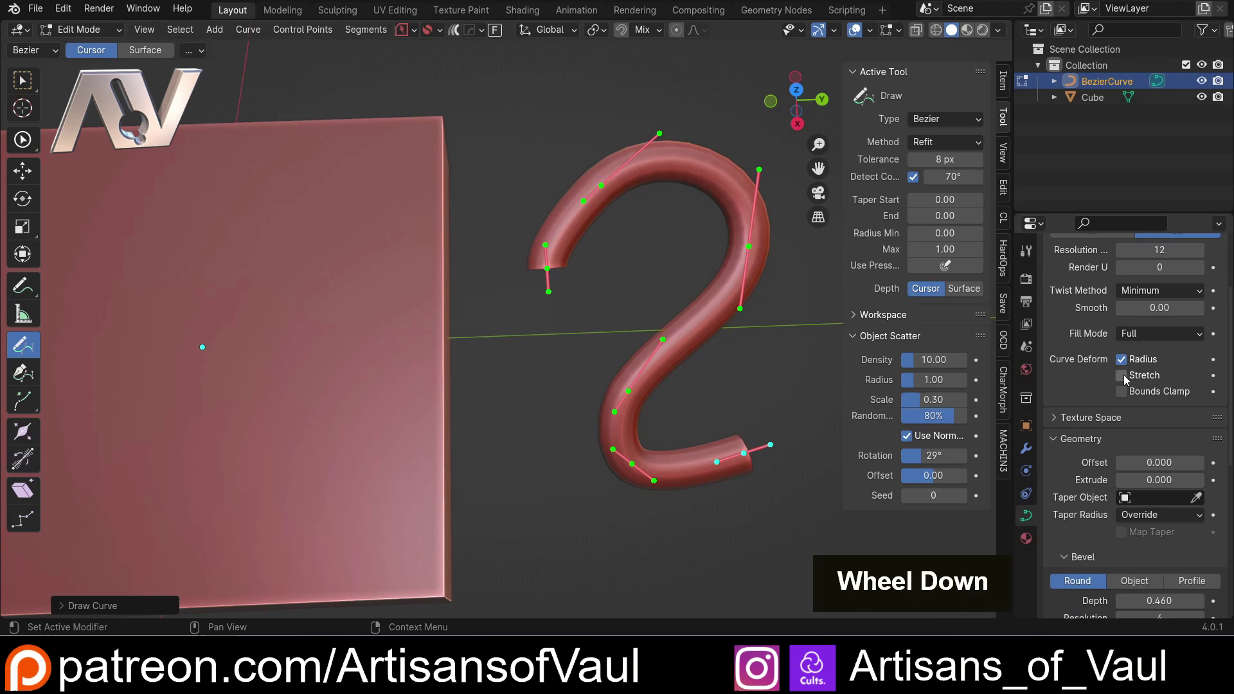
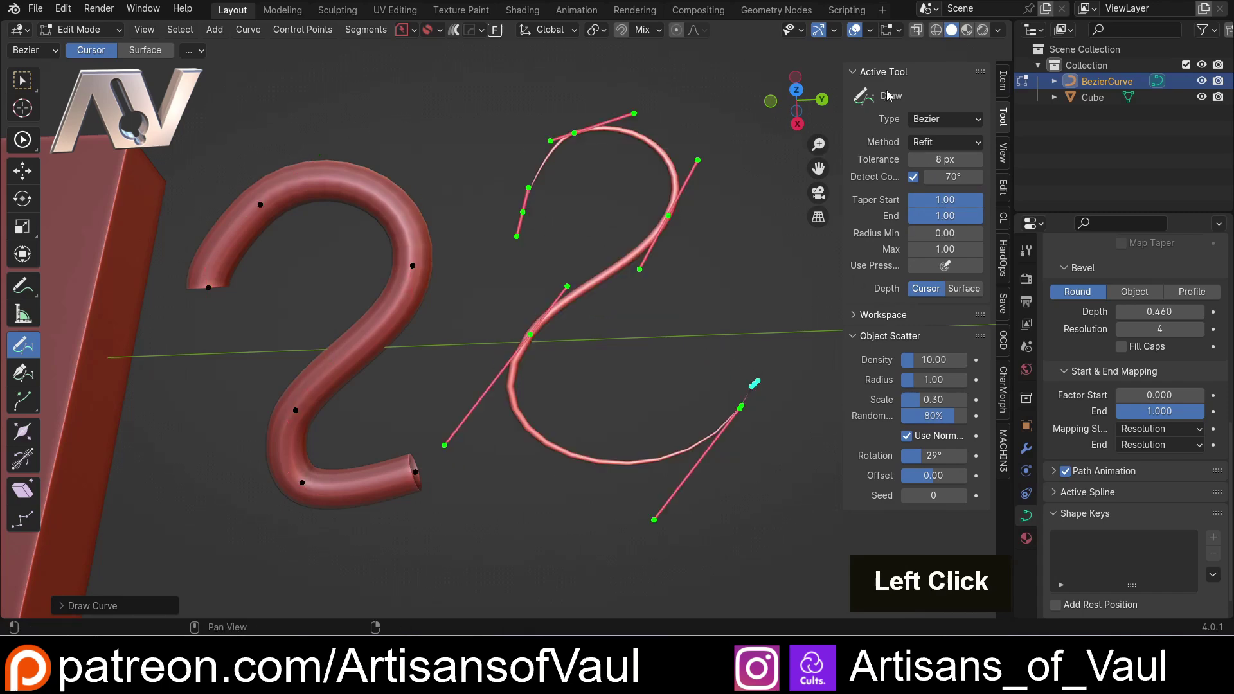
Raise Bevel Depth to 0.82 and delete all test stroke points, leaving the curve empty.
{"action": "scroll", "scroll_direction": "down", "scroll_amount": 3}
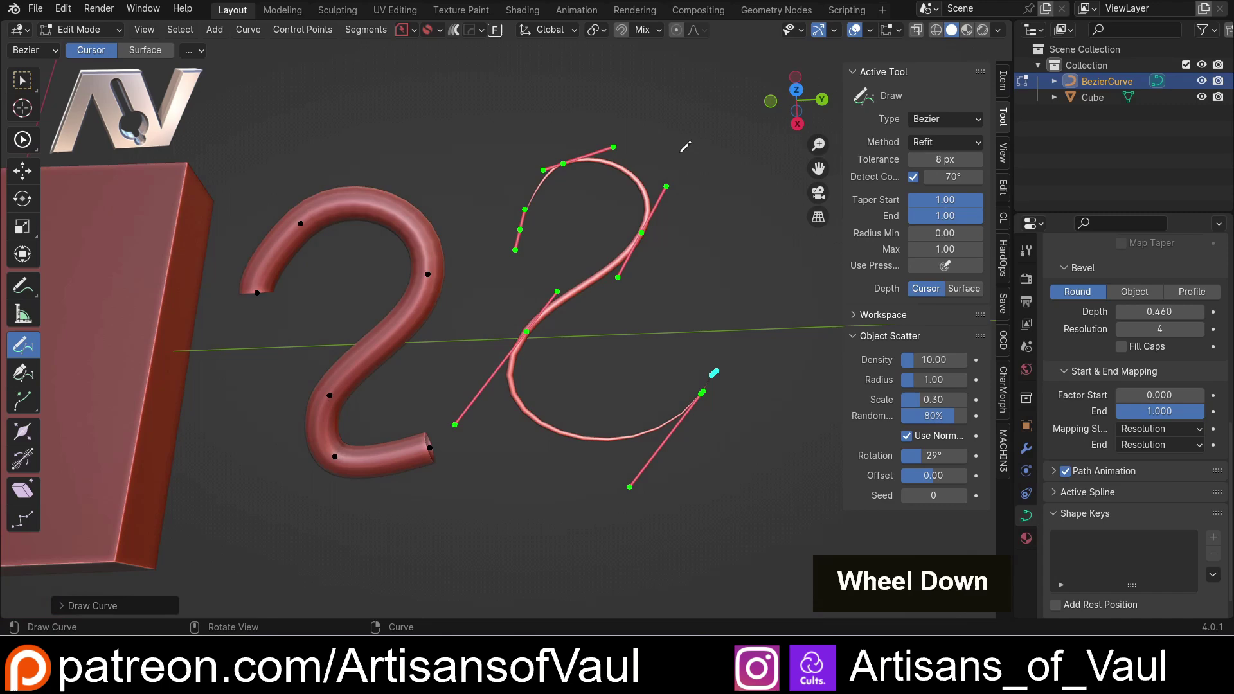
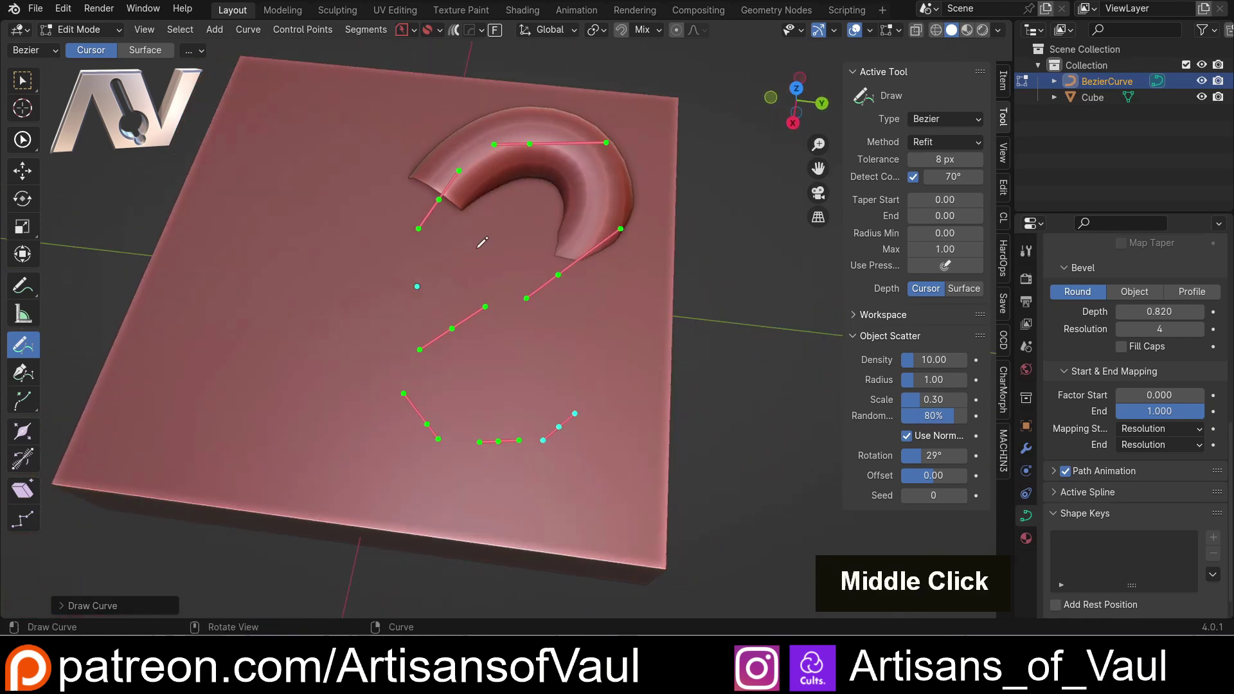
{"action": "key", "text": "a"}
{"action": "left_click", "coordinate": [523, 304]}
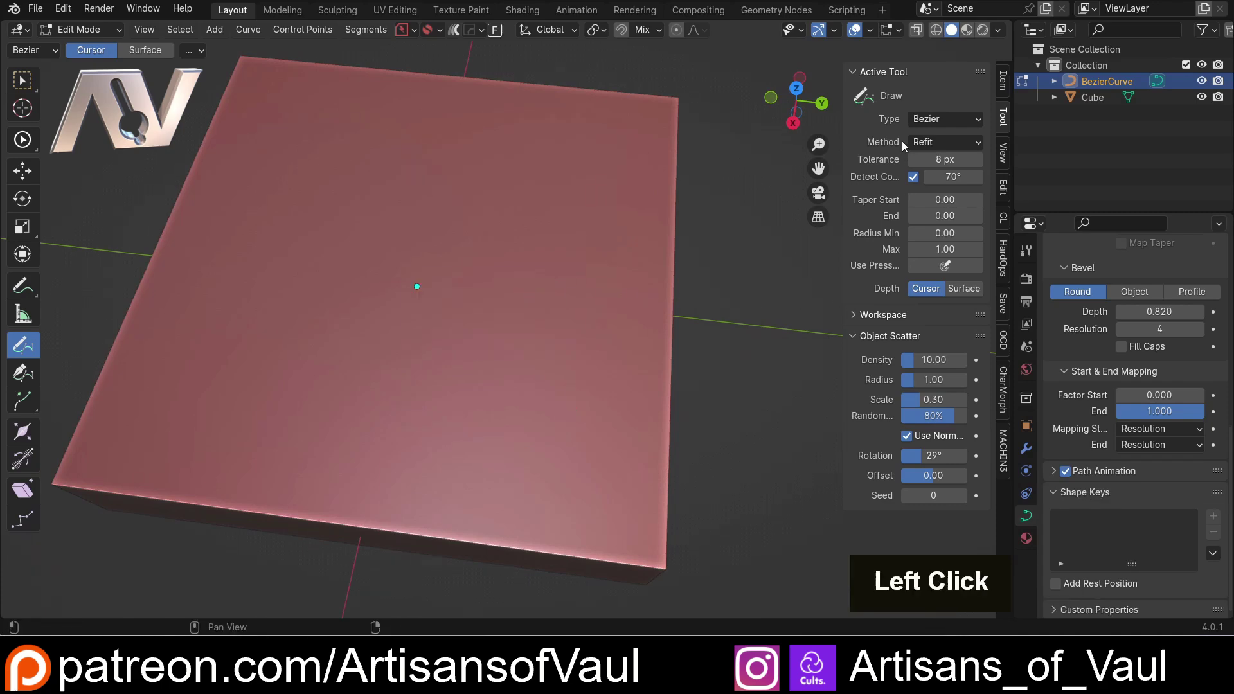
Make drawn strokes land on the box surface with a 0.5 offset.
{"action": "left_click", "coordinate": [967, 296]}
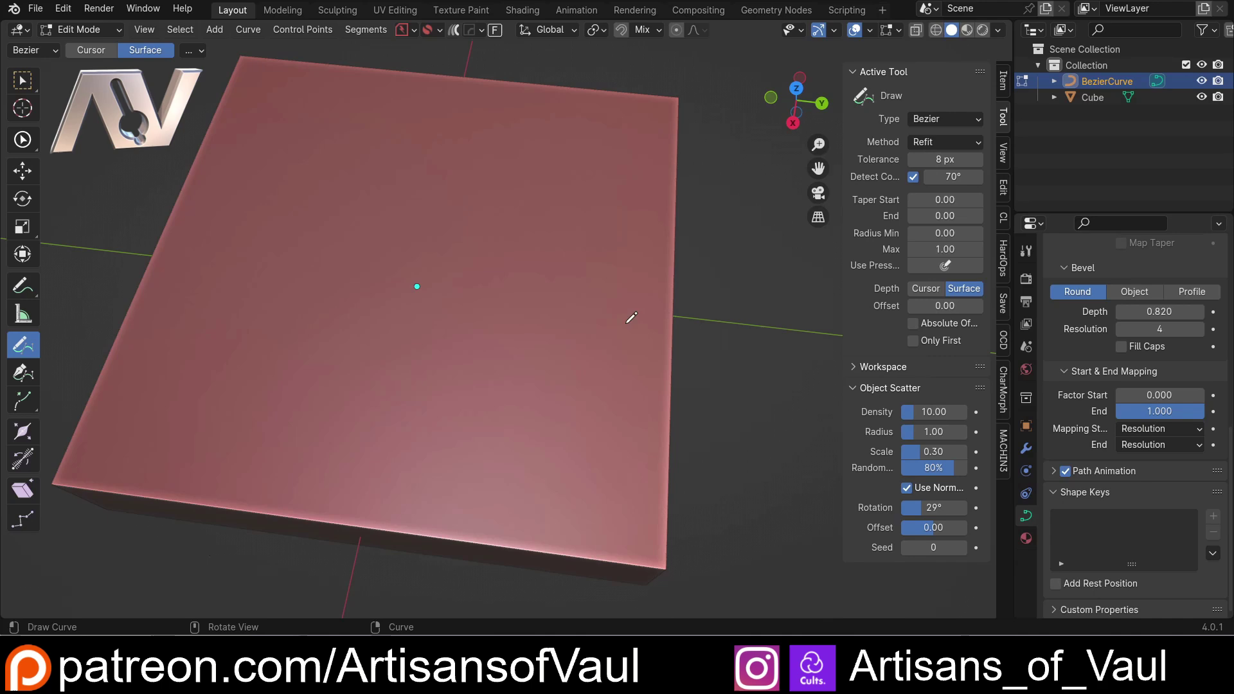
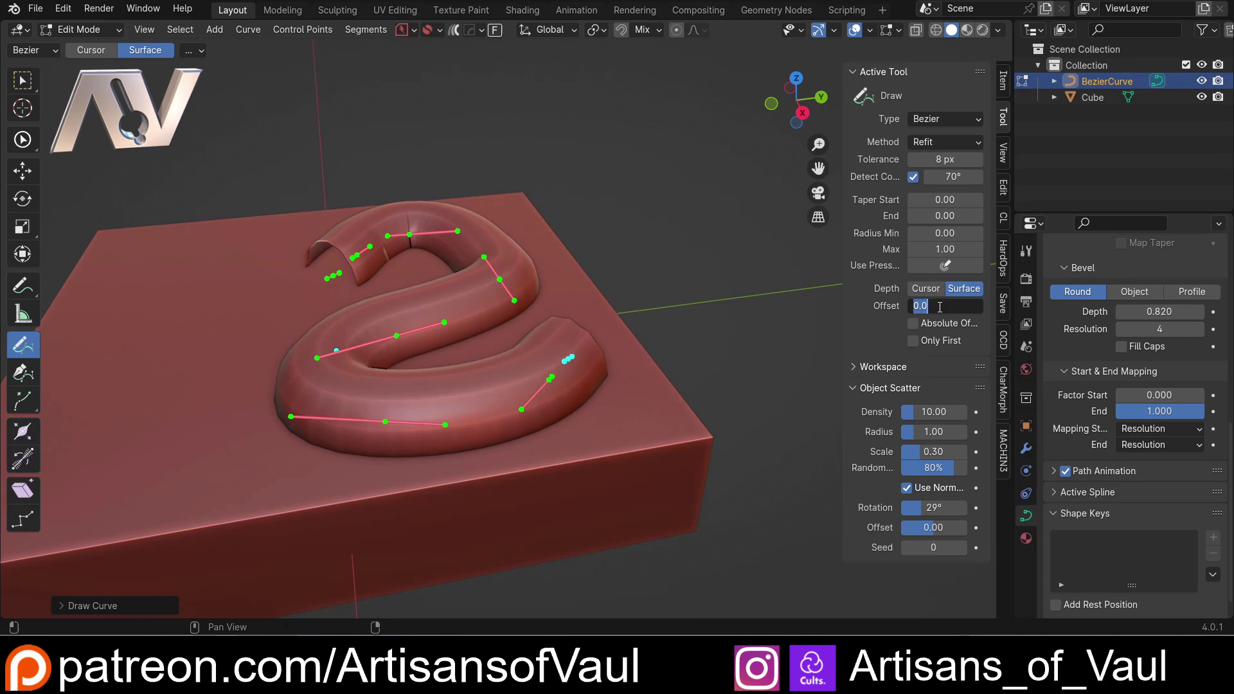
{"action": "key", "text": "KP_0"}
{"action": "key", "text": "KP_Decimal"}
{"action": "key", "text": "5"}
{"action": "key", "text": "Return"}
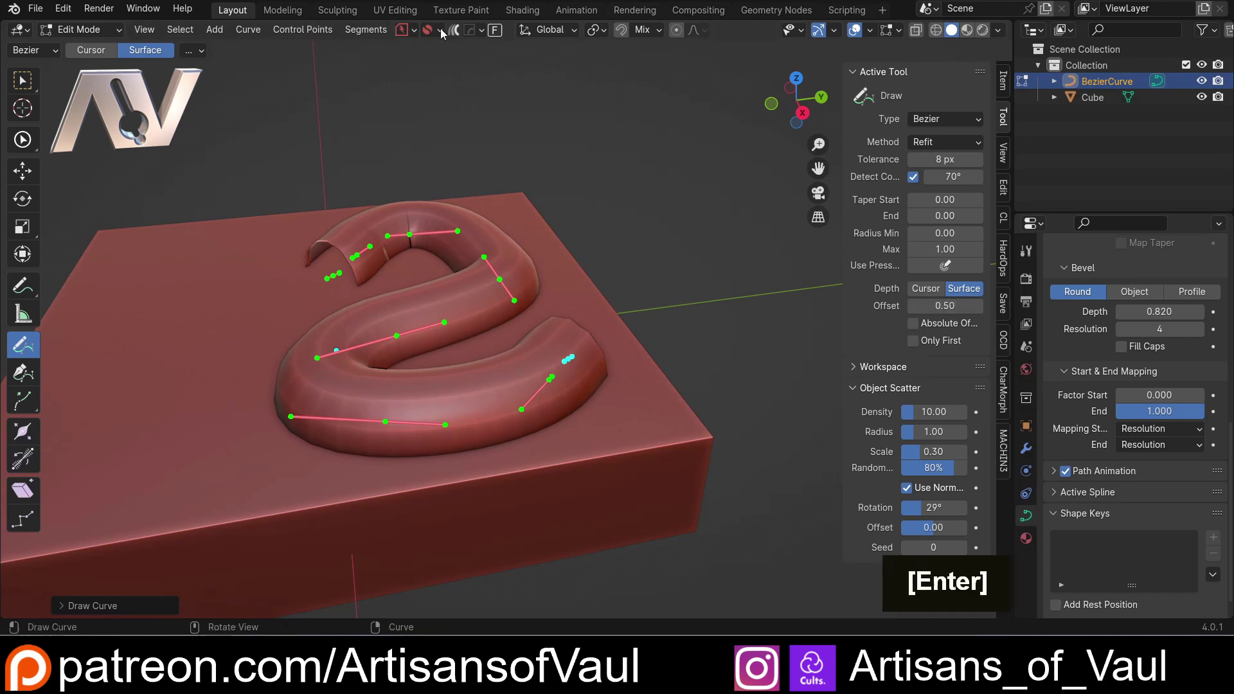
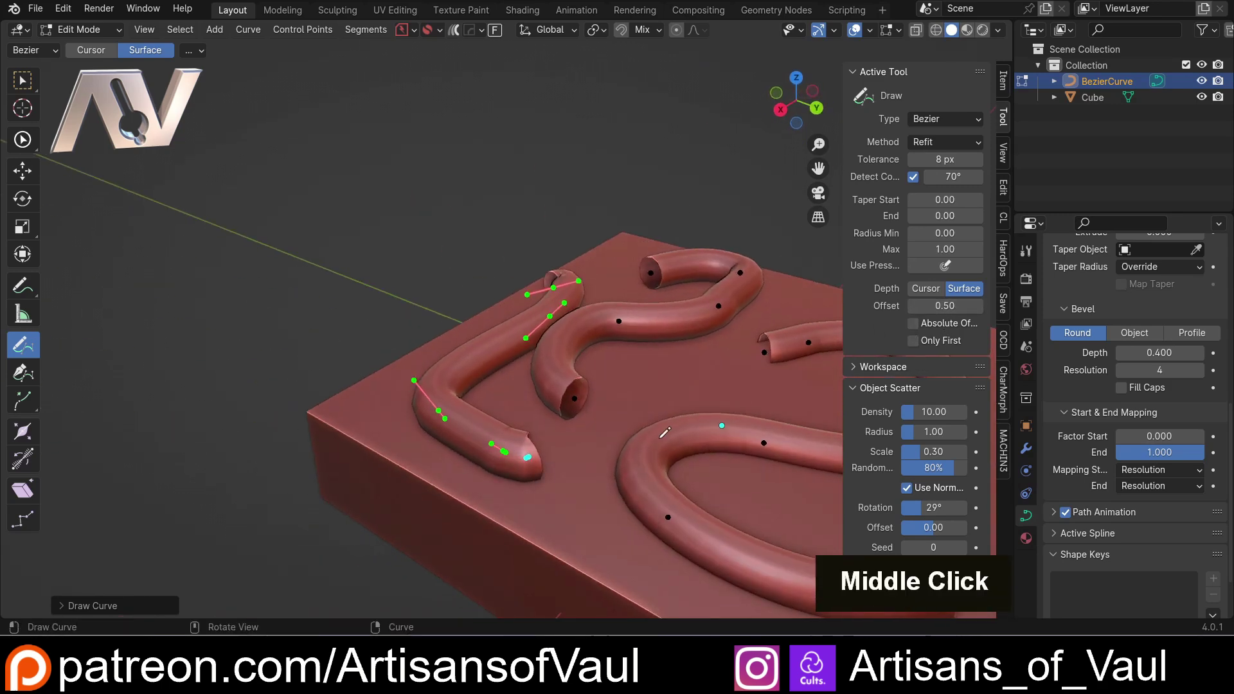
Draw test curves at Bevel Depth 0.4 and delete the practice strokes.
{"action": "scroll", "scroll_direction": "up", "scroll_amount": 3}
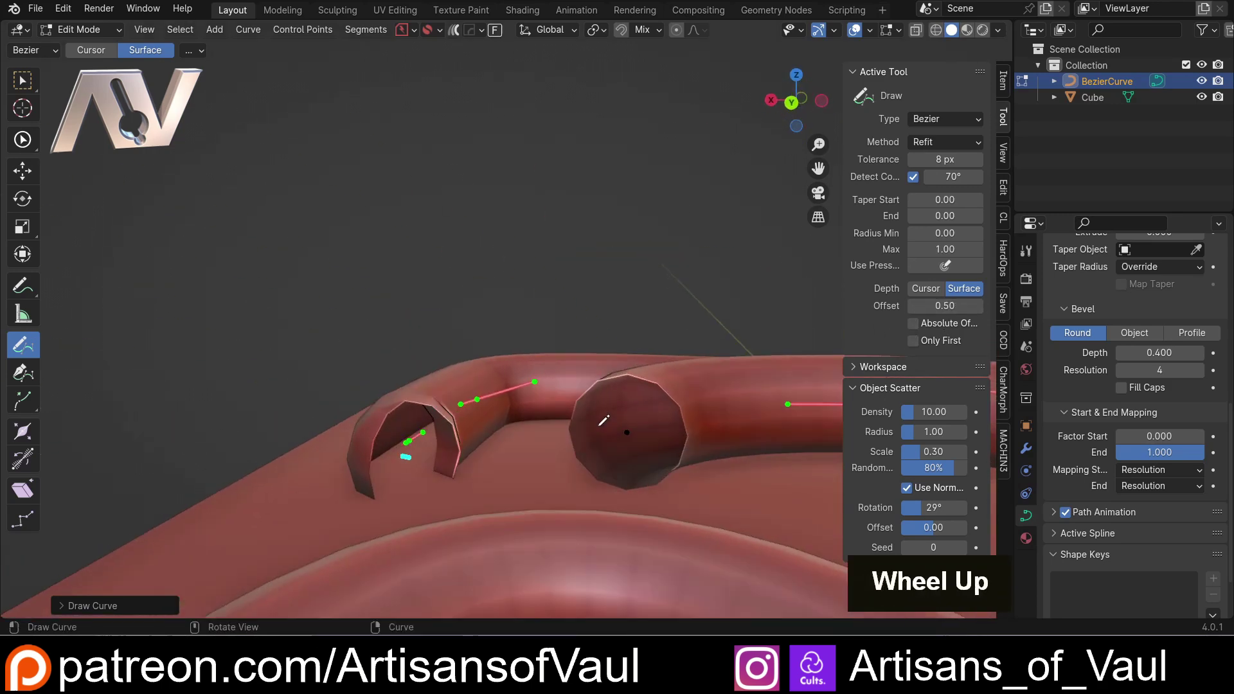
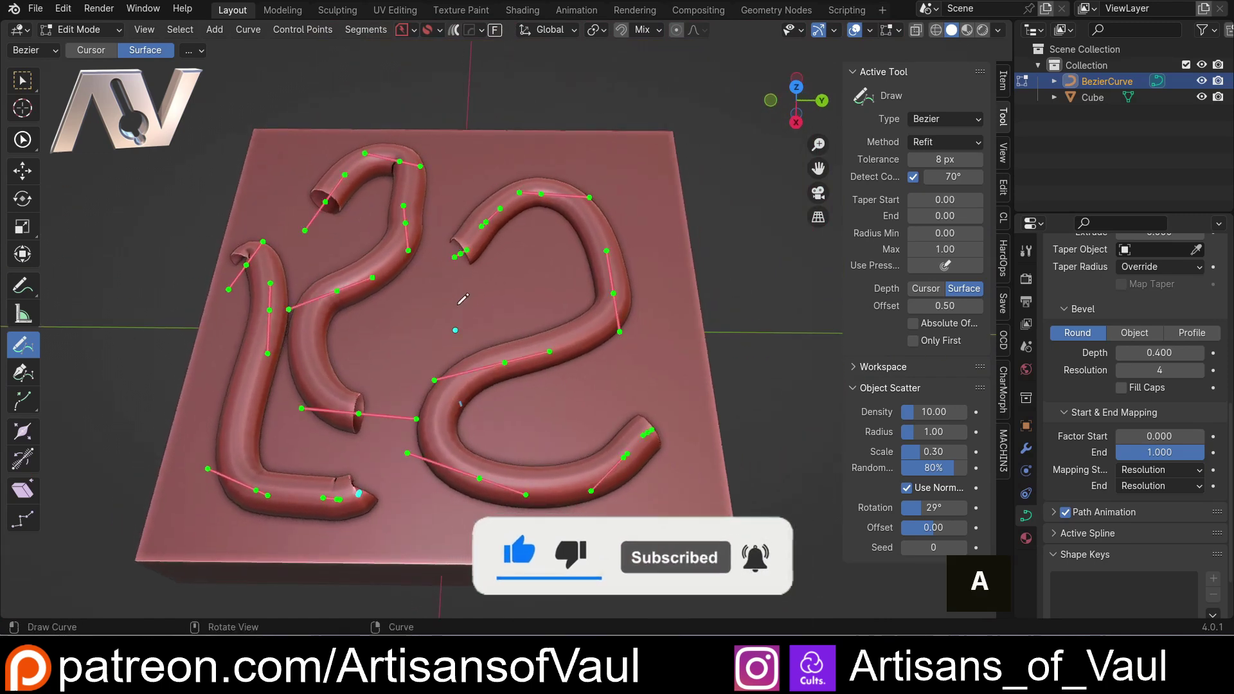
{"action": "left_click", "coordinate": [461, 310]}
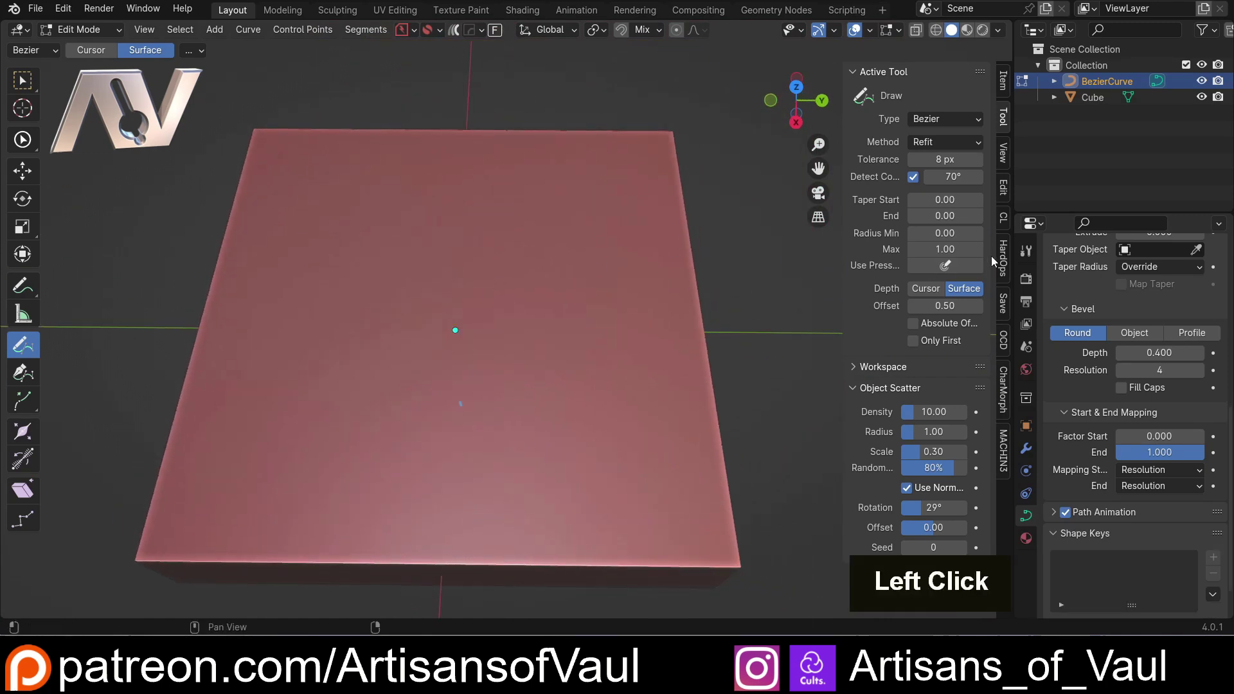
Draw two swirls with offset 0 and full taper, set Bevel Depth 1.643, and switch to the Select Box tool.
{"action": "left_click", "coordinate": [917, 326]}
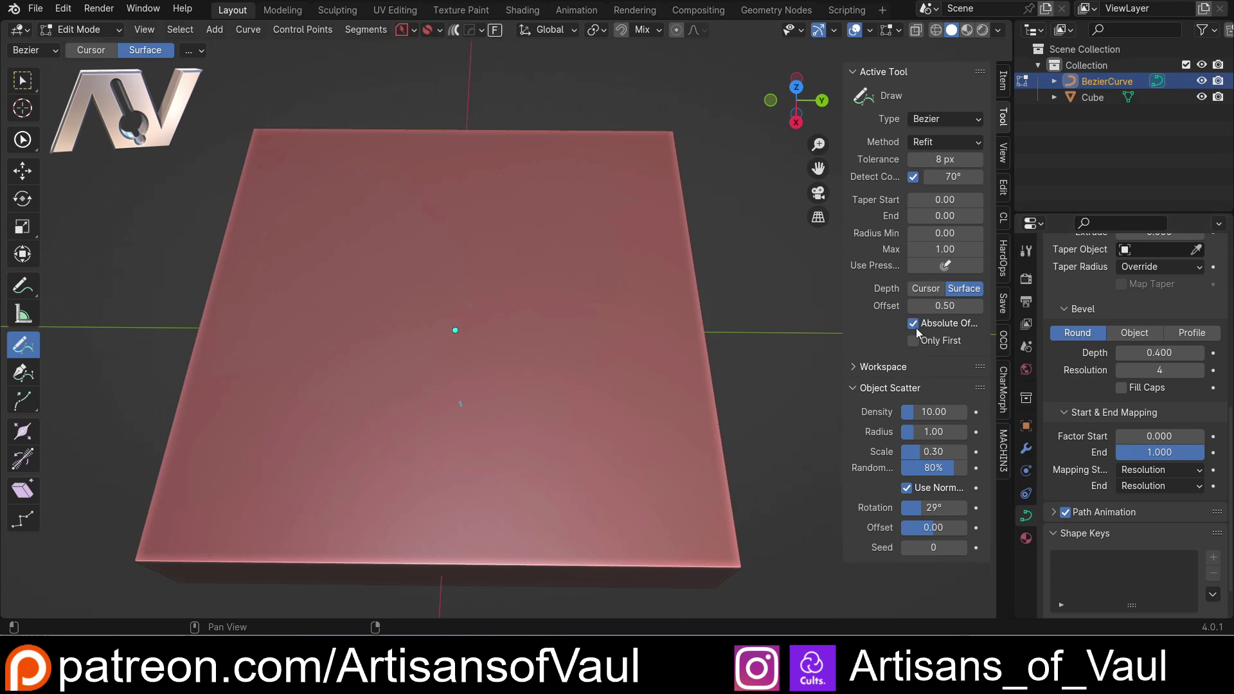
{"action": "left_click", "coordinate": [921, 329]}
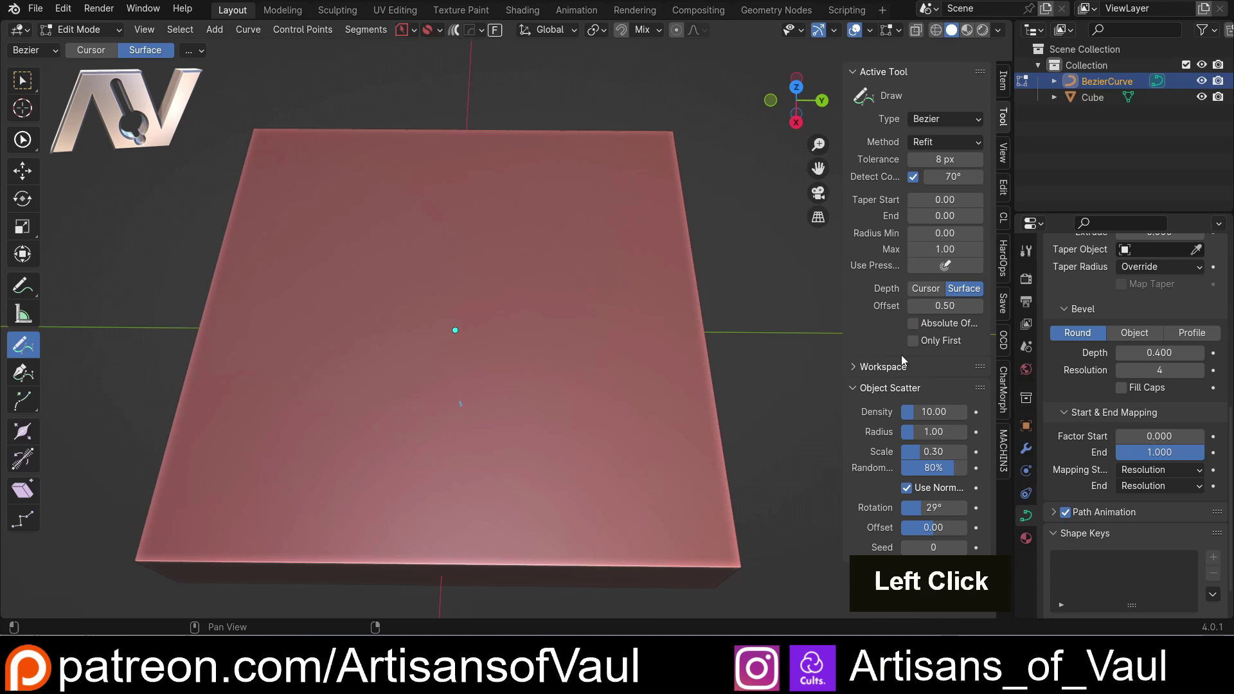
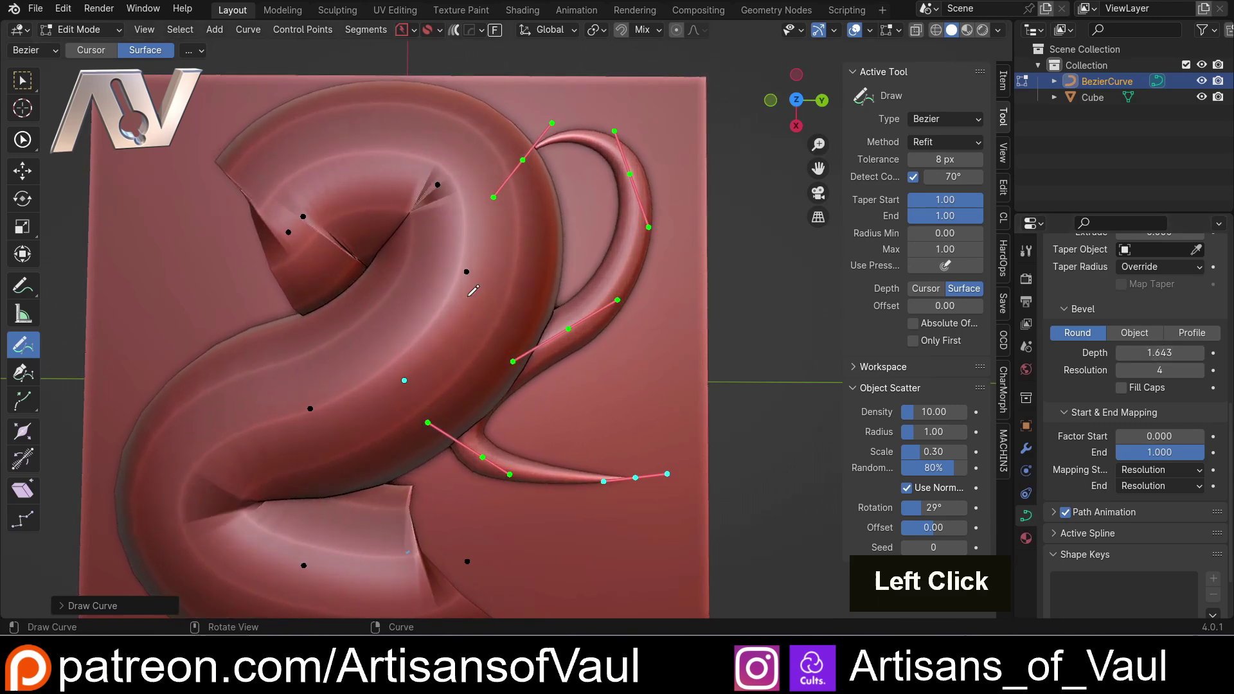
{"action": "left_click", "coordinate": [36, 91]}
{"action": "double_click", "coordinate": [714, 306]}
{"action": "key", "text": "l"}
{"action": "left_click", "coordinate": [467, 272]}
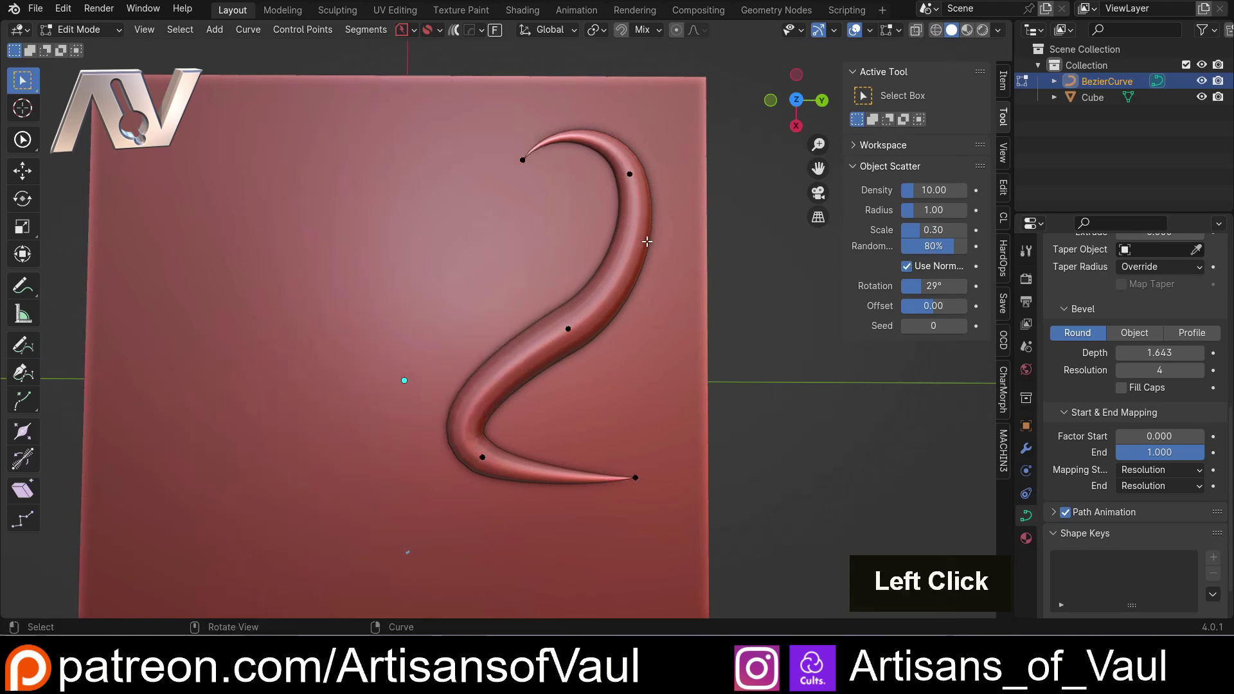
Thin the swirl to Bevel Depth 0.4 and draw new surface curves with Taper 0.3.
{"action": "left_click", "coordinate": [1153, 366]}
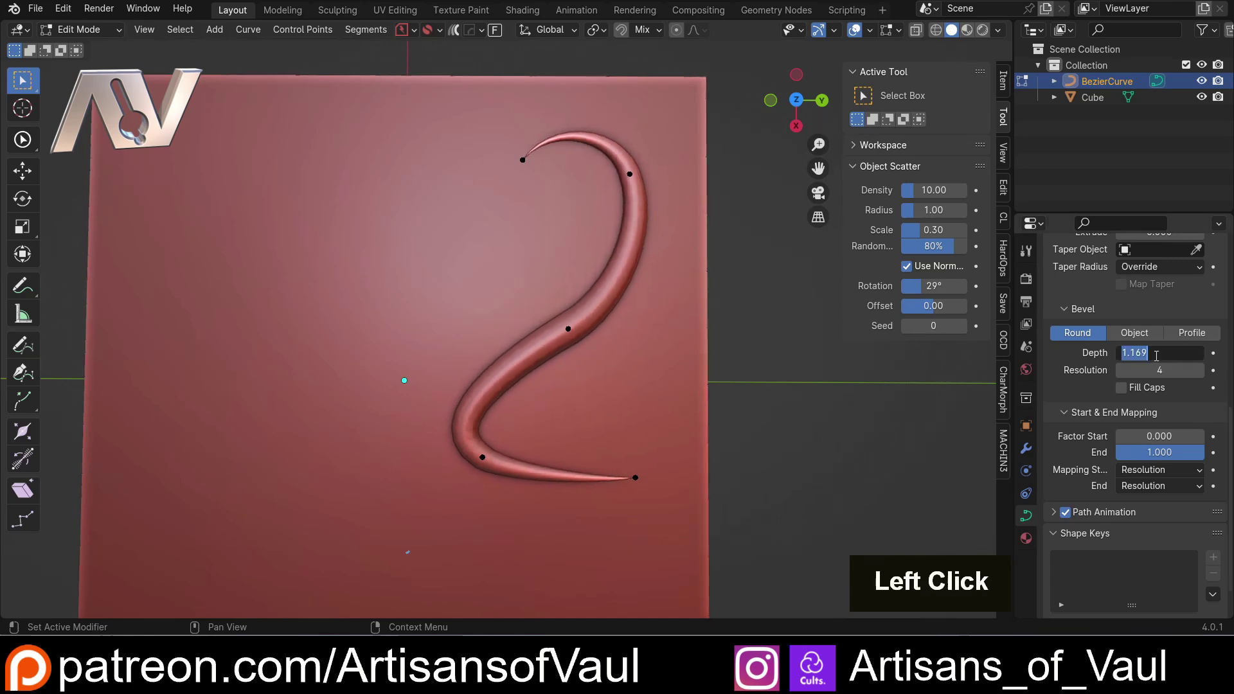
{"action": "key", "text": "0"}
{"action": "key", "text": "."}
{"action": "key", "text": "4"}
{"action": "key", "text": "Return"}
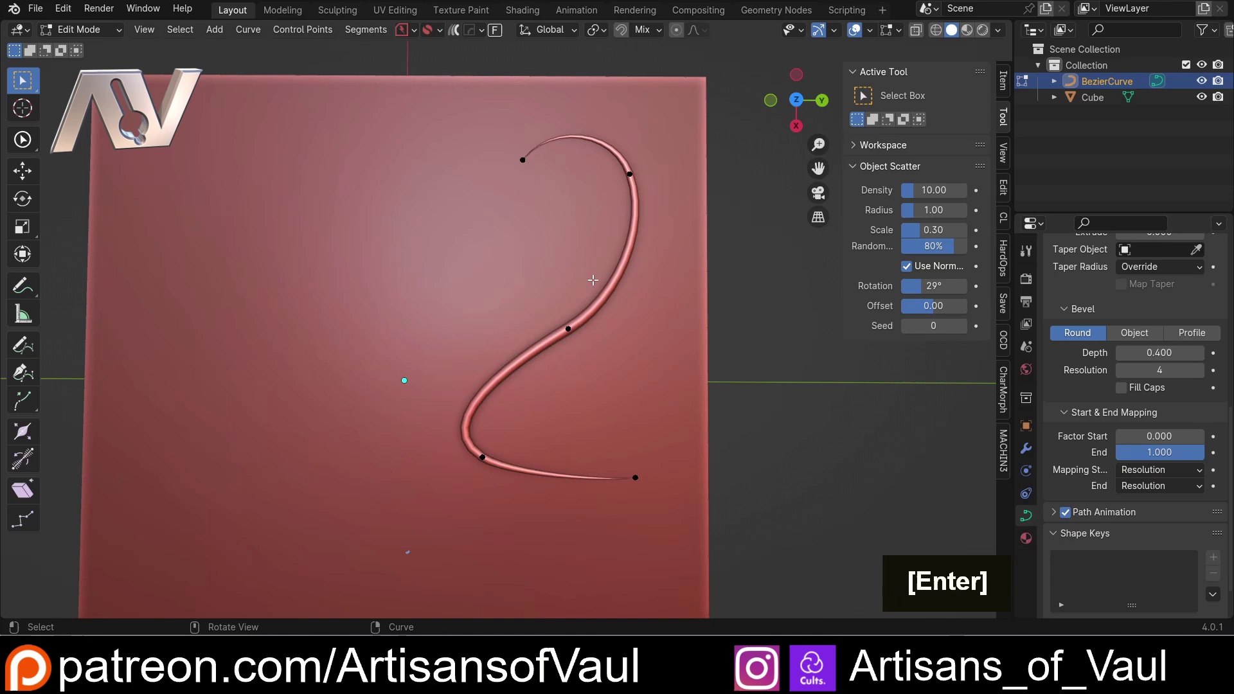
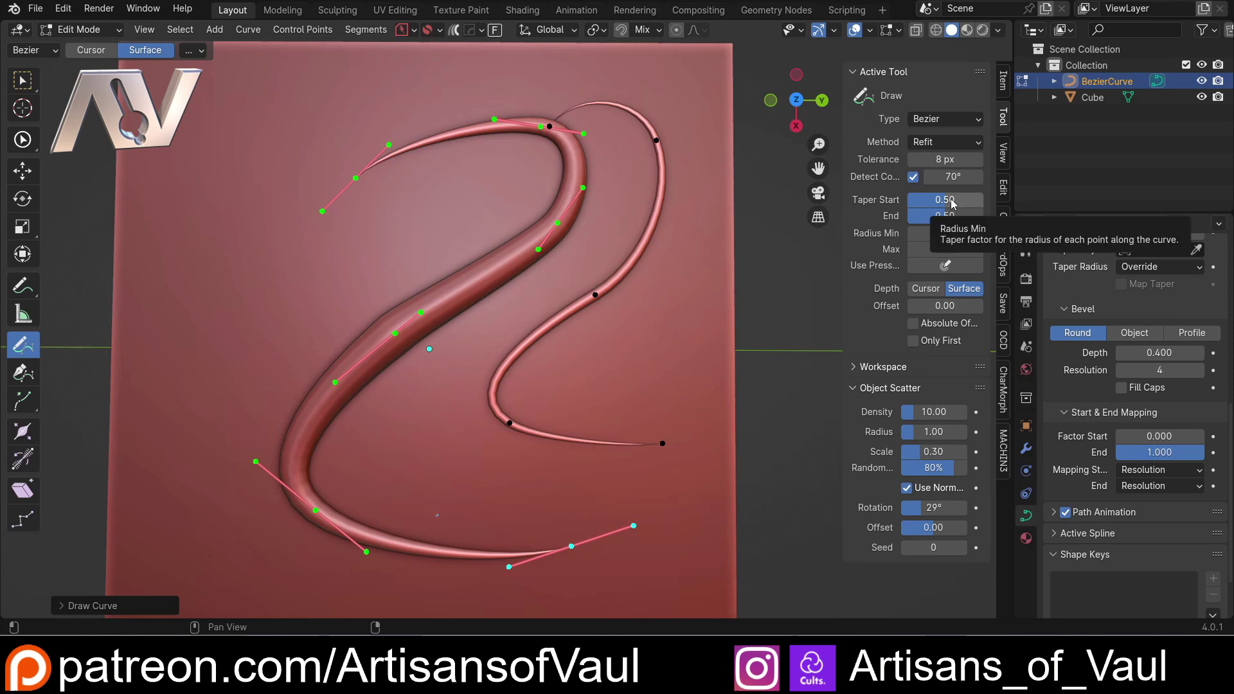
{"action": "scroll", "scroll_direction": "up", "scroll_amount": 3}
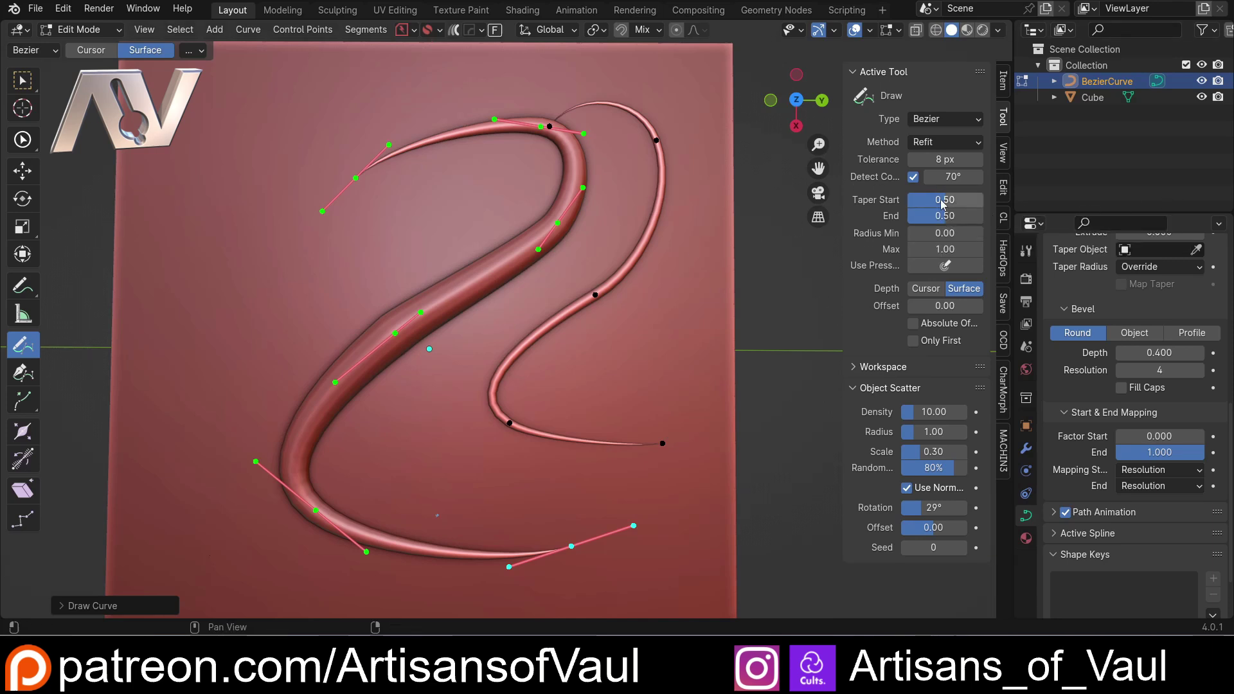
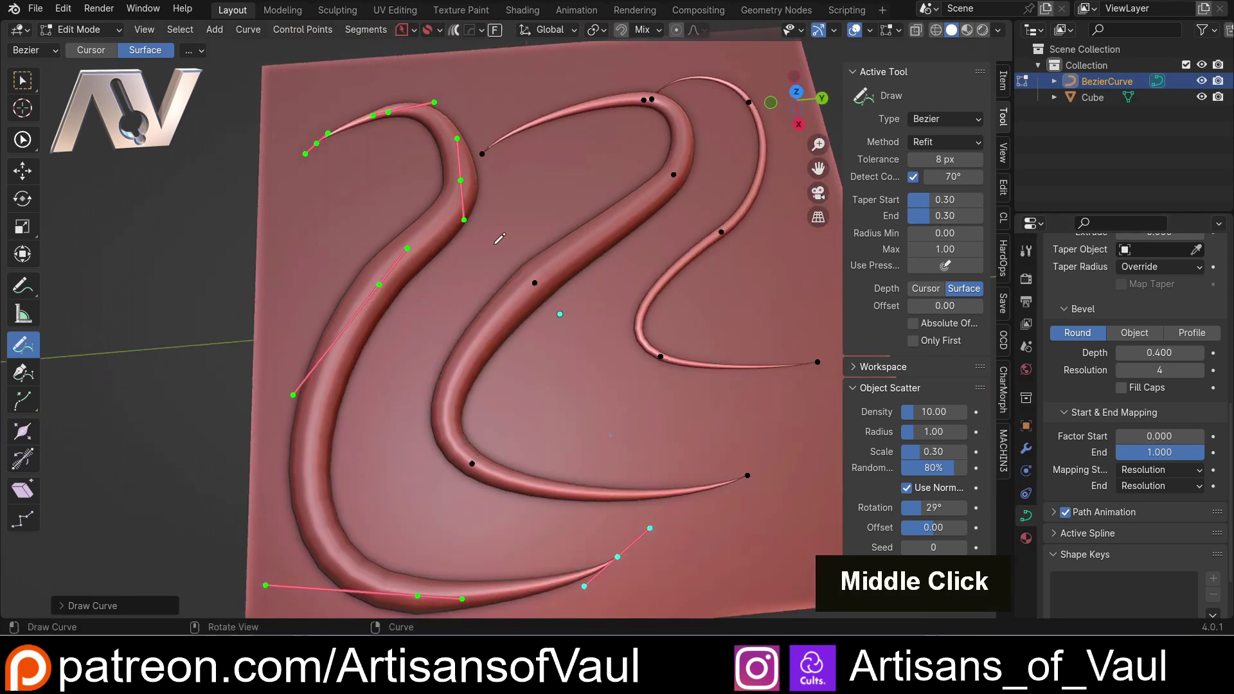
Undo the drawn swirls, set Taper Start 0.3 and End 0.7, draw a new curve and bring up Delete.
{"action": "key", "text": "ctrl+z"}
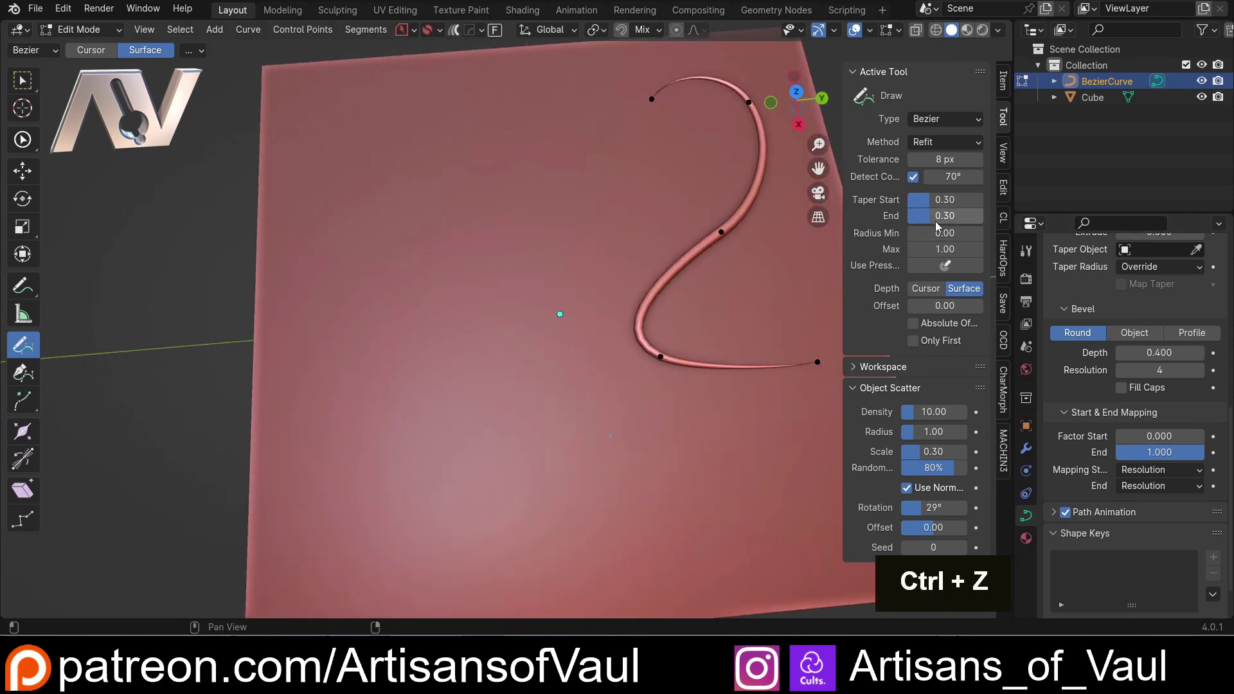
{"action": "left_click", "coordinate": [949, 201]}
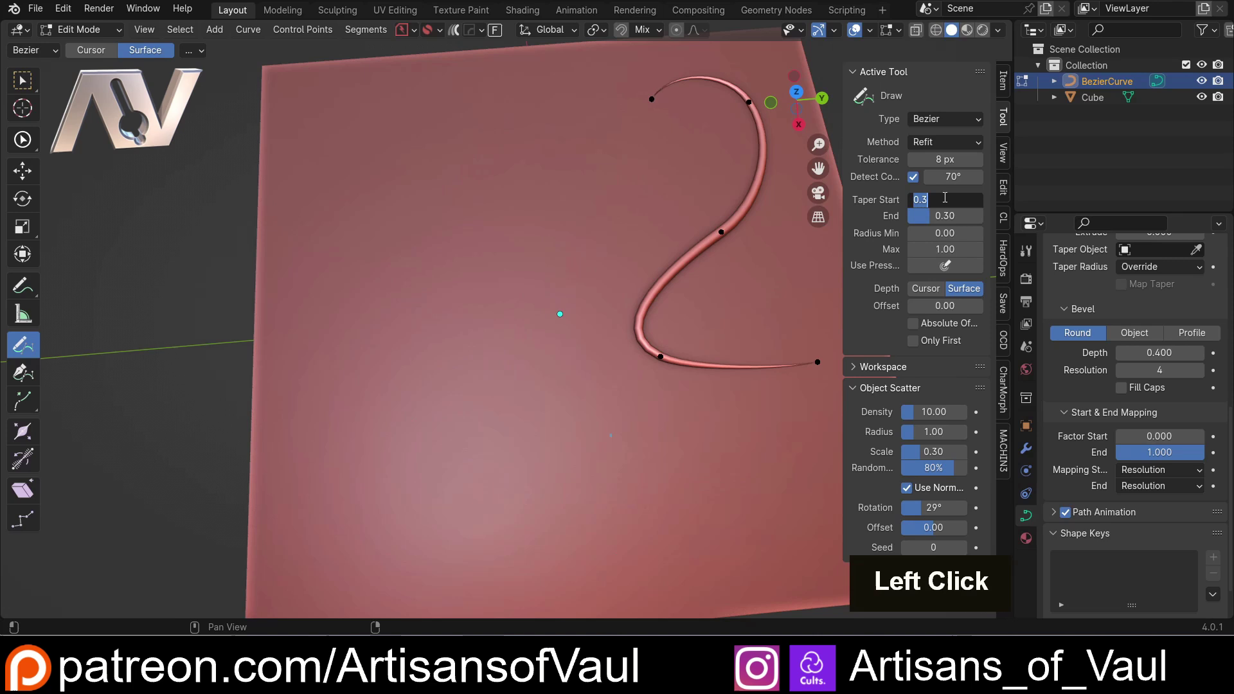
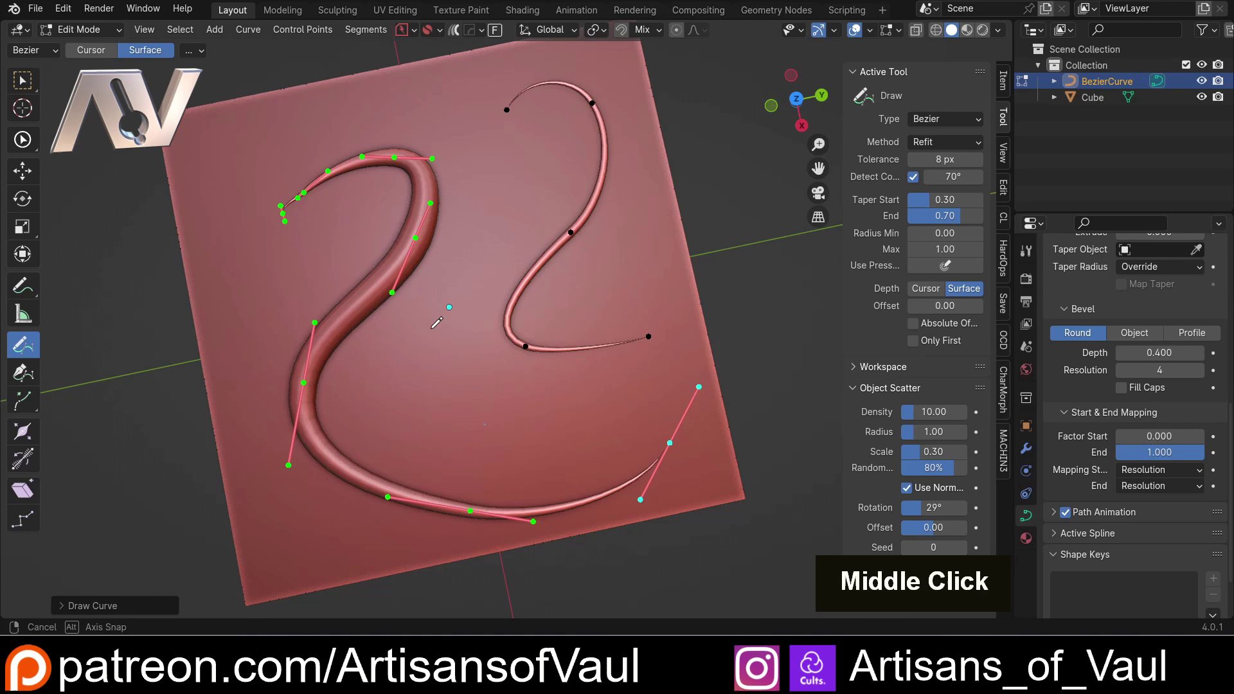
{"action": "key", "text": "ctrl+z"}
{"action": "key", "text": "a"}
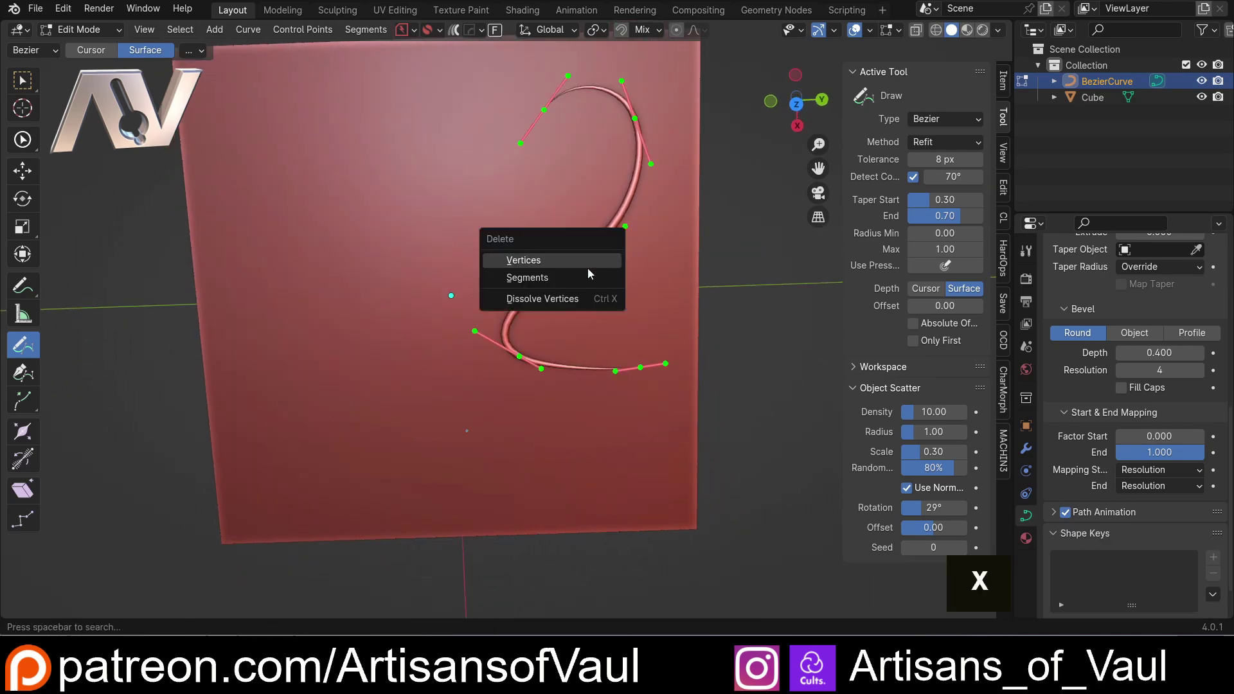
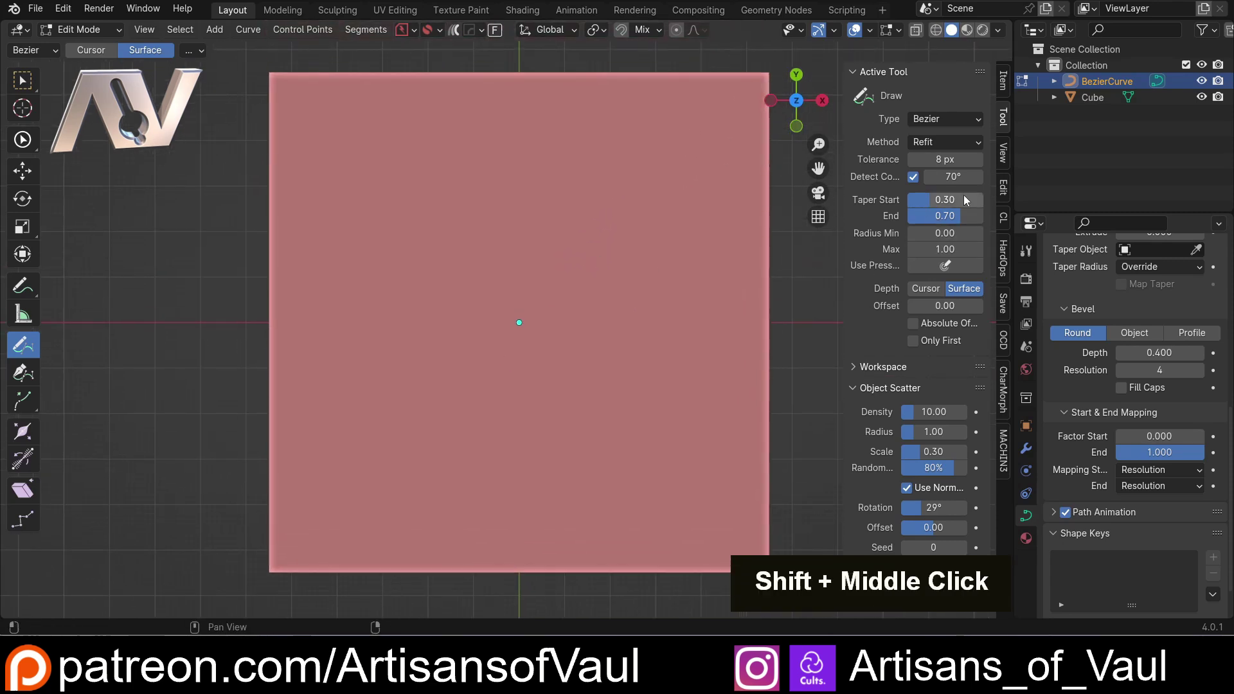
Draw a new tapered S curve and thicken a selected control point with Alt+S.
{"action": "left_click", "coordinate": [946, 209]}
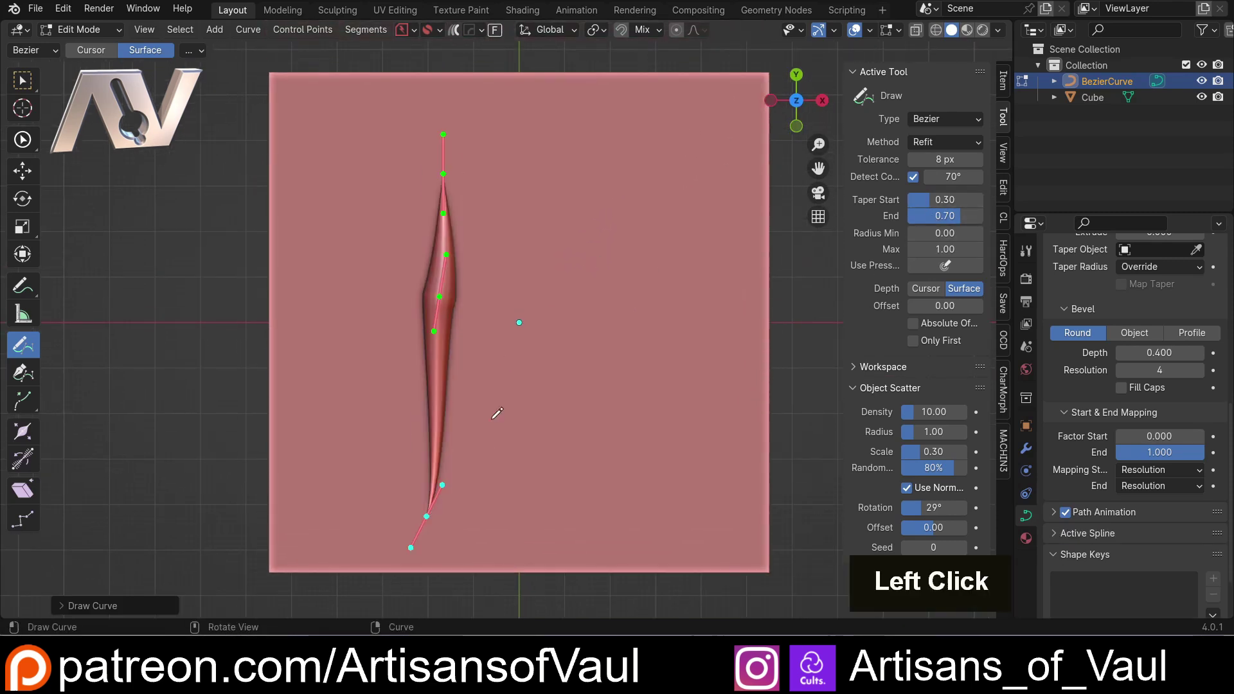
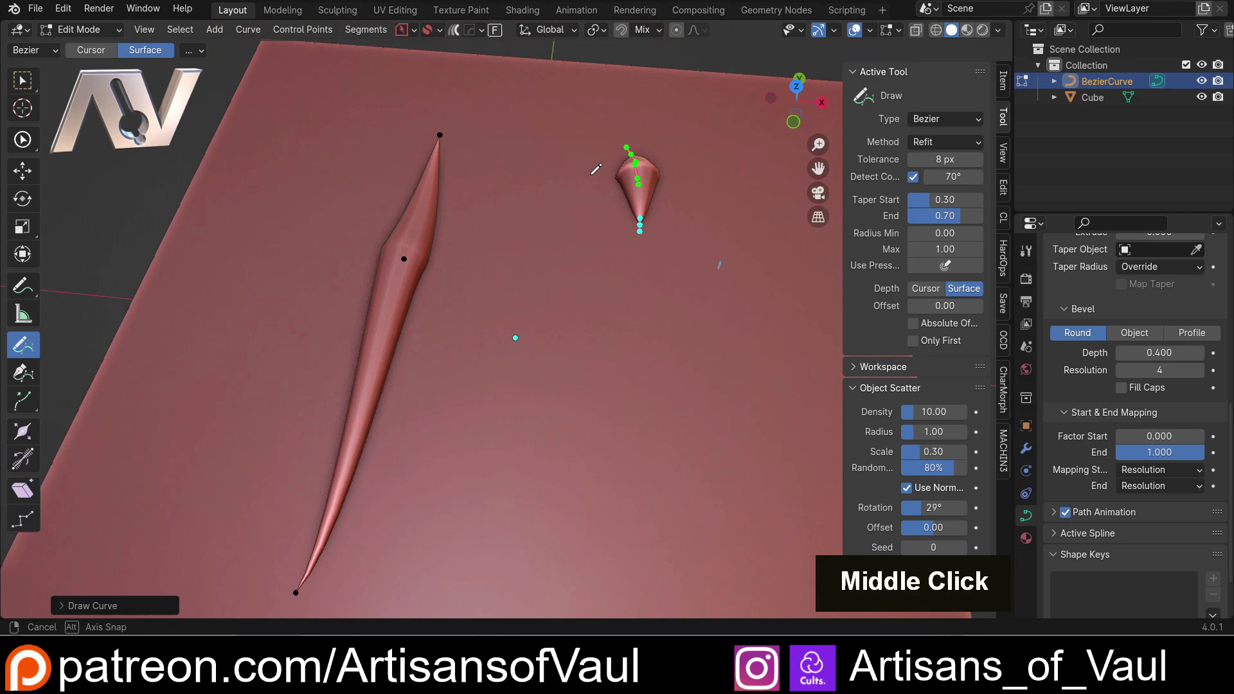
{"action": "scroll", "scroll_direction": "down", "scroll_amount": 3}
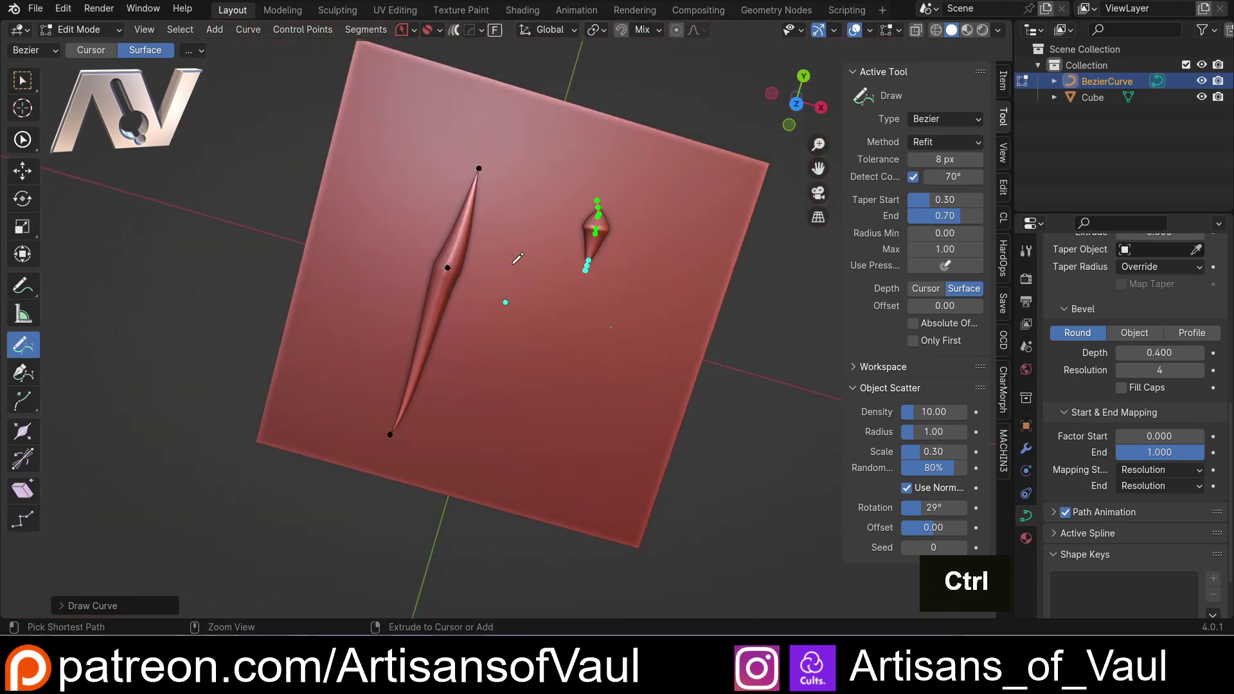
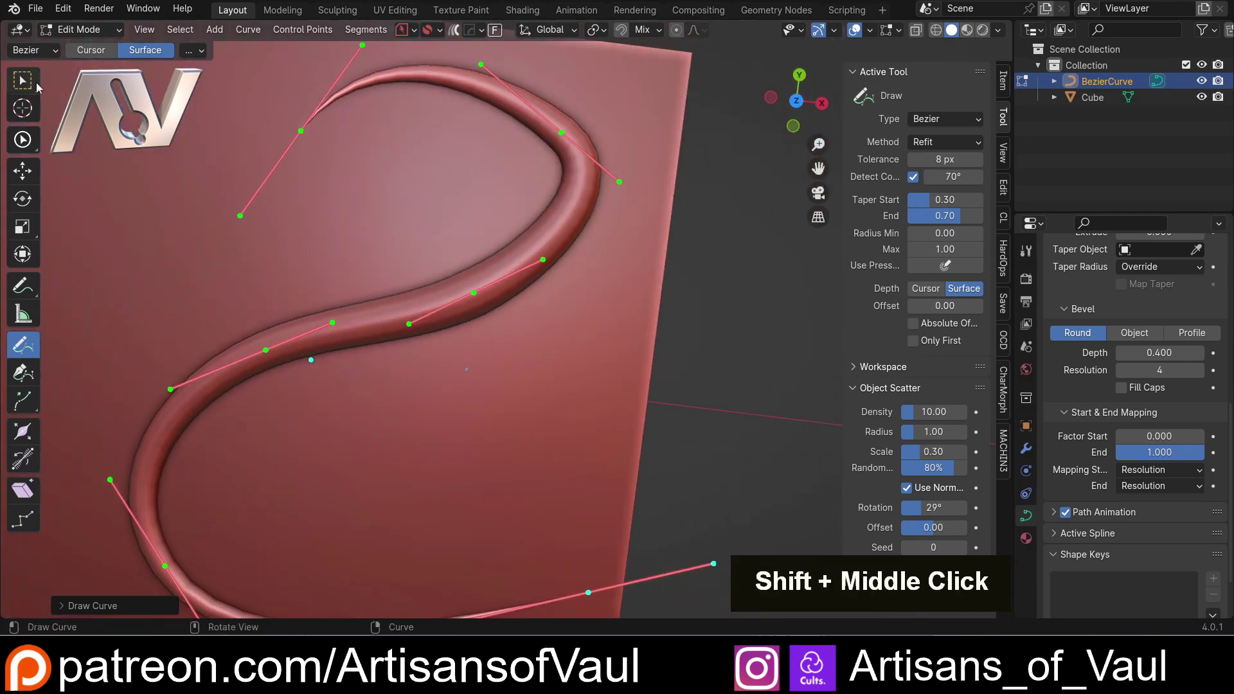
{"action": "left_click", "coordinate": [27, 88]}
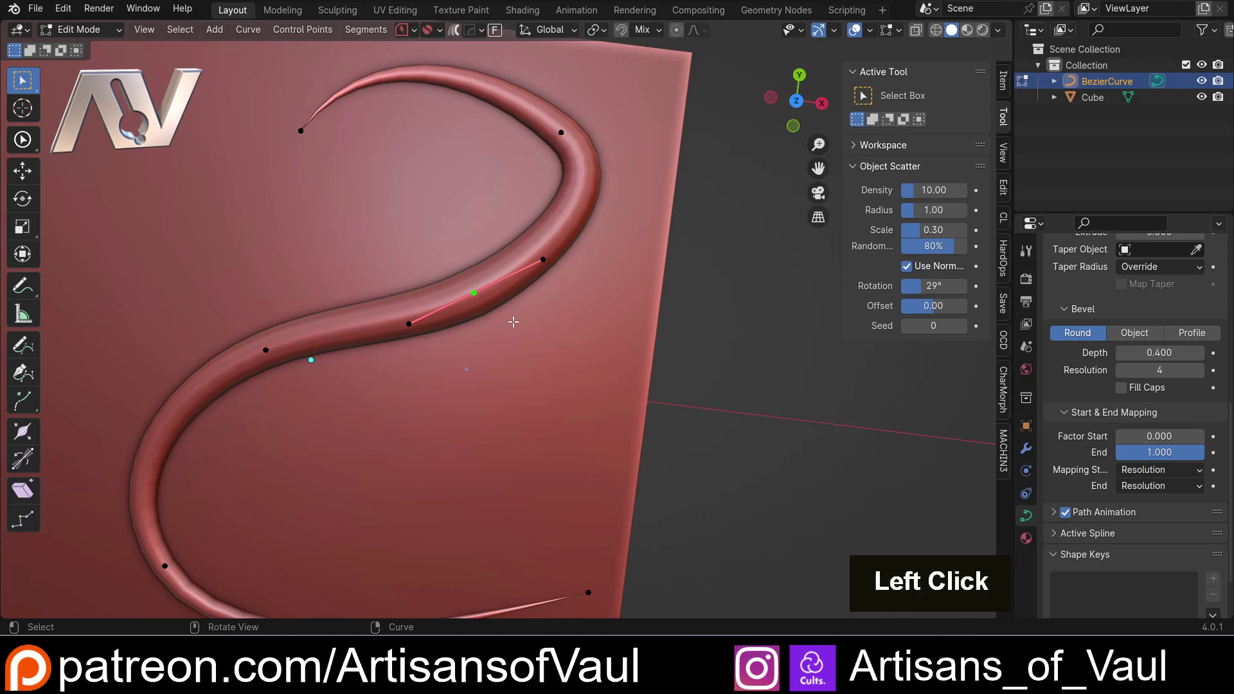
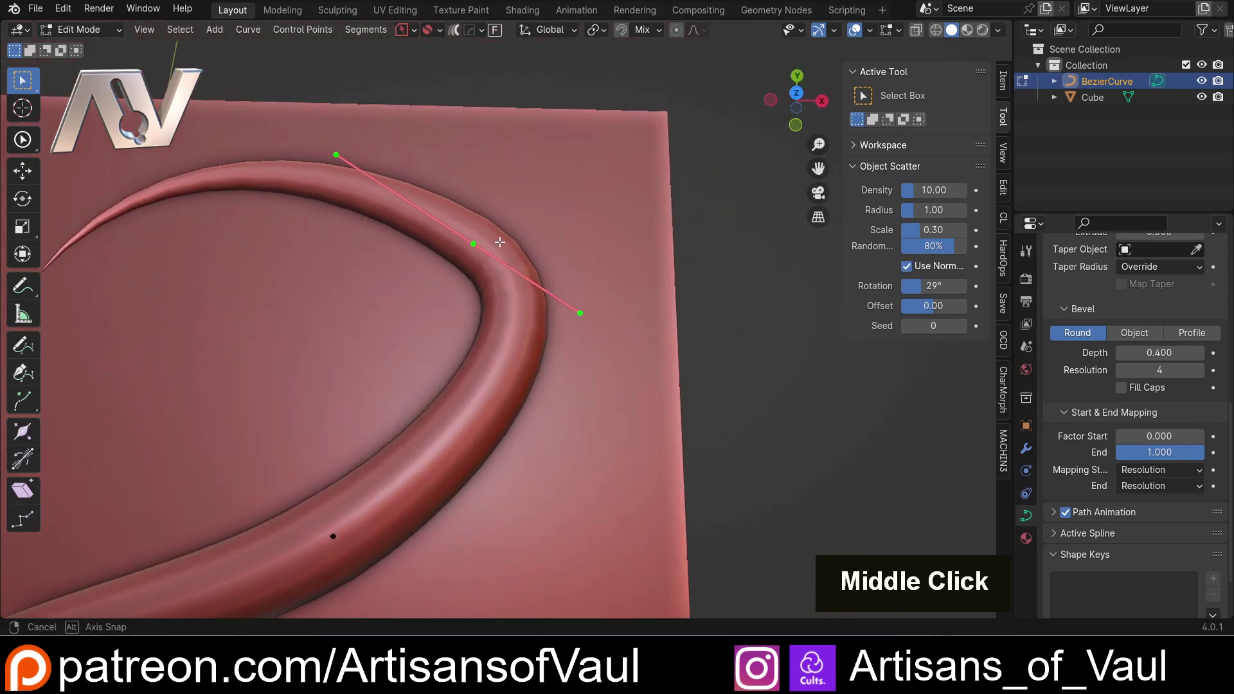
{"action": "key", "text": "alt+s"}
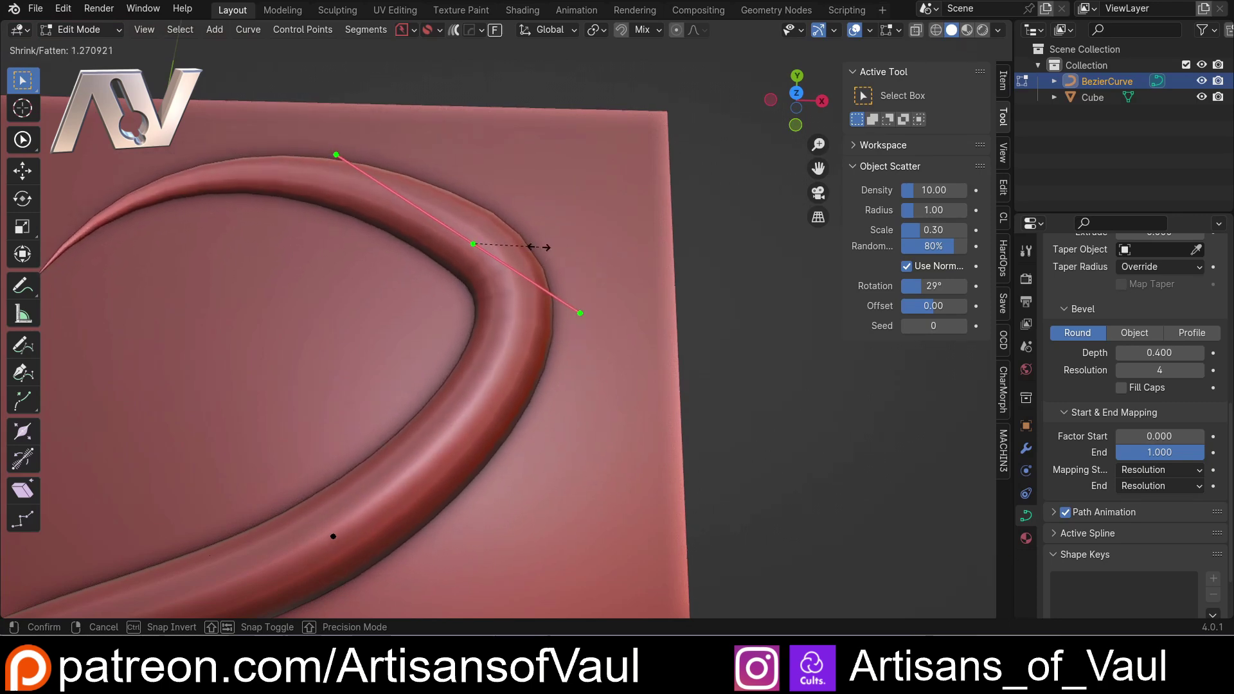
{"action": "left_click", "coordinate": [533, 241]}
{"action": "scroll", "scroll_direction": "down", "scroll_amount": 3}
{"action": "middle_click", "coordinate": [554, 238]}
{"action": "middle_click", "coordinate": [482, 330]}
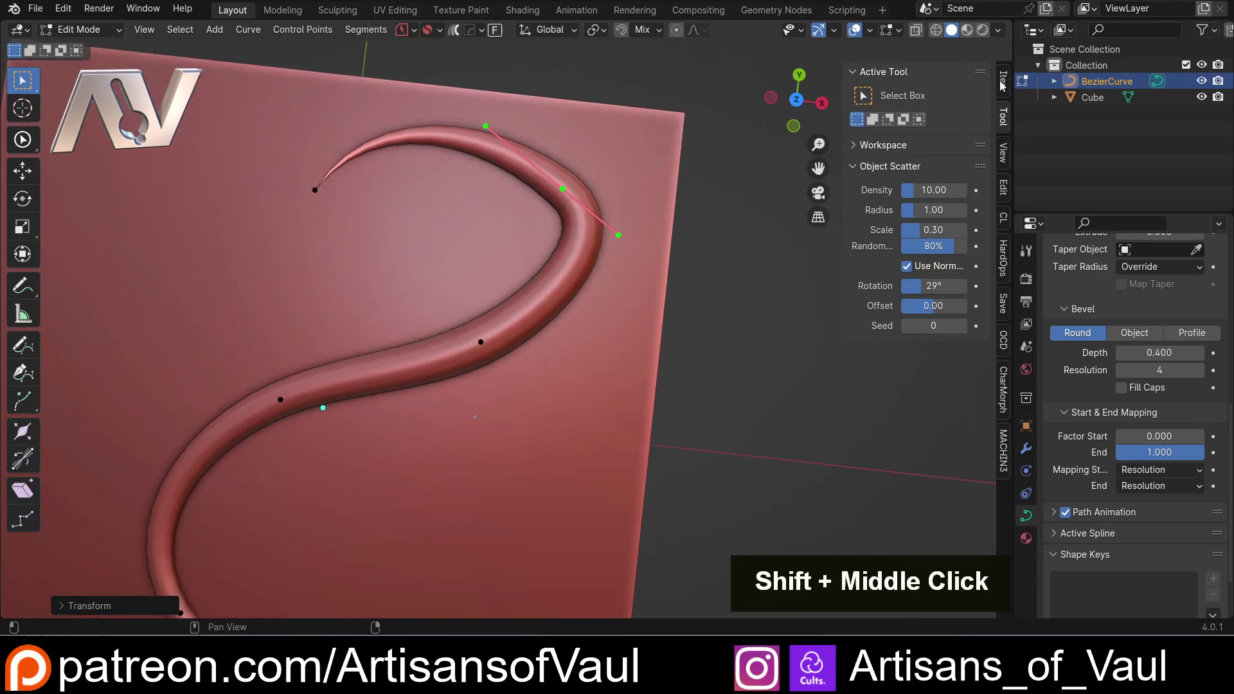
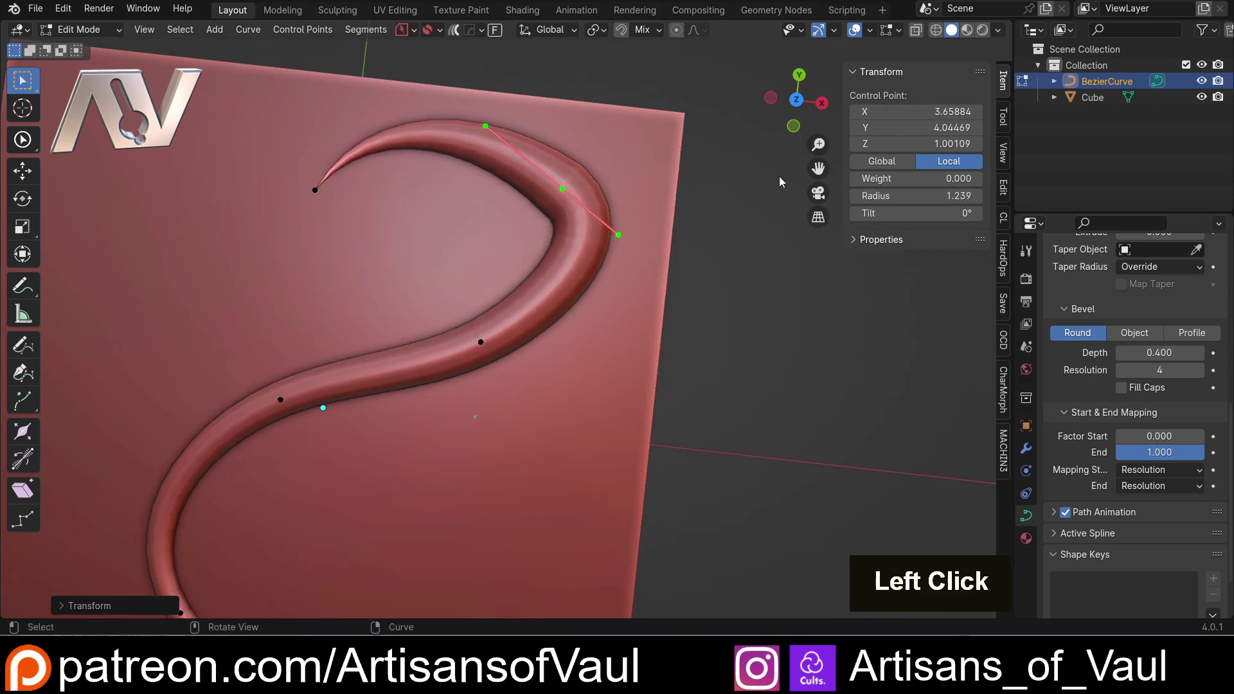
Reset the two middle control points' Radius to 1.000 for even thickness.
{"action": "key", "text": "1"}
{"action": "key", "text": "Return"}
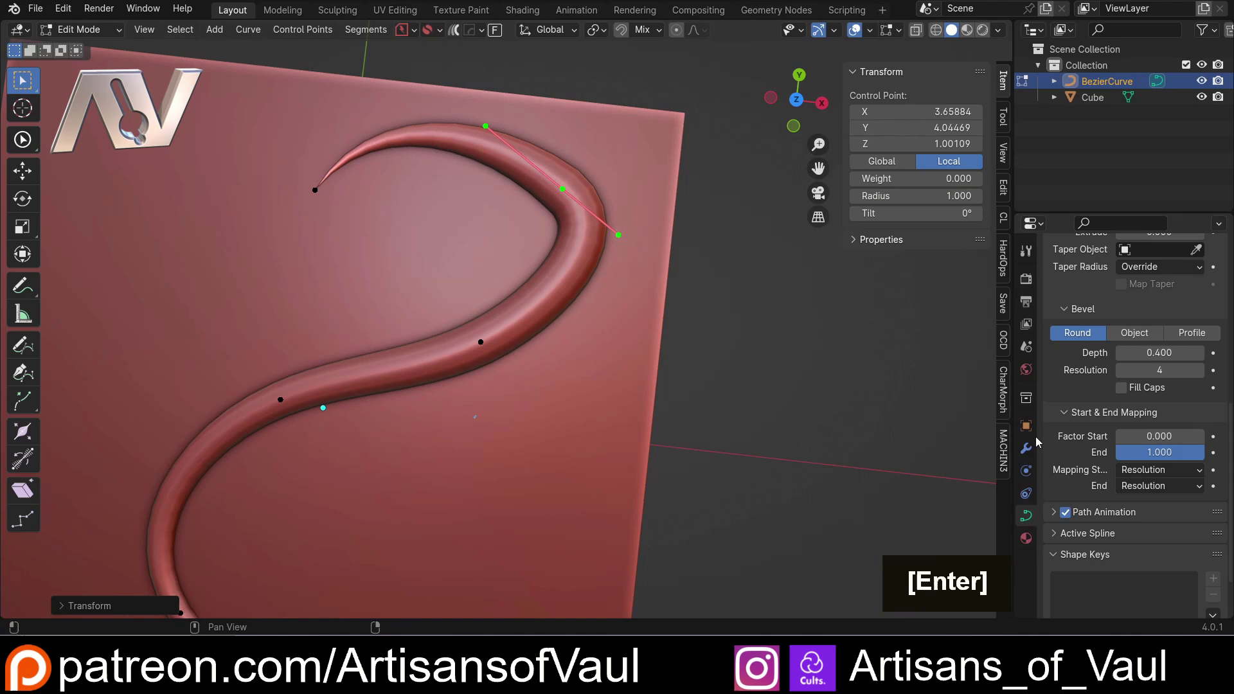
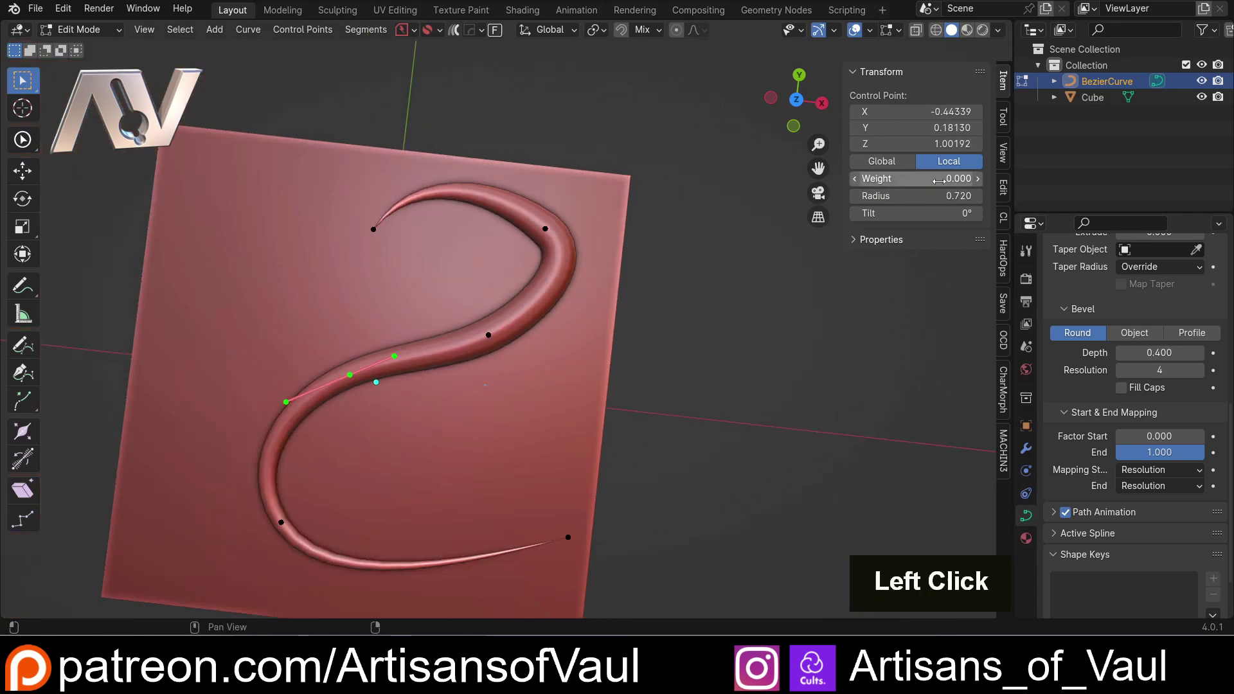
{"action": "key", "text": "1"}
{"action": "key", "text": "Return"}
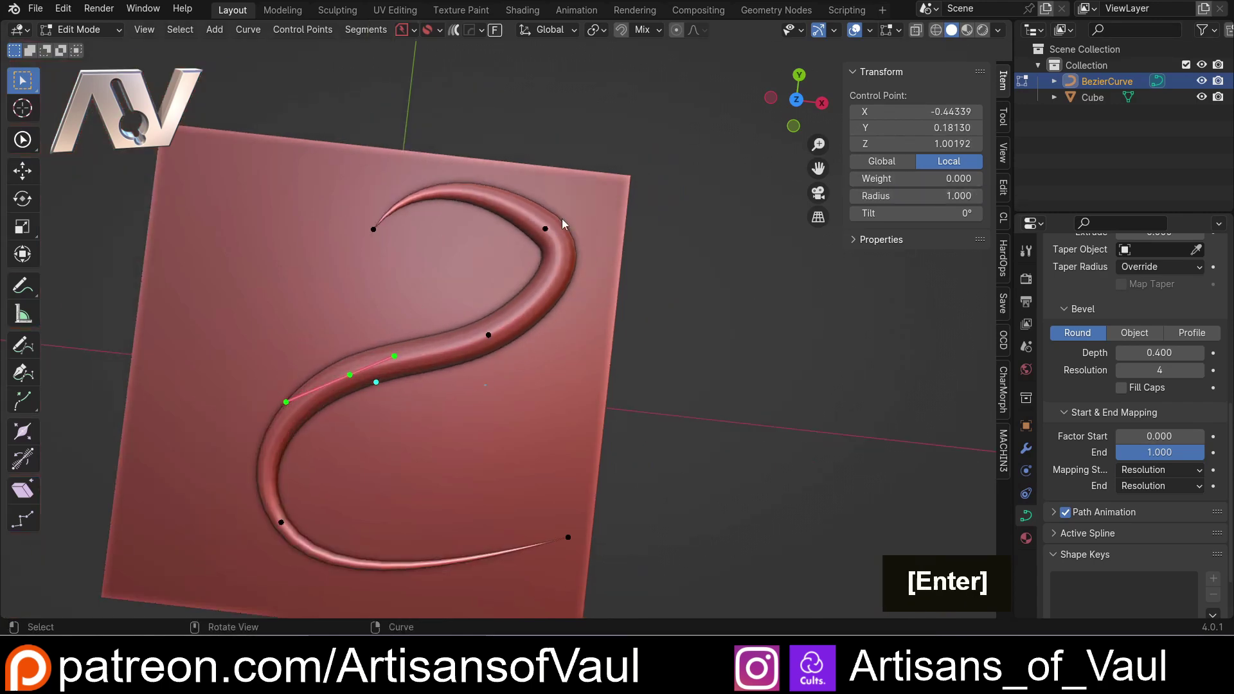
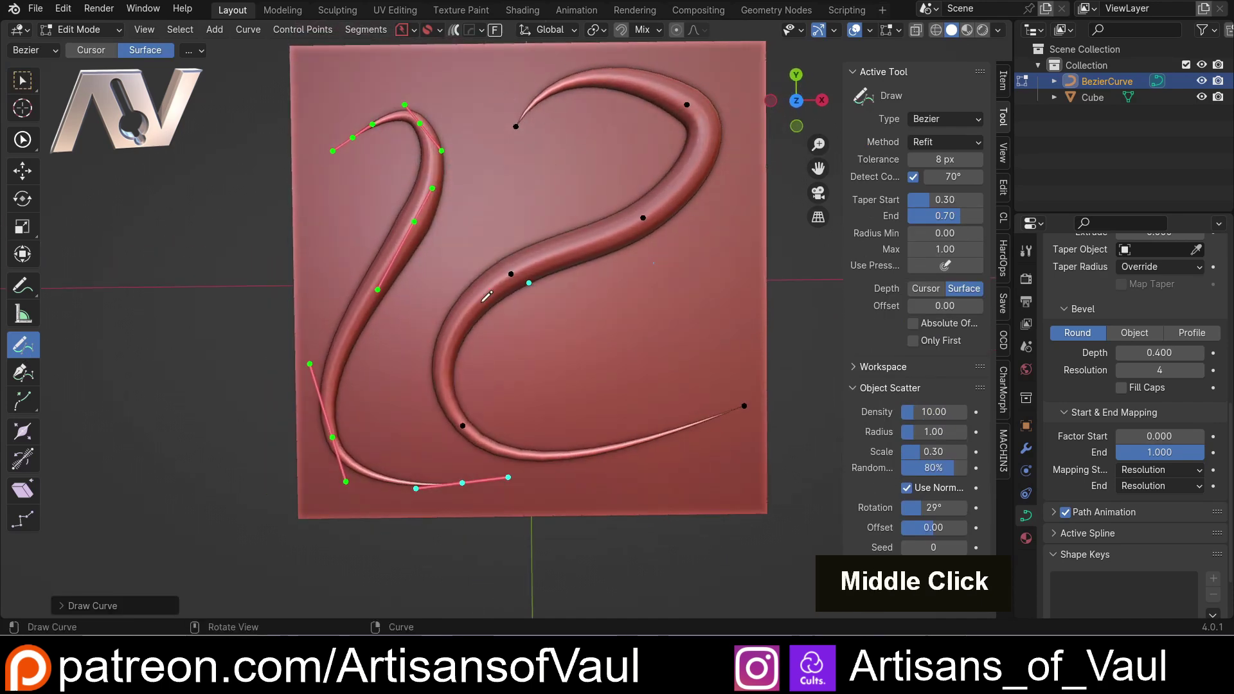
Redraw the swirl's tail to a sharp point and undo the extra second stroke.
{"action": "key", "text": "ctrl+z"}
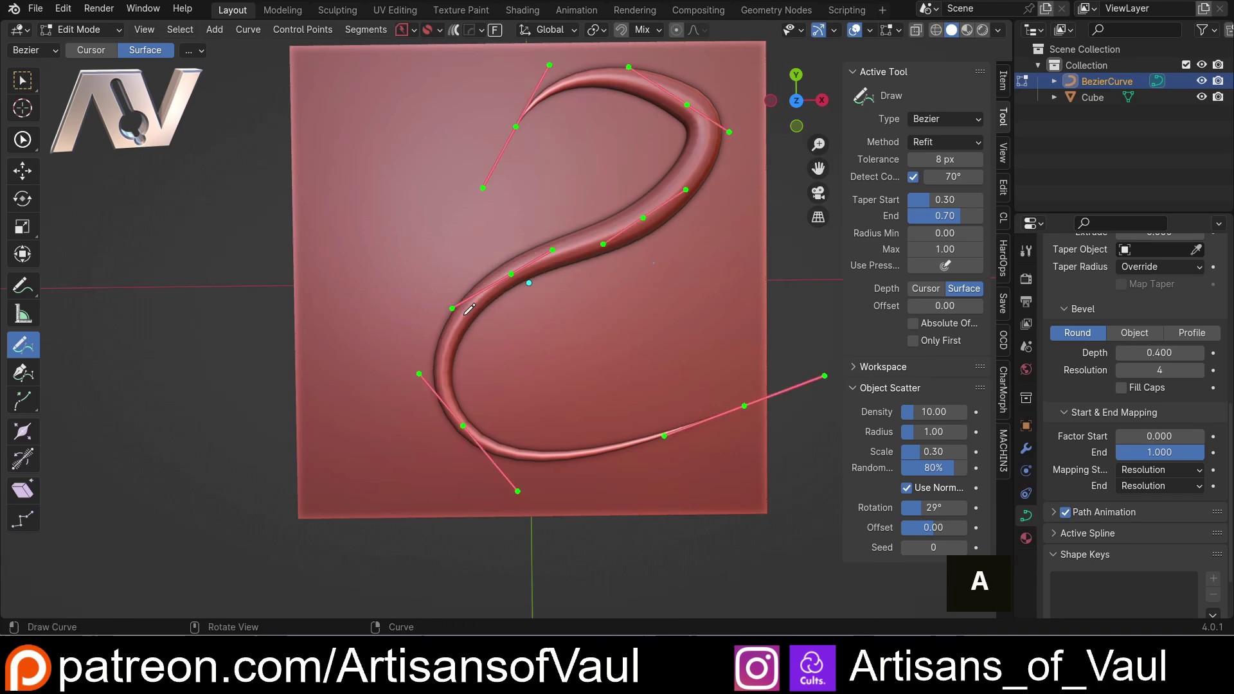
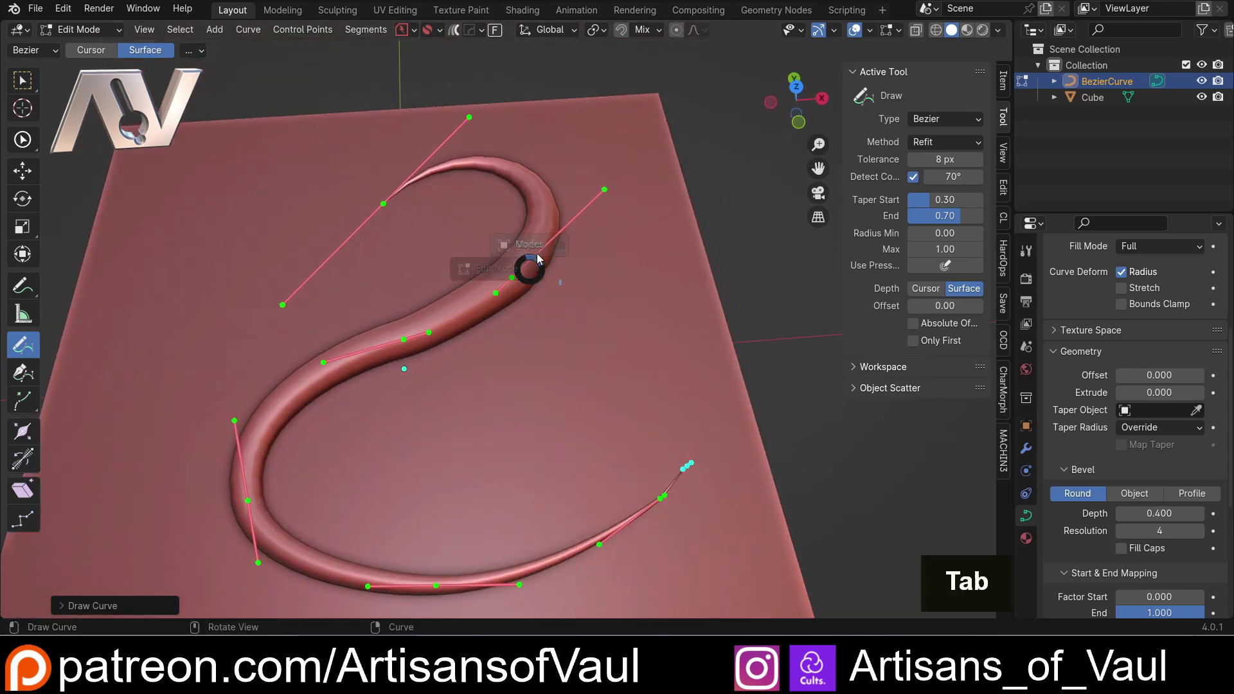
Shade the swirl flat so its surface shows faceted geometry.
{"action": "right_click", "coordinate": [529, 290]}
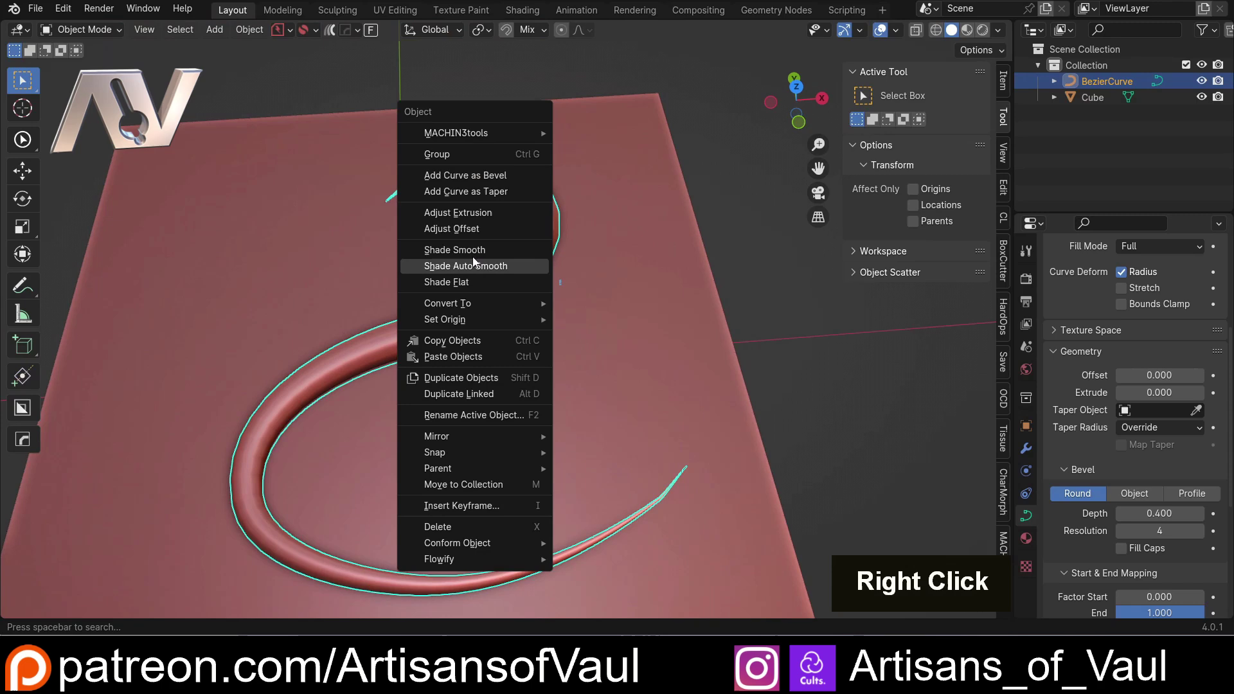
{"action": "left_click", "coordinate": [470, 286]}
{"action": "middle_click", "coordinate": [514, 273]}
{"action": "scroll", "scroll_direction": "down", "scroll_amount": 3}
{"action": "middle_click", "coordinate": [367, 282]}
Return to the Draw tool and expand the last drawn curve's settings.
{"action": "left_click", "coordinate": [323, 339]}
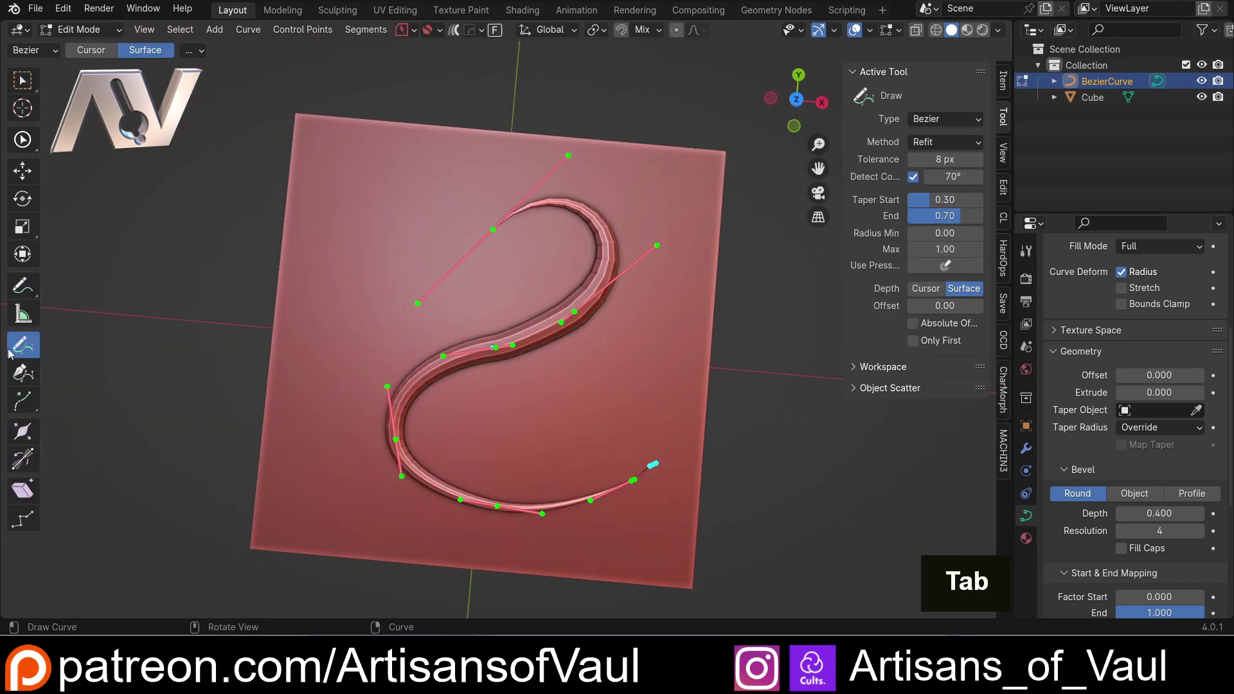
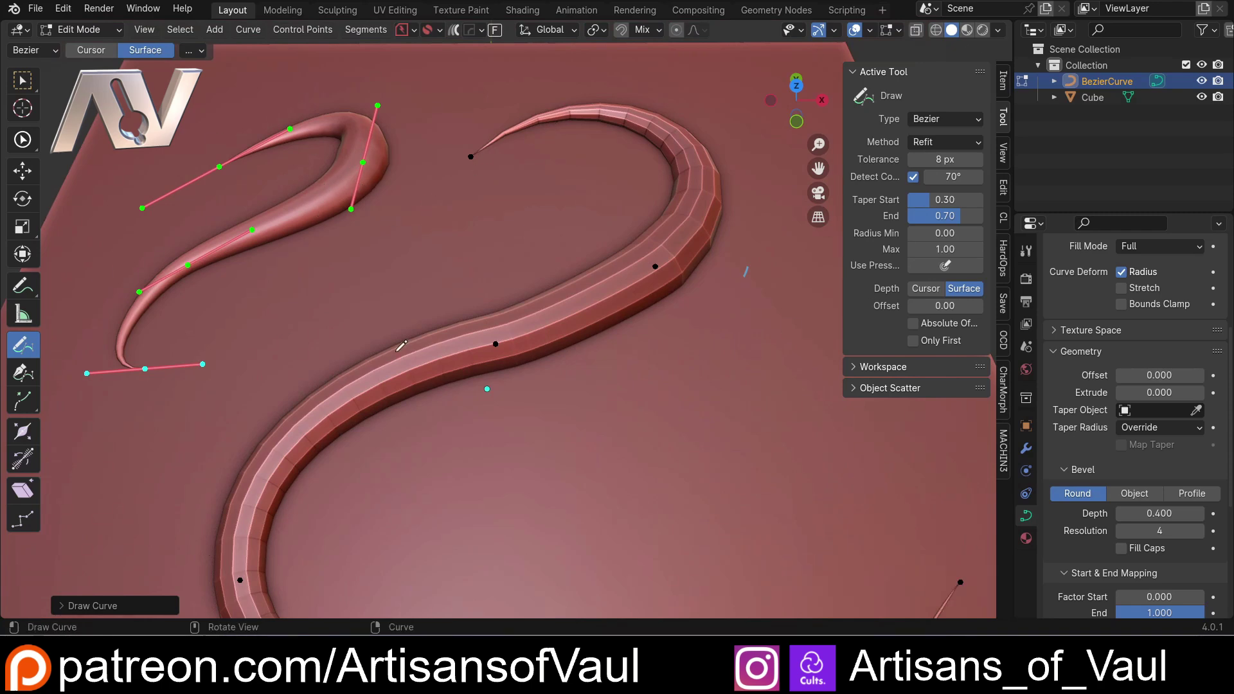
{"action": "left_click", "coordinate": [69, 608]}
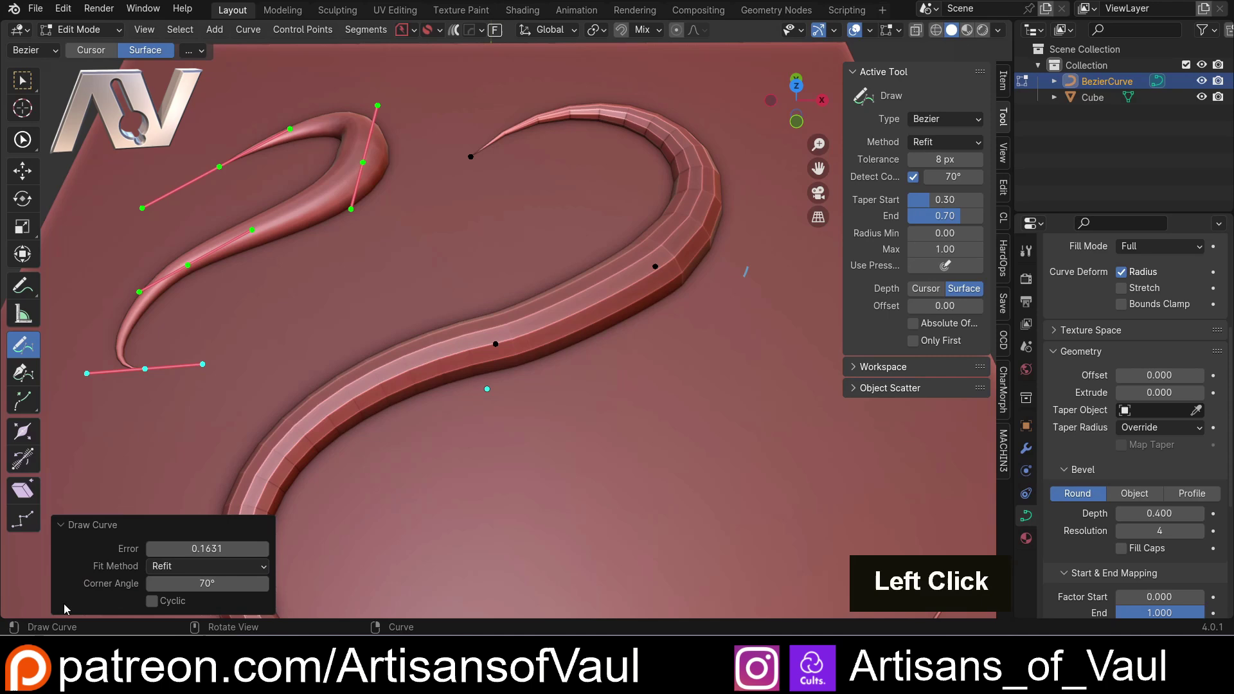
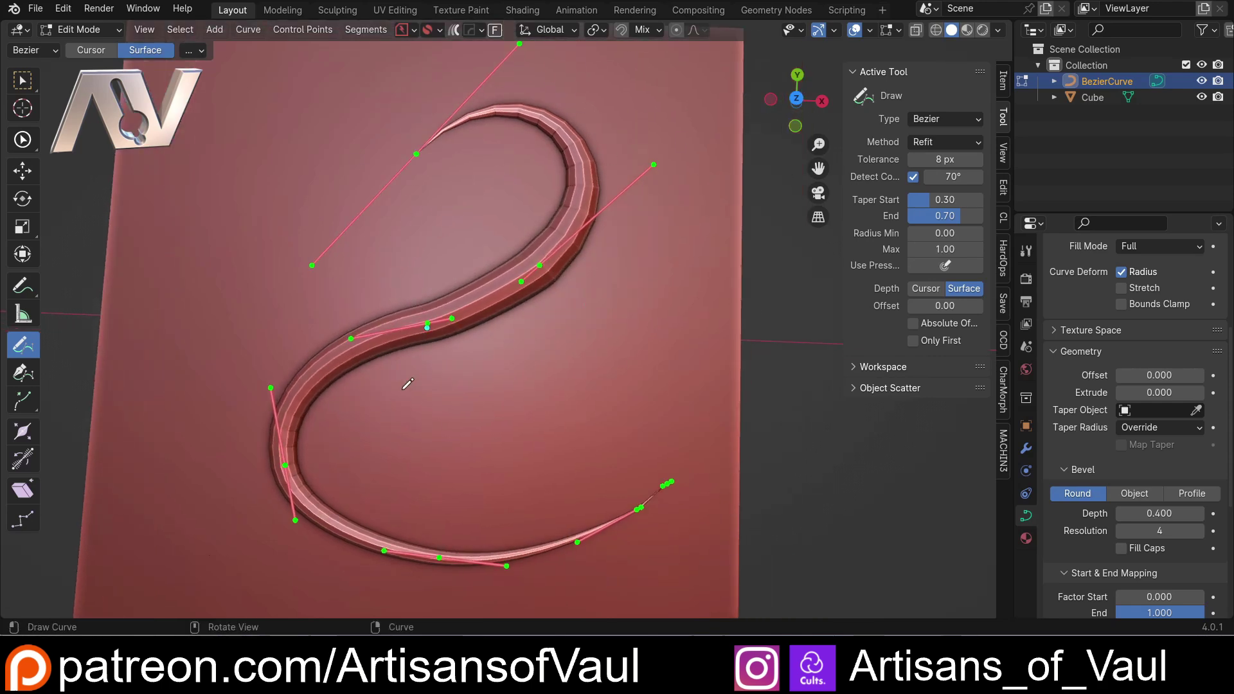
Lower the curve's Resolution Preview U to 4, making its bends angular.
{"action": "scroll", "scroll_direction": "up", "scroll_amount": 3}
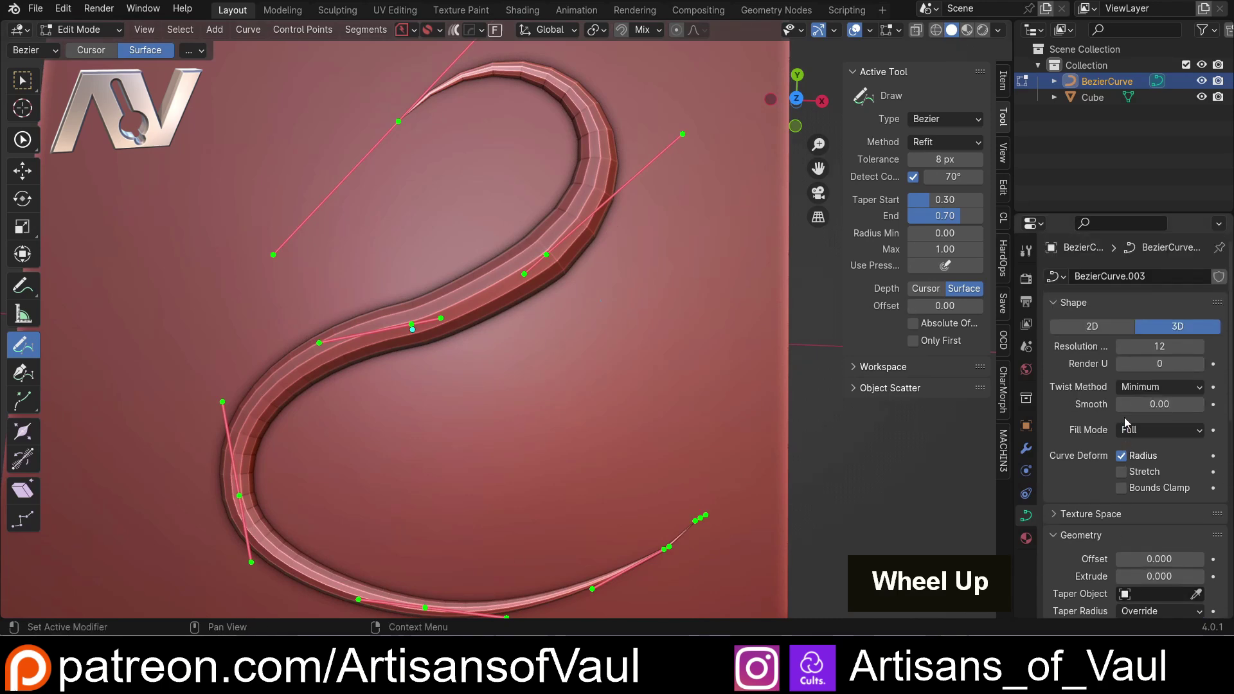
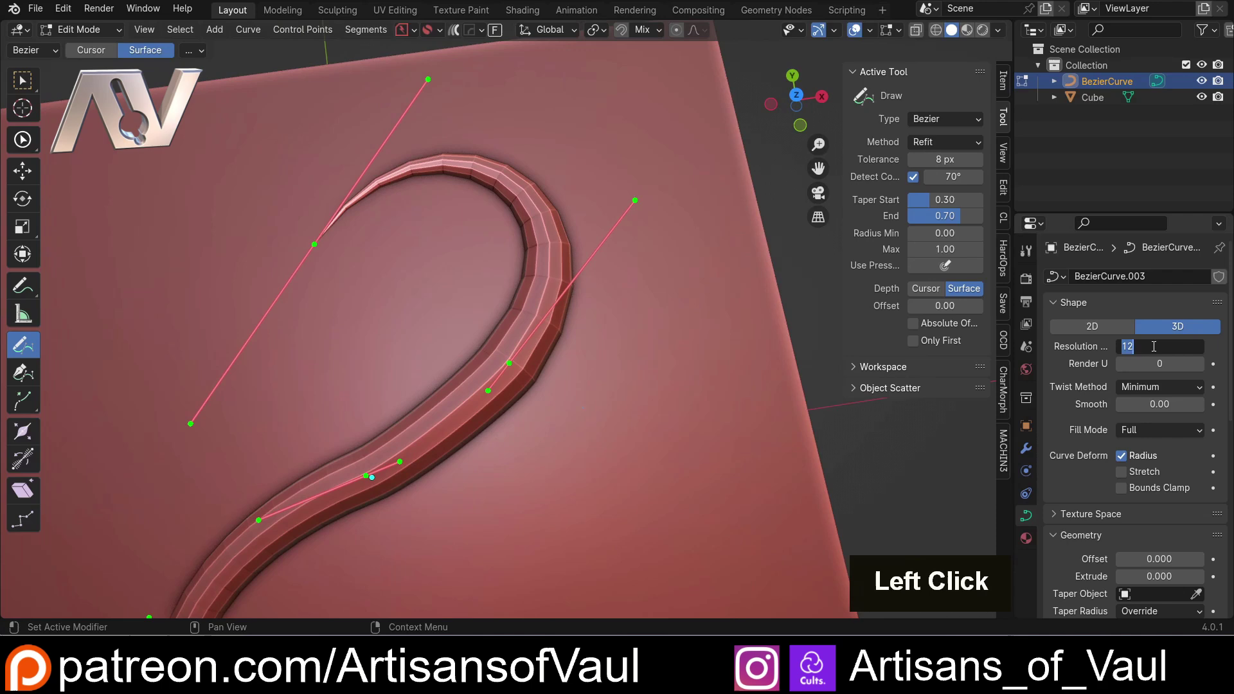
{"action": "key", "text": "4"}
{"action": "key", "text": "Return"}
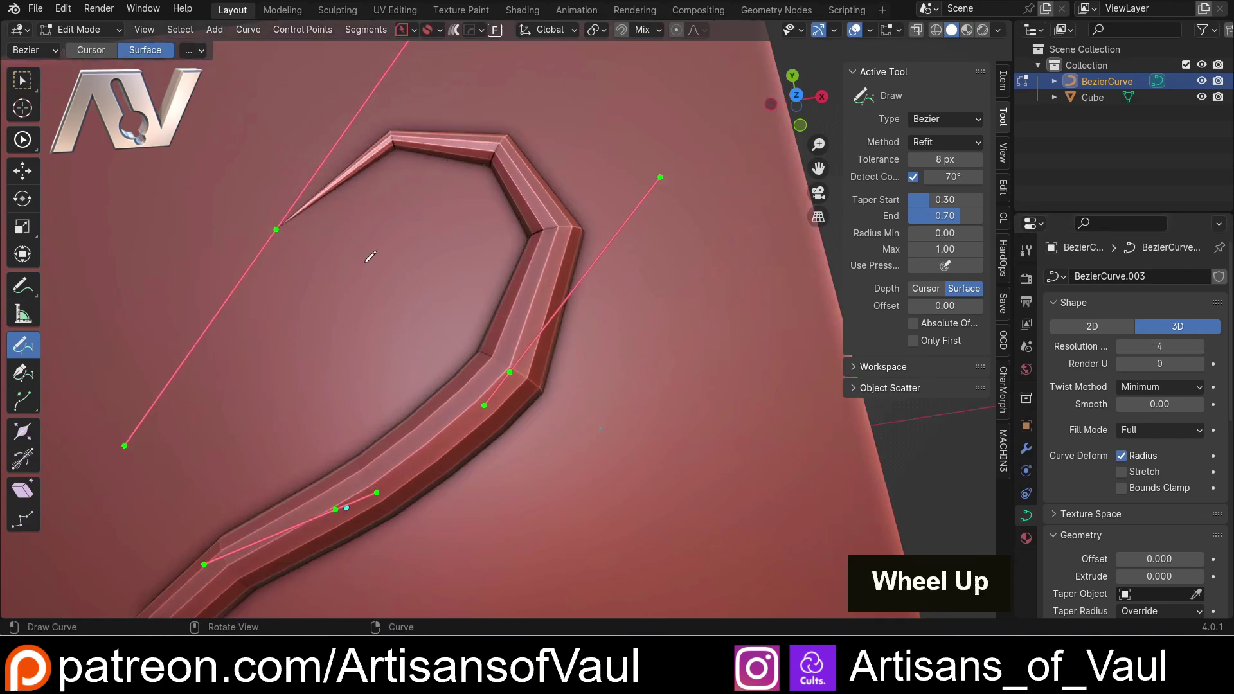
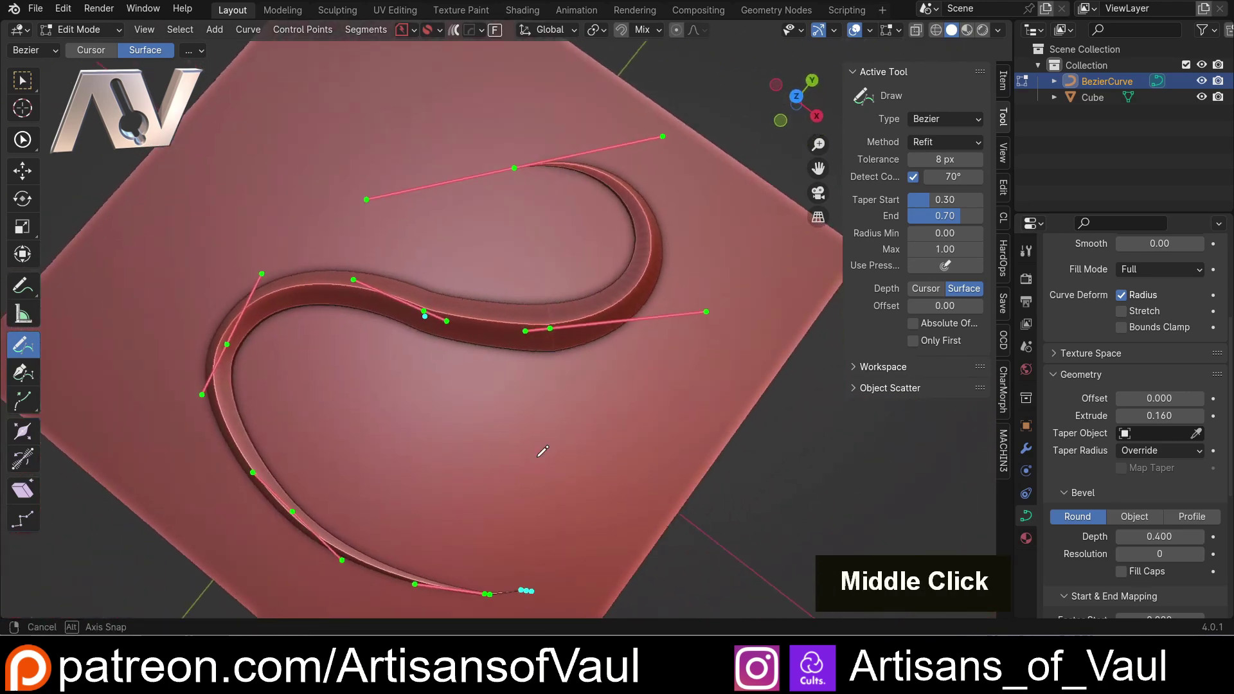
Switch the bevel to Profile mode and reshape the custom profile curve.
{"action": "scroll", "scroll_direction": "up", "scroll_amount": 3}
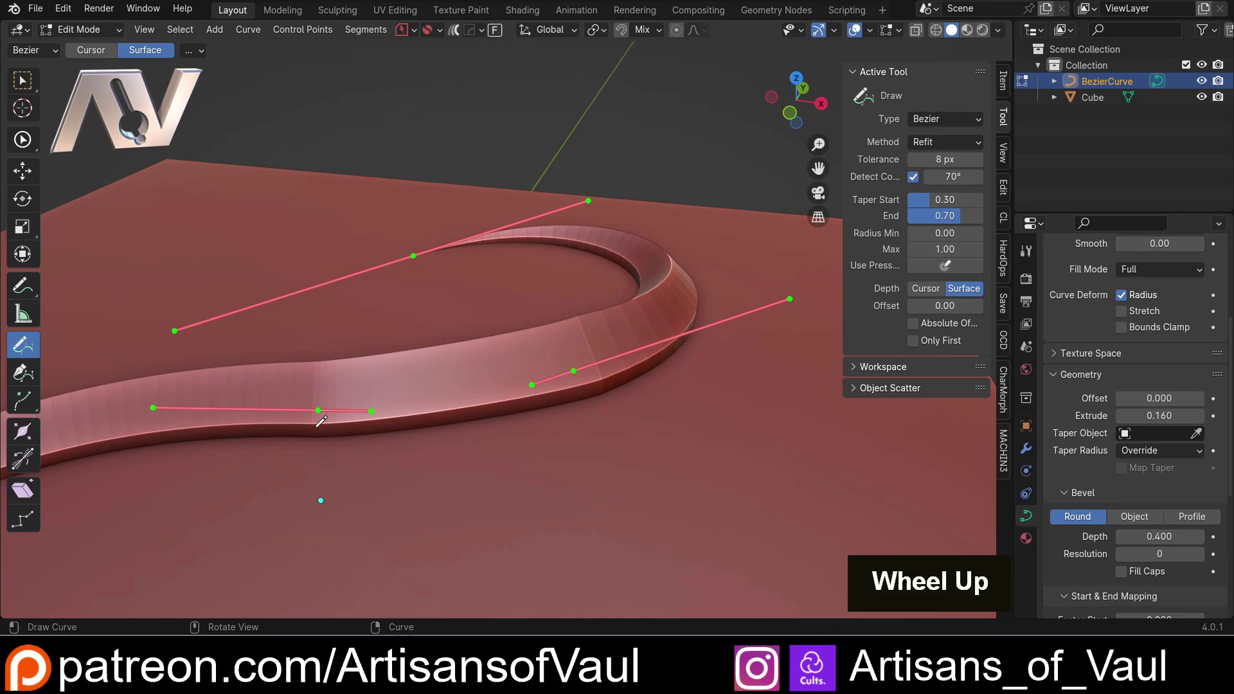
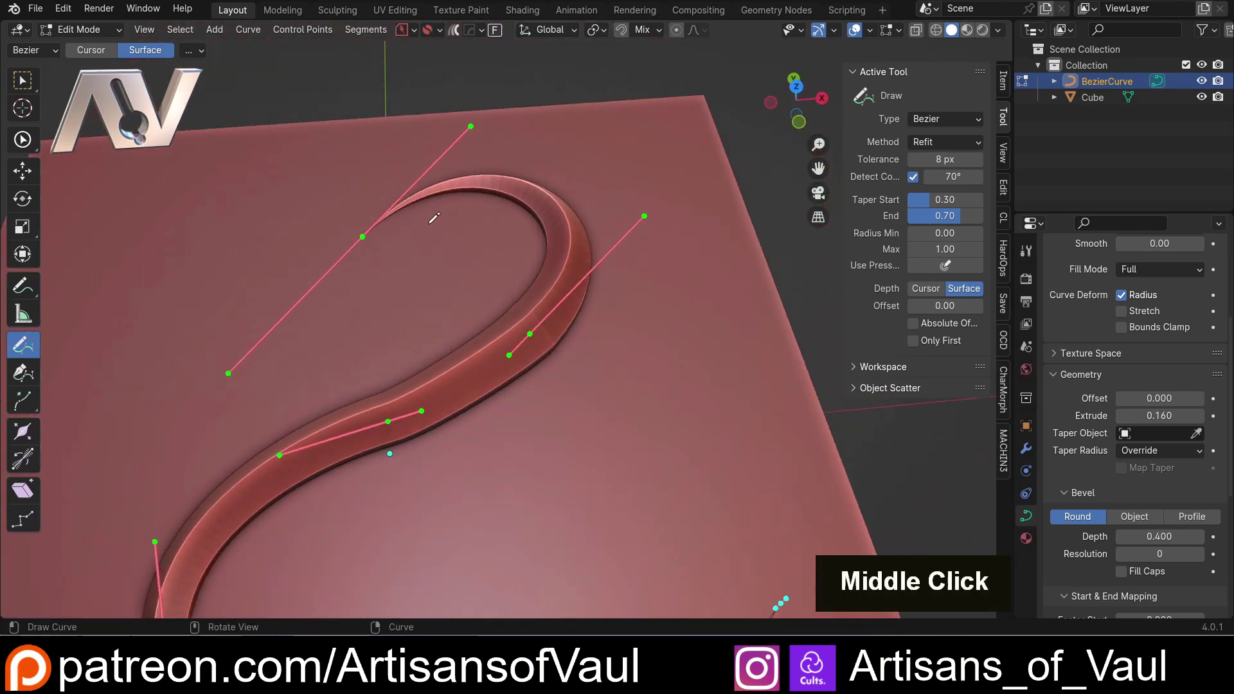
{"action": "scroll", "scroll_direction": "down", "scroll_amount": 3}
{"action": "scroll", "scroll_direction": "up", "scroll_amount": 3}
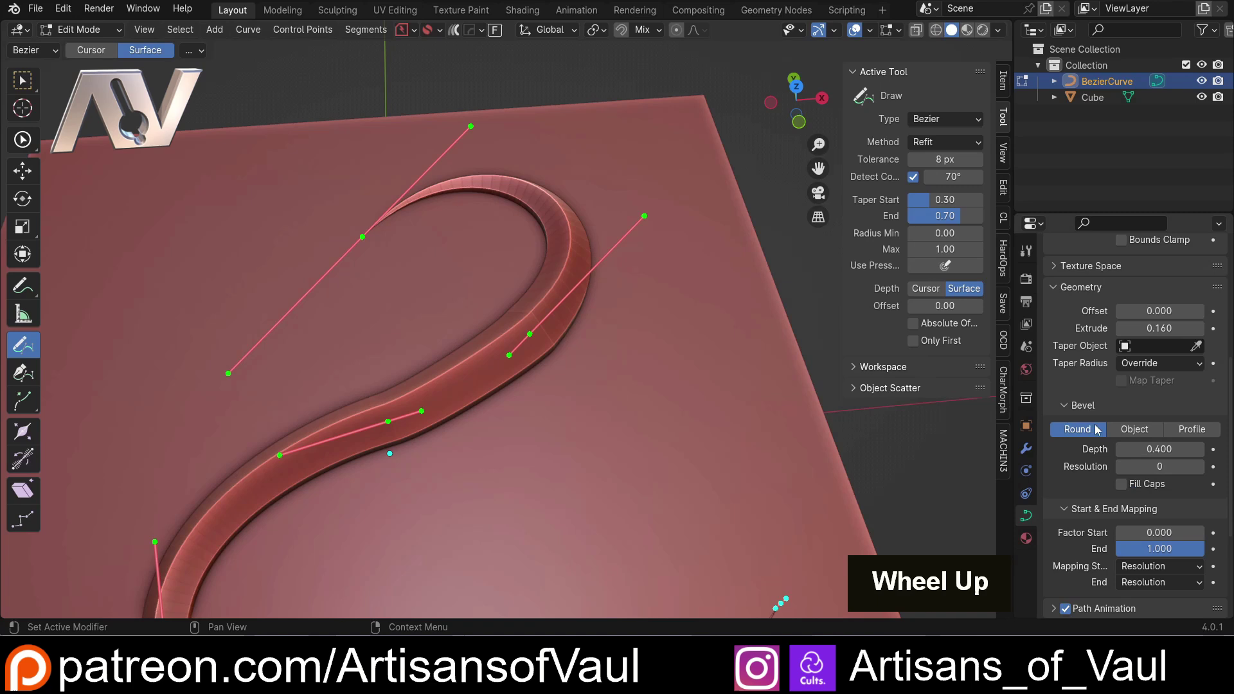
{"action": "left_click", "coordinate": [1207, 433]}
{"action": "scroll", "scroll_direction": "down", "scroll_amount": 3}
{"action": "left_click", "coordinate": [1223, 446]}
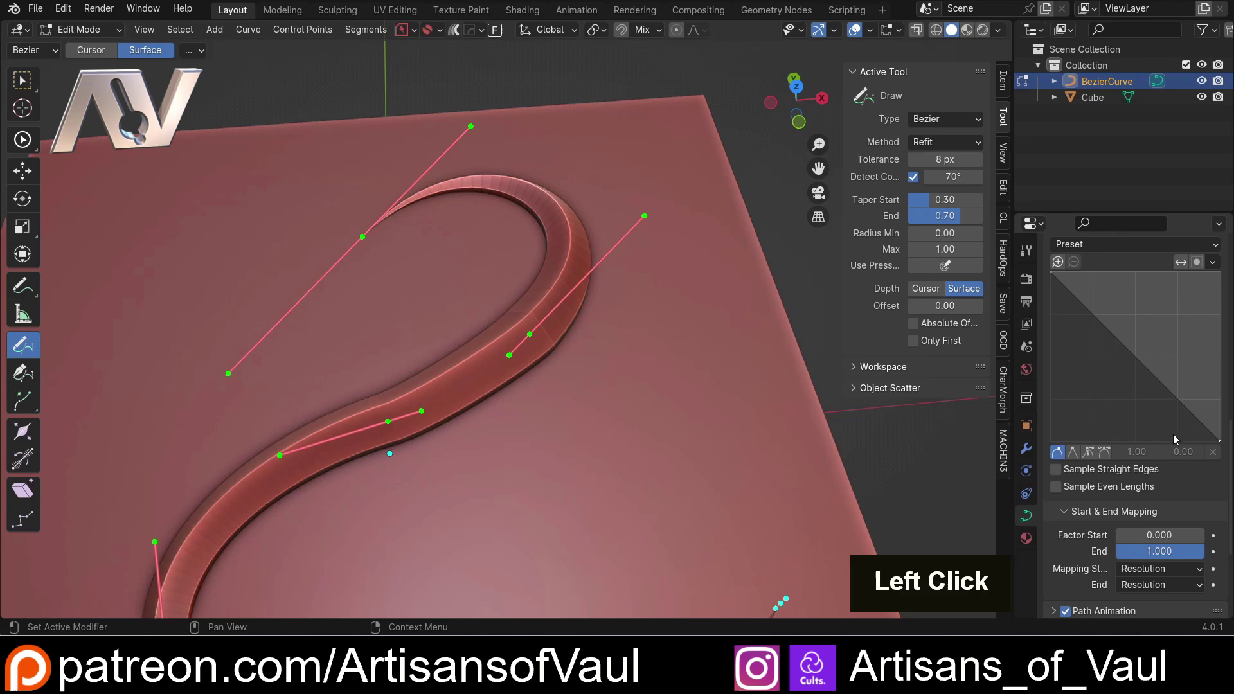
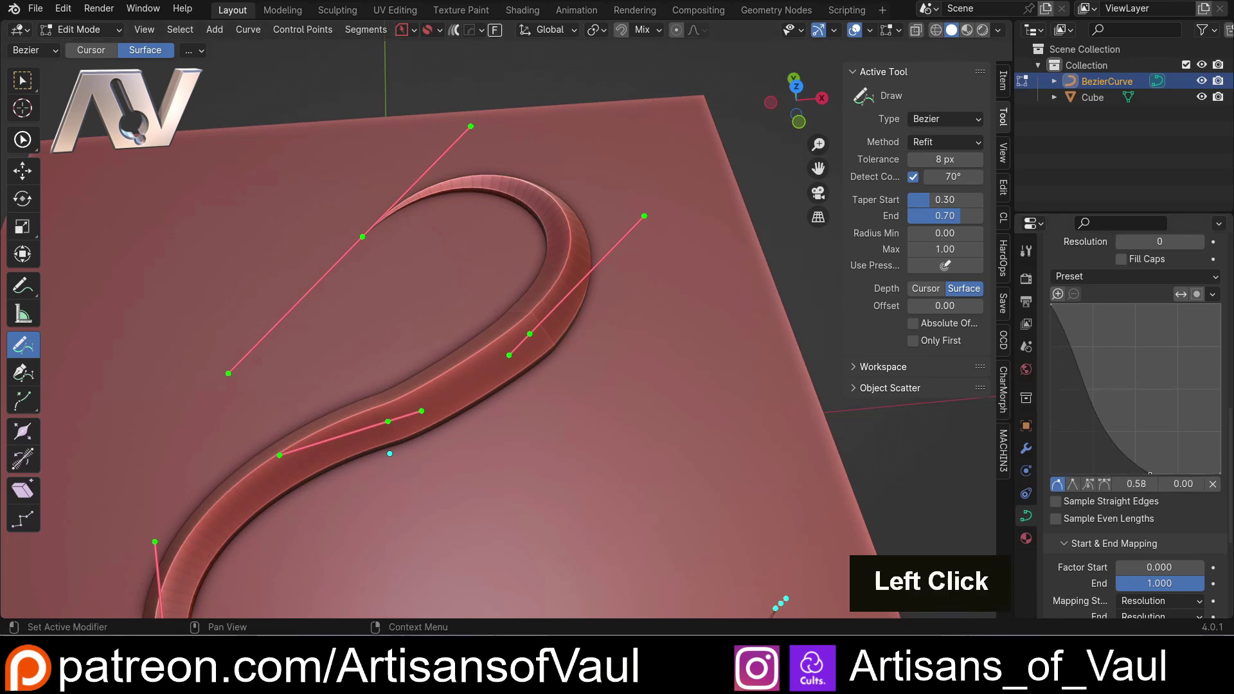
Raise the bevel resolution to 13, refine the profile, then return the bevel to Round.
{"action": "scroll", "scroll_direction": "up", "scroll_amount": 3}
{"action": "left_click", "coordinate": [1204, 378]}
{"action": "double_click", "coordinate": [1204, 377]}
{"action": "scroll", "scroll_direction": "down", "scroll_amount": 3}
{"action": "left_click", "coordinate": [1123, 513]}
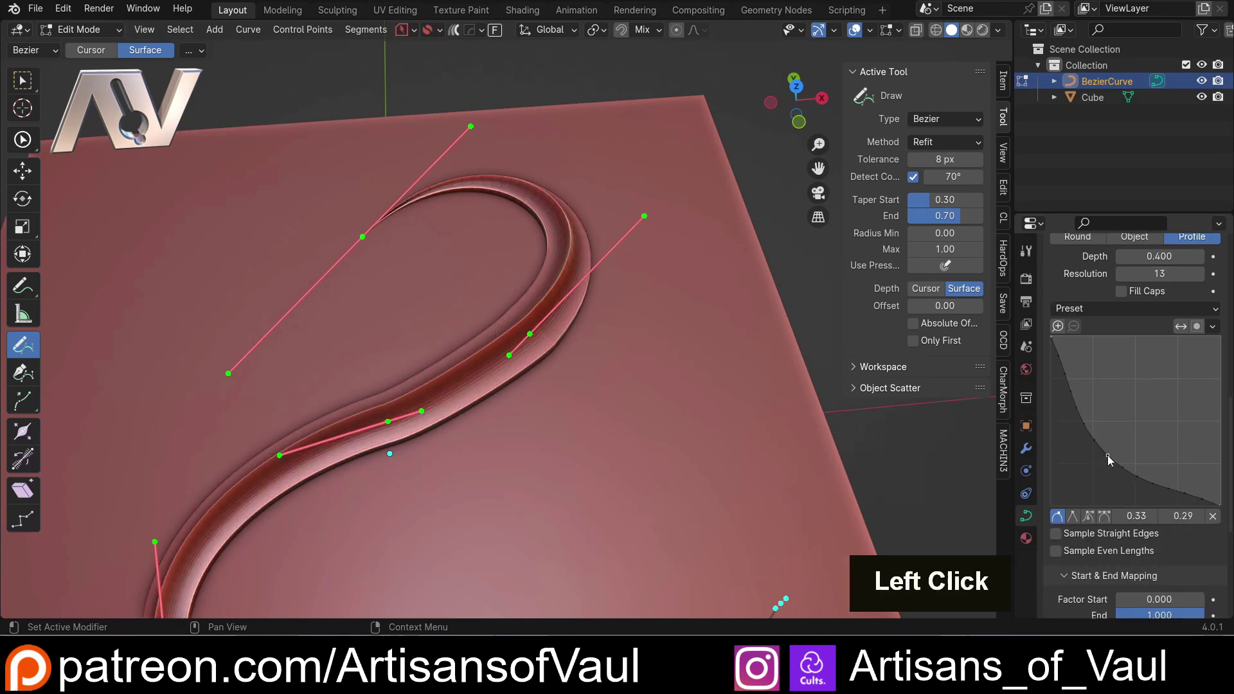
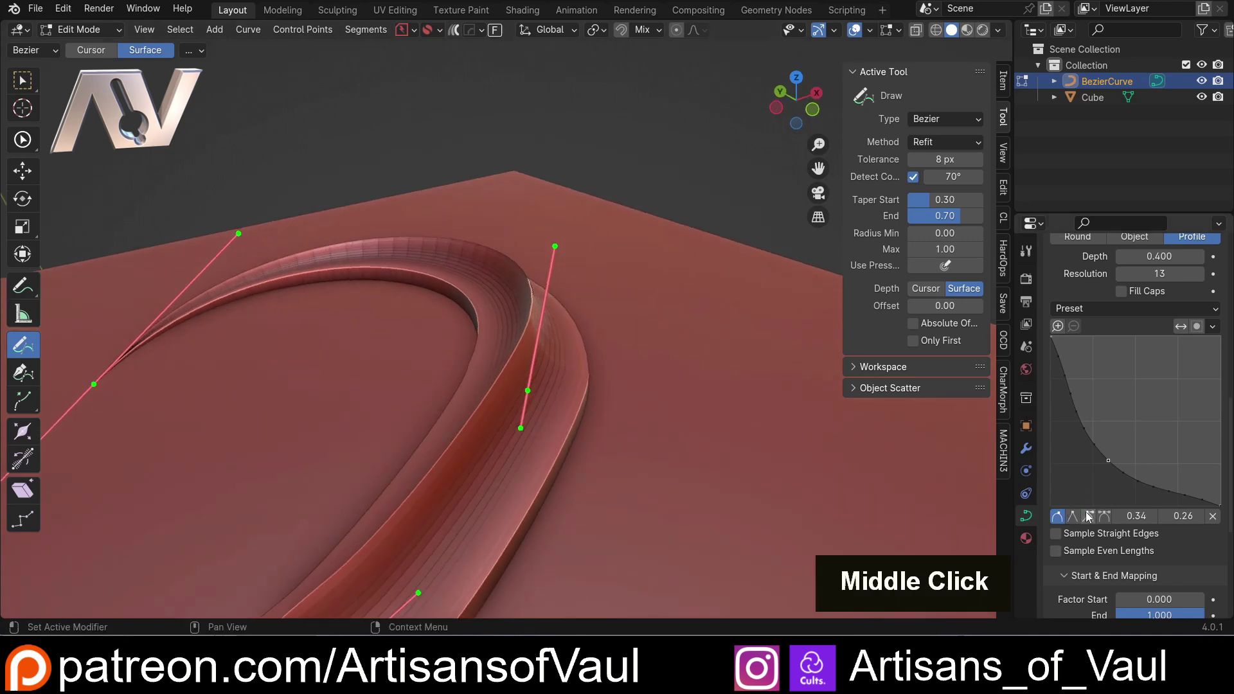
{"action": "scroll", "scroll_direction": "up", "scroll_amount": 3}
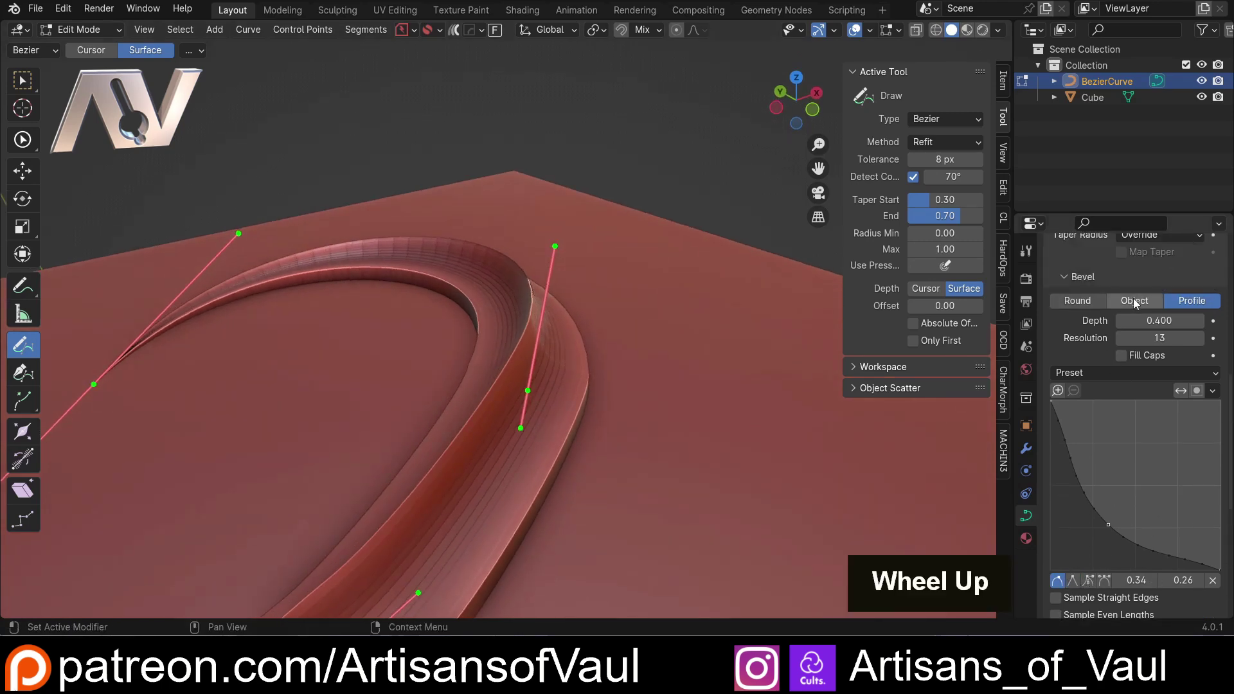
{"action": "left_click", "coordinate": [1099, 310]}
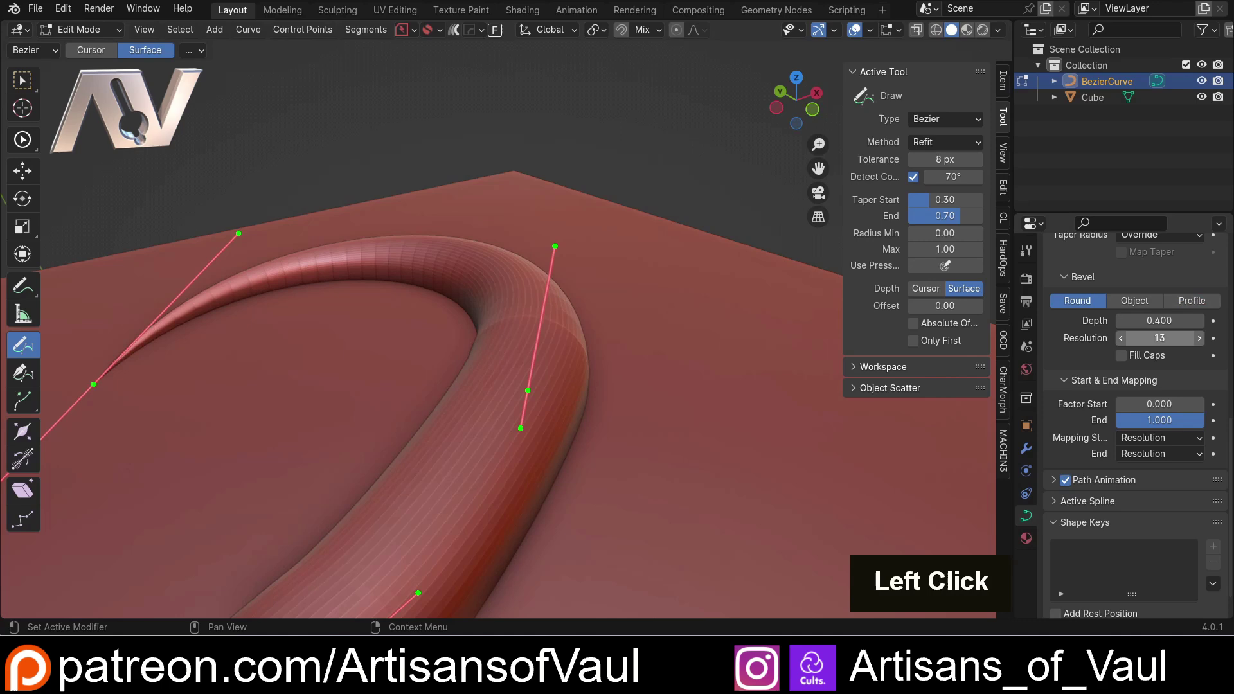
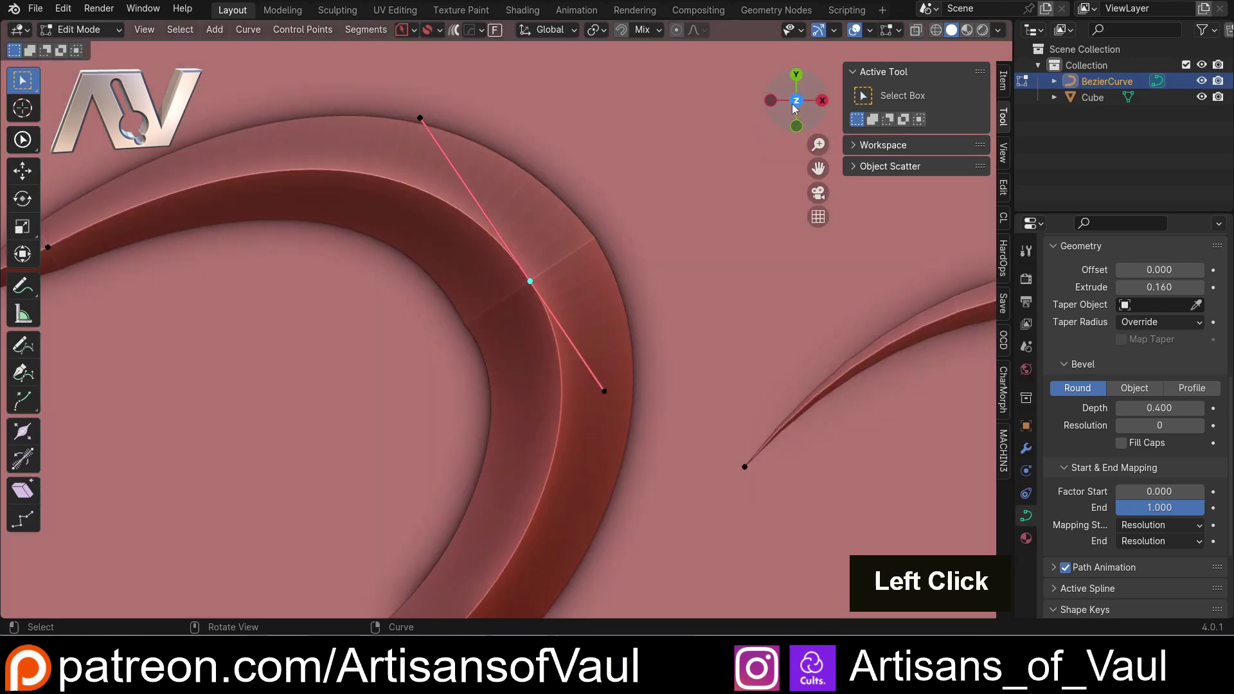
Set the hook control point's handles to Automatic.
{"action": "scroll", "scroll_direction": "down", "scroll_amount": 3}
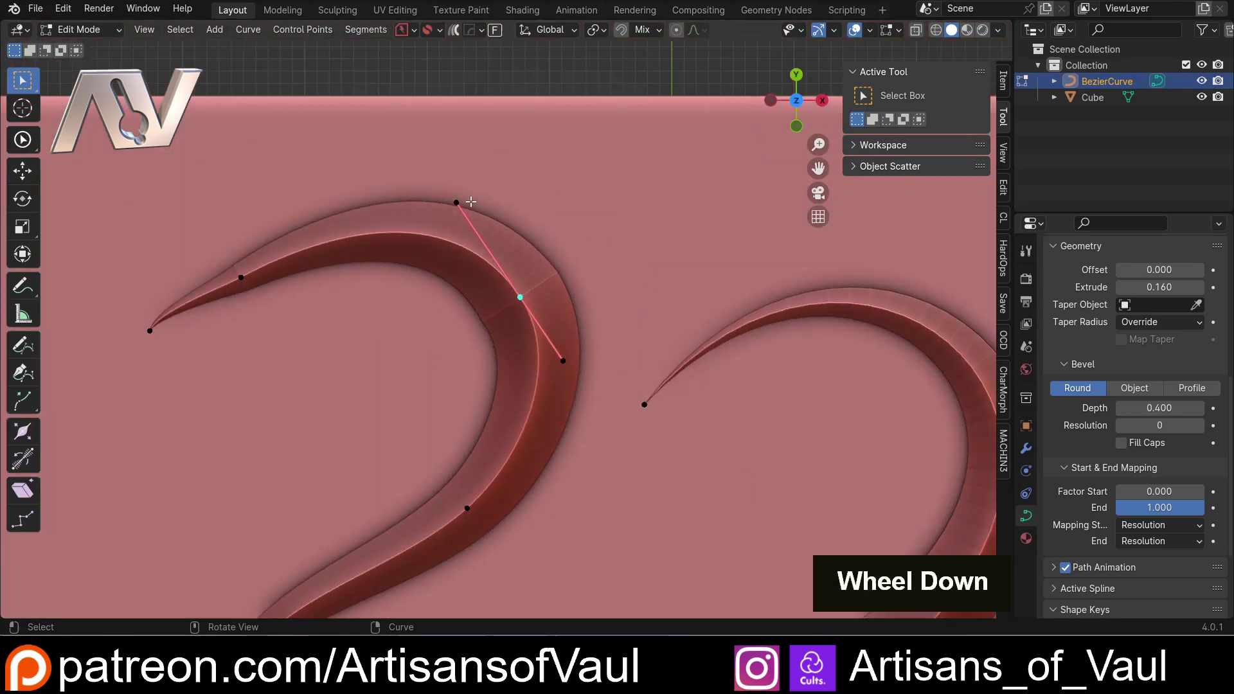
{"action": "scroll", "scroll_direction": "up", "scroll_amount": 3}
{"action": "left_click", "coordinate": [415, 123]}
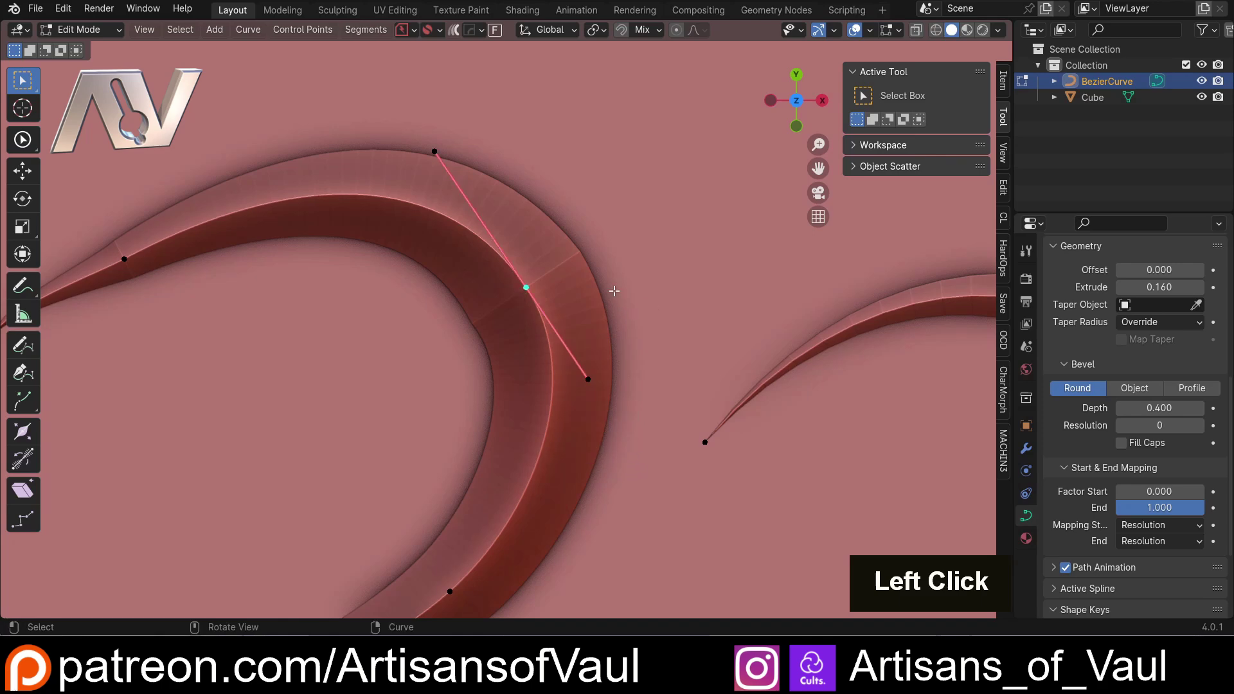
{"action": "key", "text": "v"}
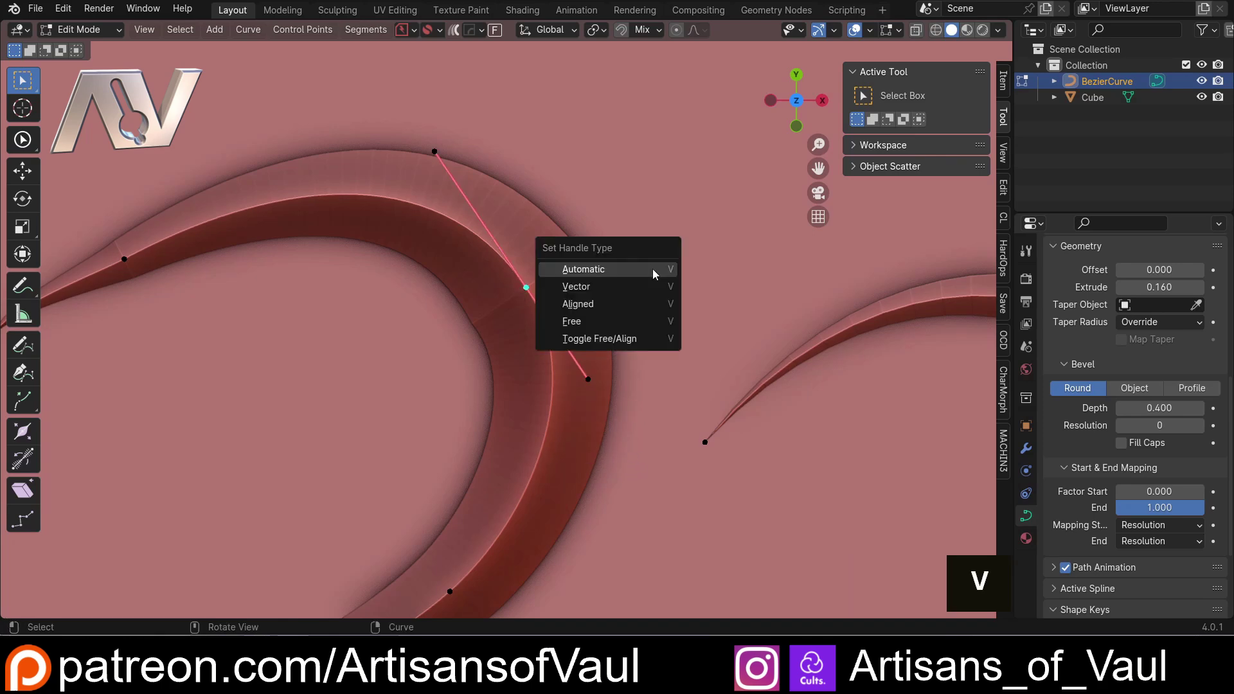
{"action": "left_click", "coordinate": [658, 273]}
Make the left swirl tip's handles Automatic and begin adjusting its radius with Alt+S.
{"action": "scroll", "scroll_direction": "down", "scroll_amount": 3}
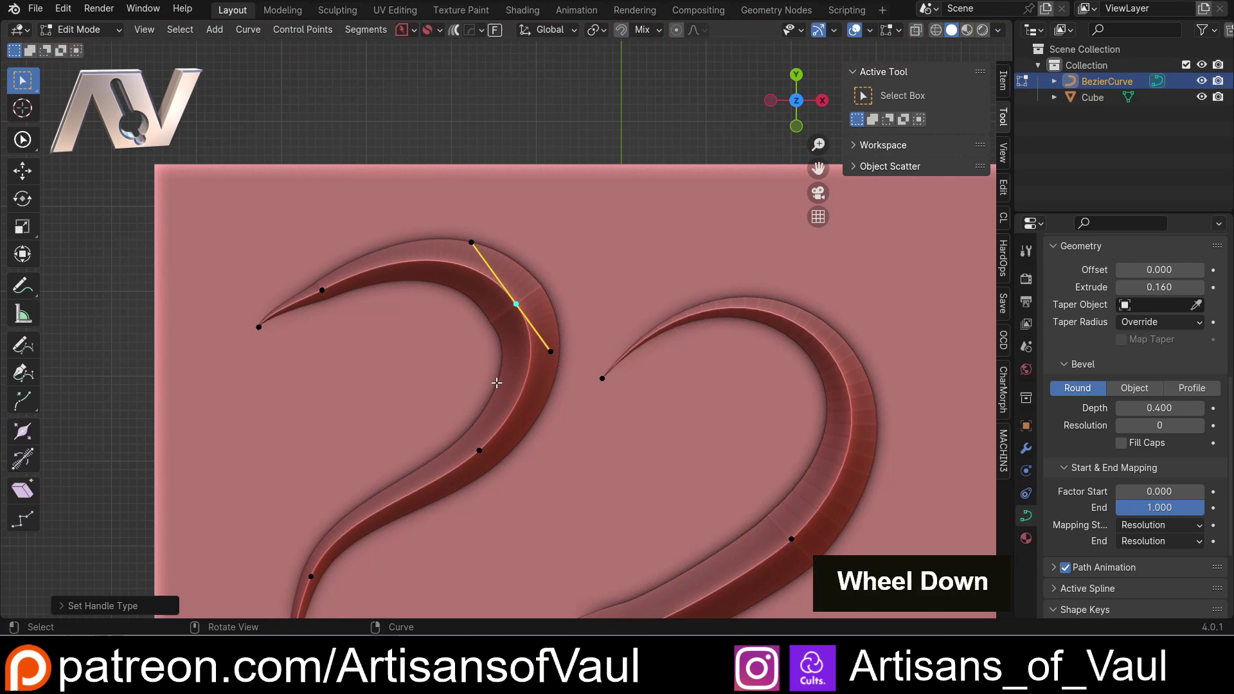
{"action": "middle_click", "coordinate": [442, 321]}
{"action": "left_click", "coordinate": [390, 262]}
{"action": "middle_click", "coordinate": [466, 295]}
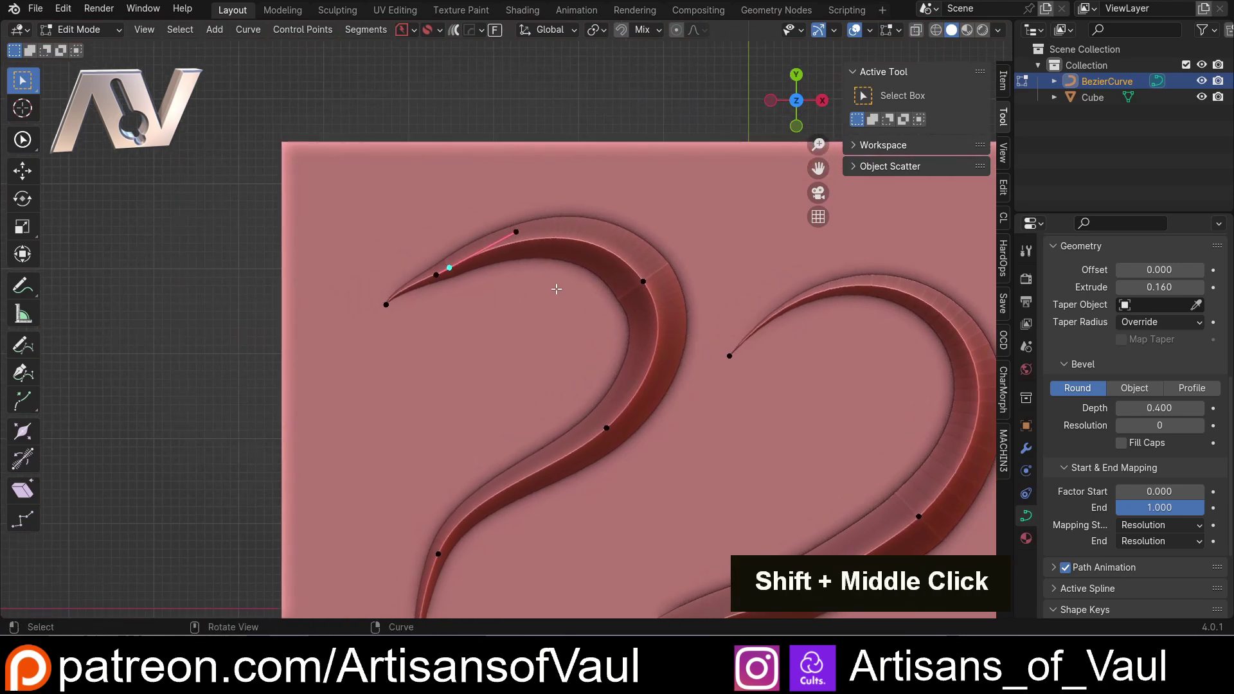
{"action": "key", "text": "v"}
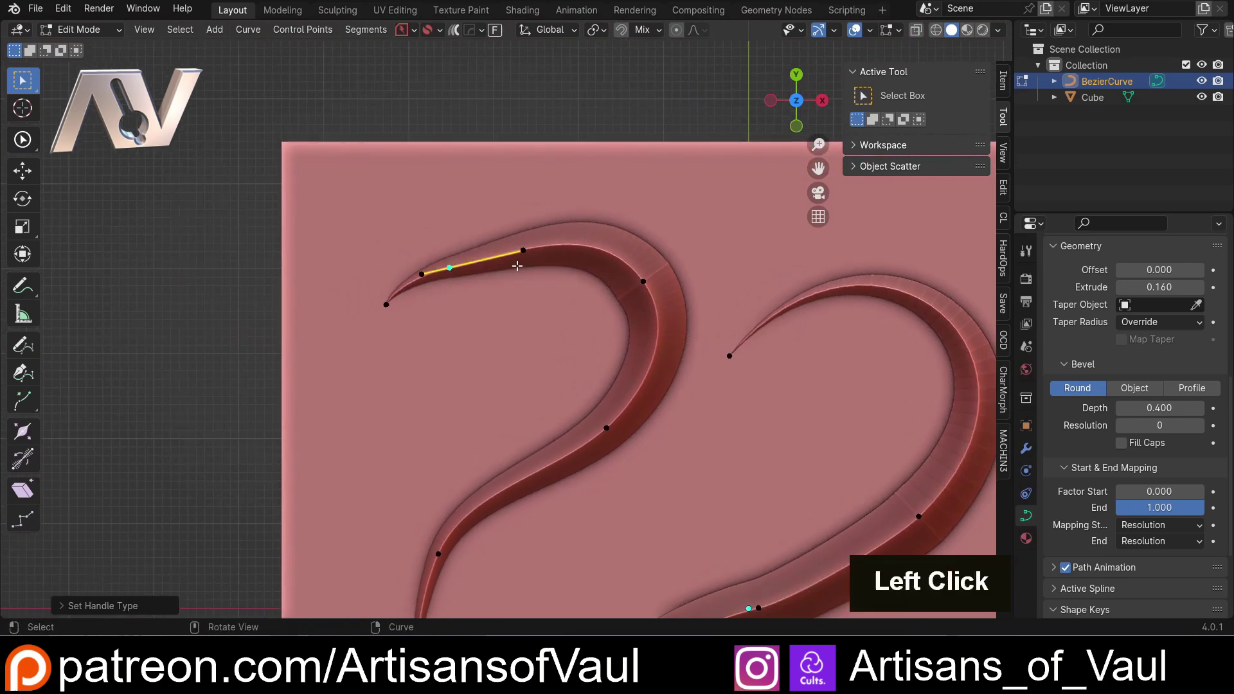
{"action": "key", "text": "g"}
{"action": "key", "text": "Escape"}
{"action": "key", "text": "ctrl+z"}
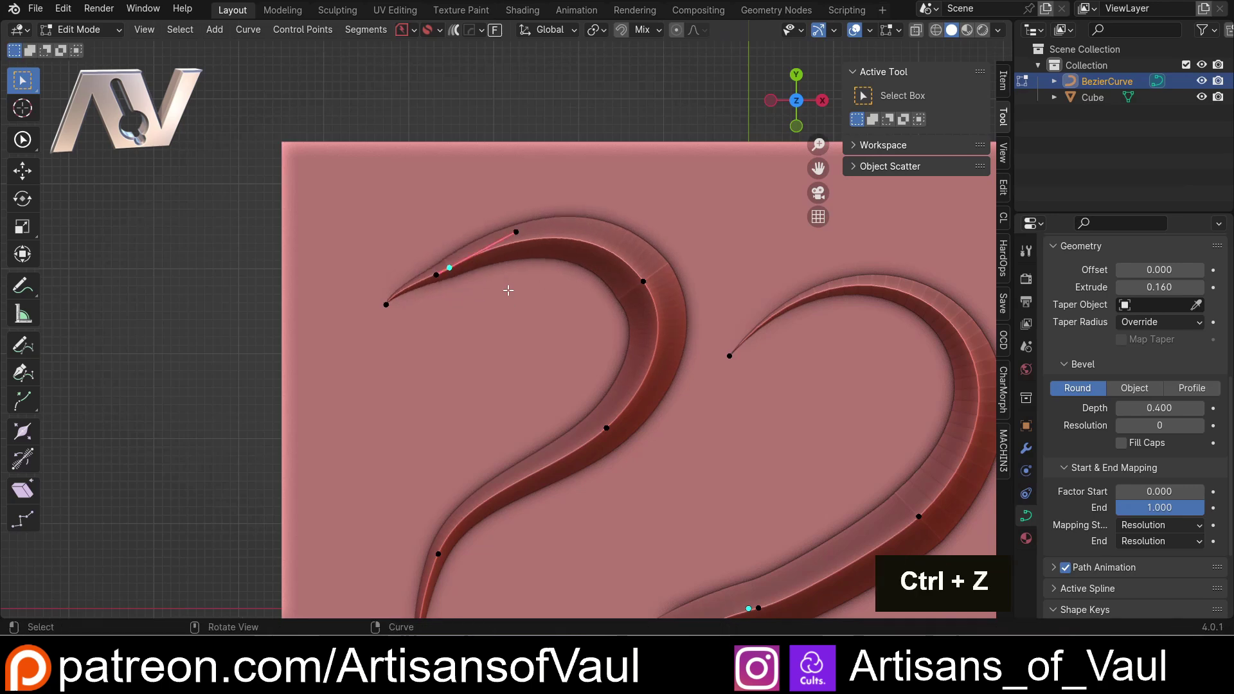
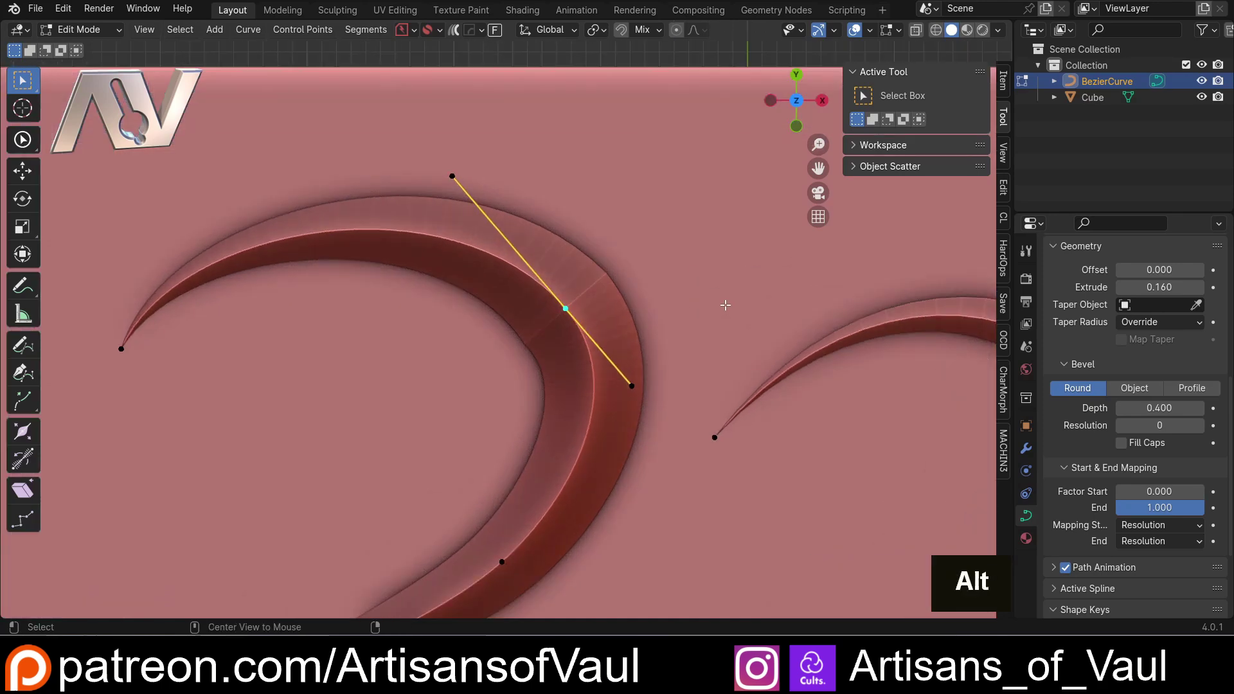
{"action": "key", "text": "alt+s"}
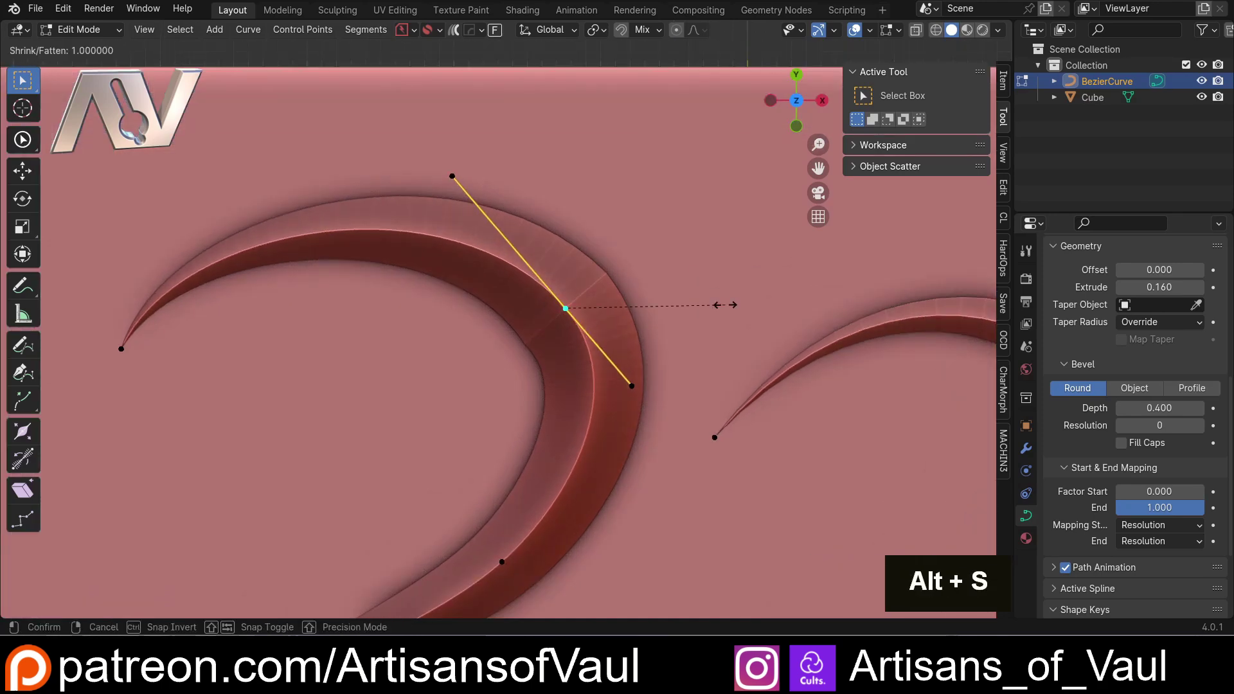
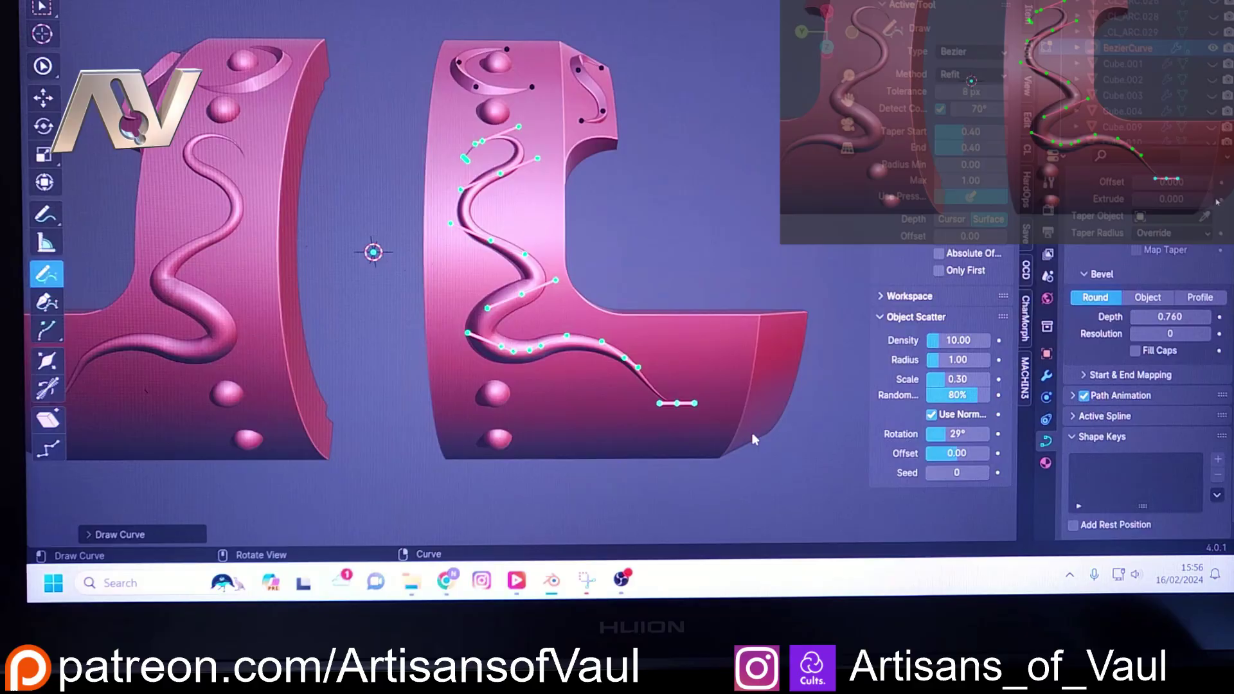
{"action": "middle_click", "coordinate": [544, 338]}
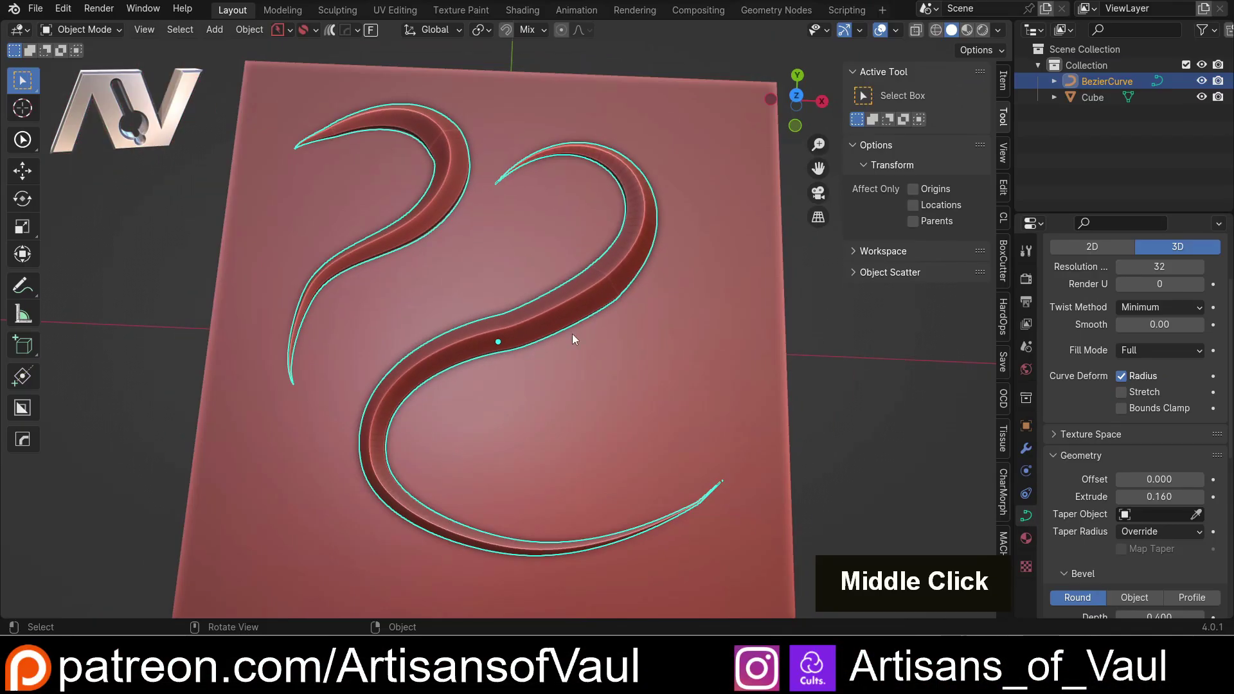
{"action": "middle_click", "coordinate": [382, 201]}
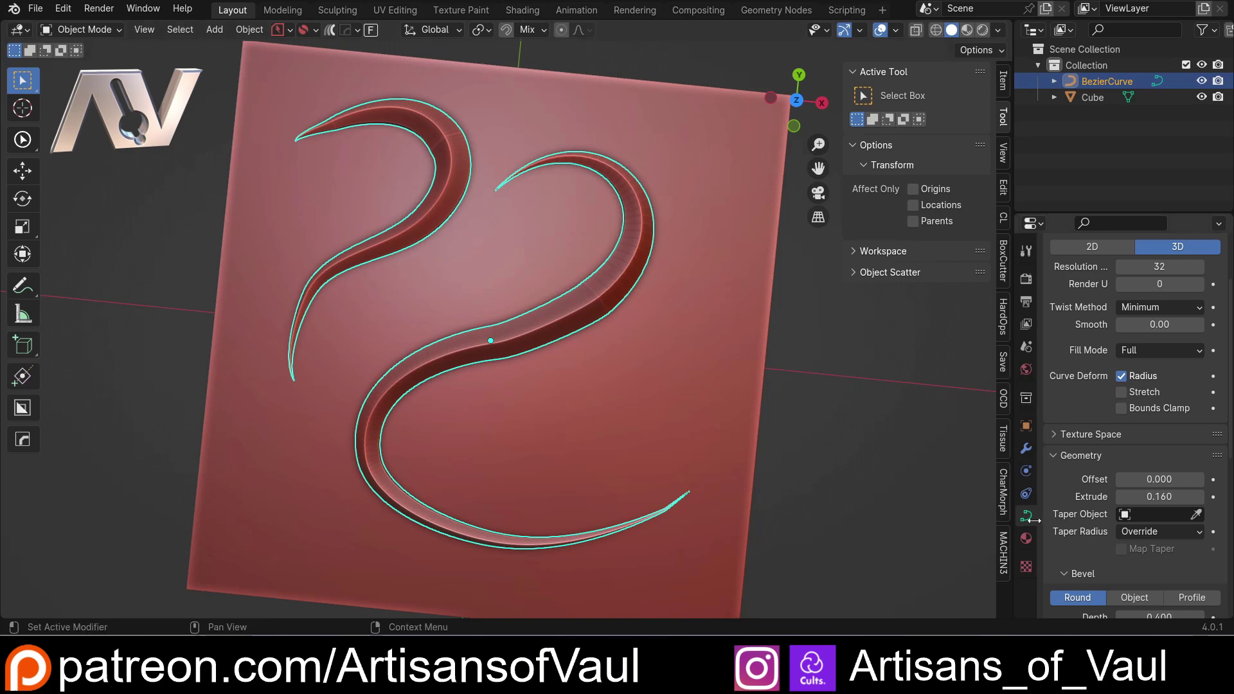
{"action": "scroll", "scroll_direction": "up", "scroll_amount": 3}
{"action": "scroll", "scroll_direction": "down", "scroll_amount": 3}
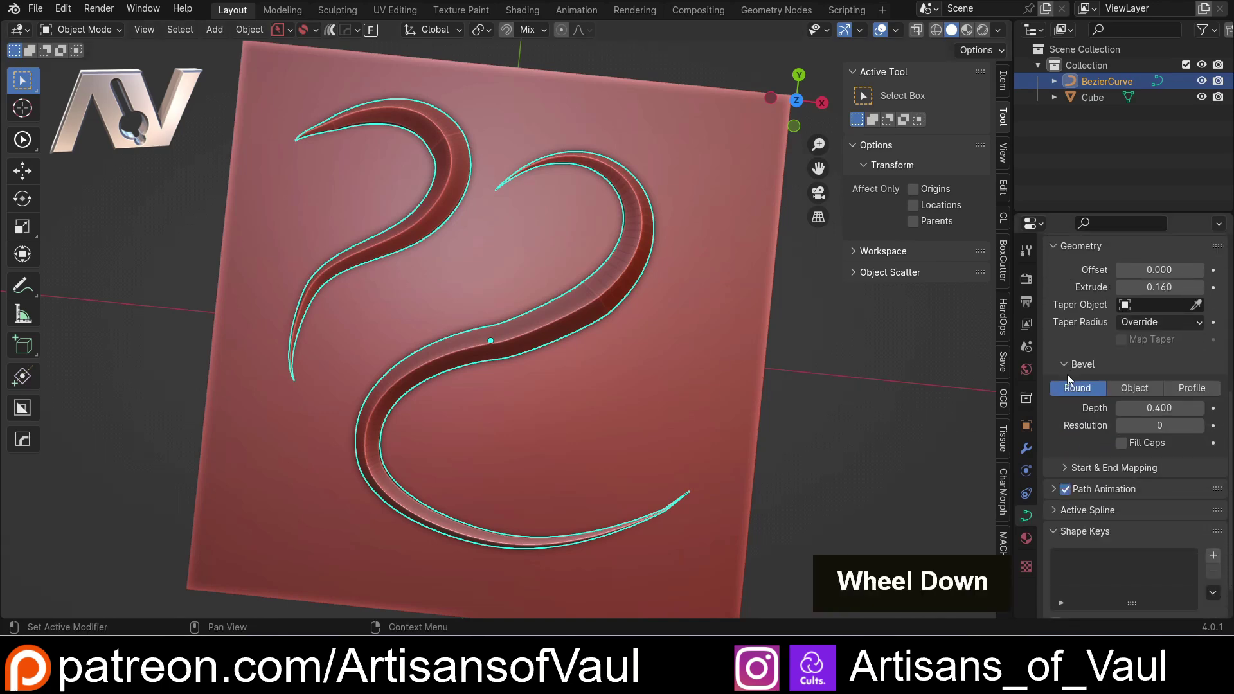
{"action": "left_click", "coordinate": [1070, 433]}
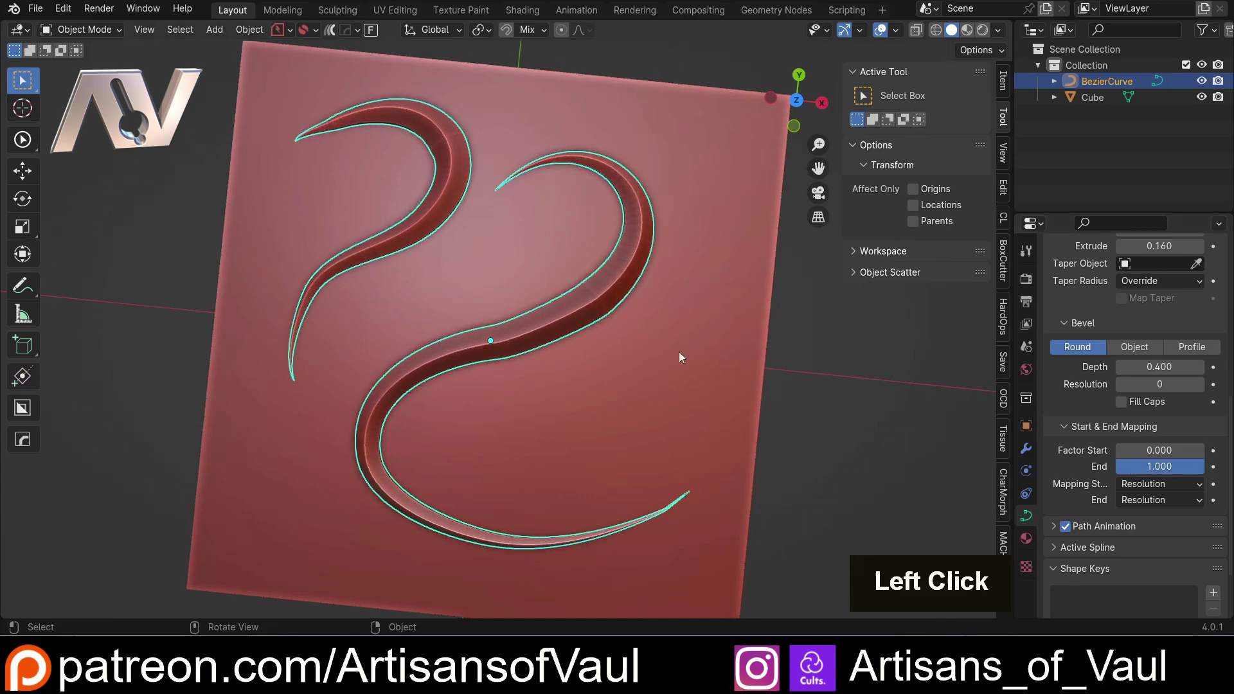
{"action": "scroll", "scroll_direction": "down", "scroll_amount": 3}
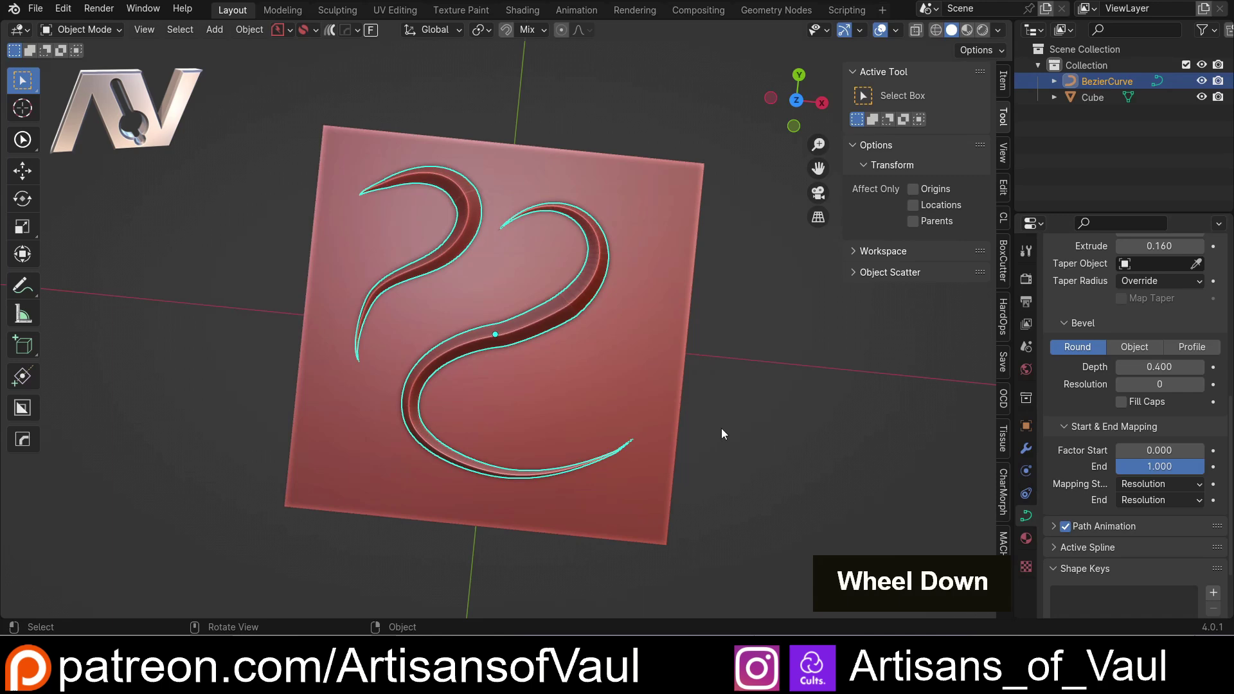
{"action": "middle_click", "coordinate": [591, 367]}
{"action": "scroll", "scroll_direction": "up", "scroll_amount": 3}
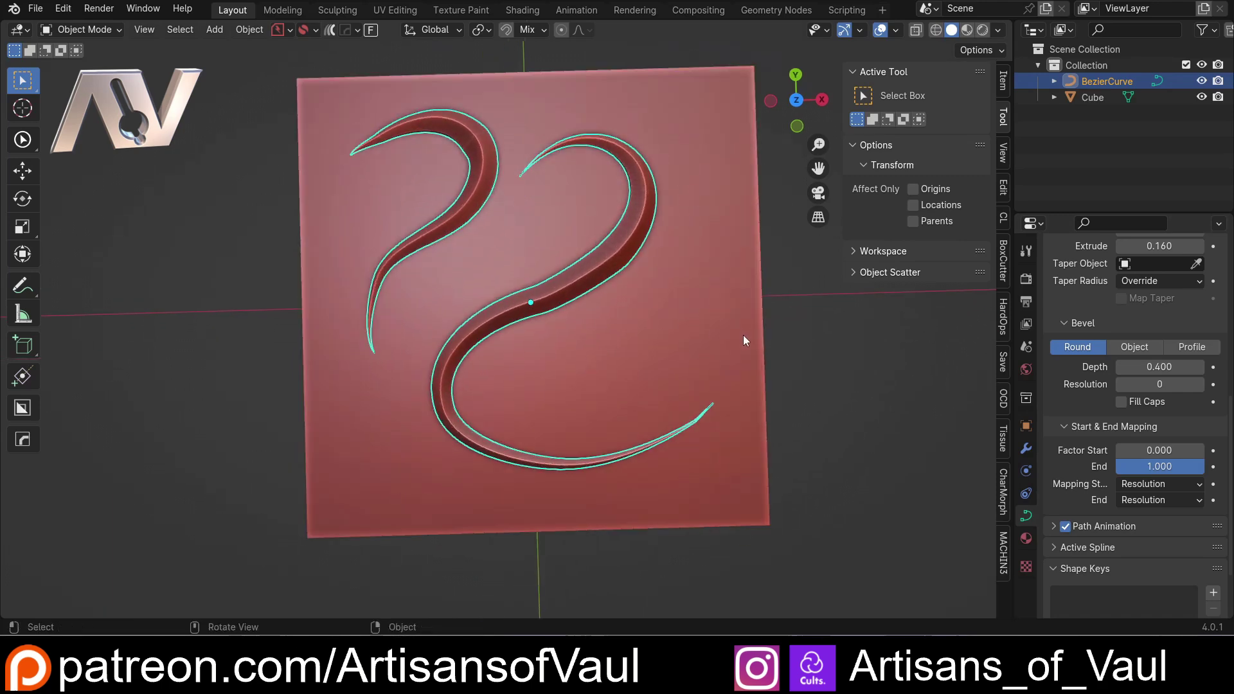